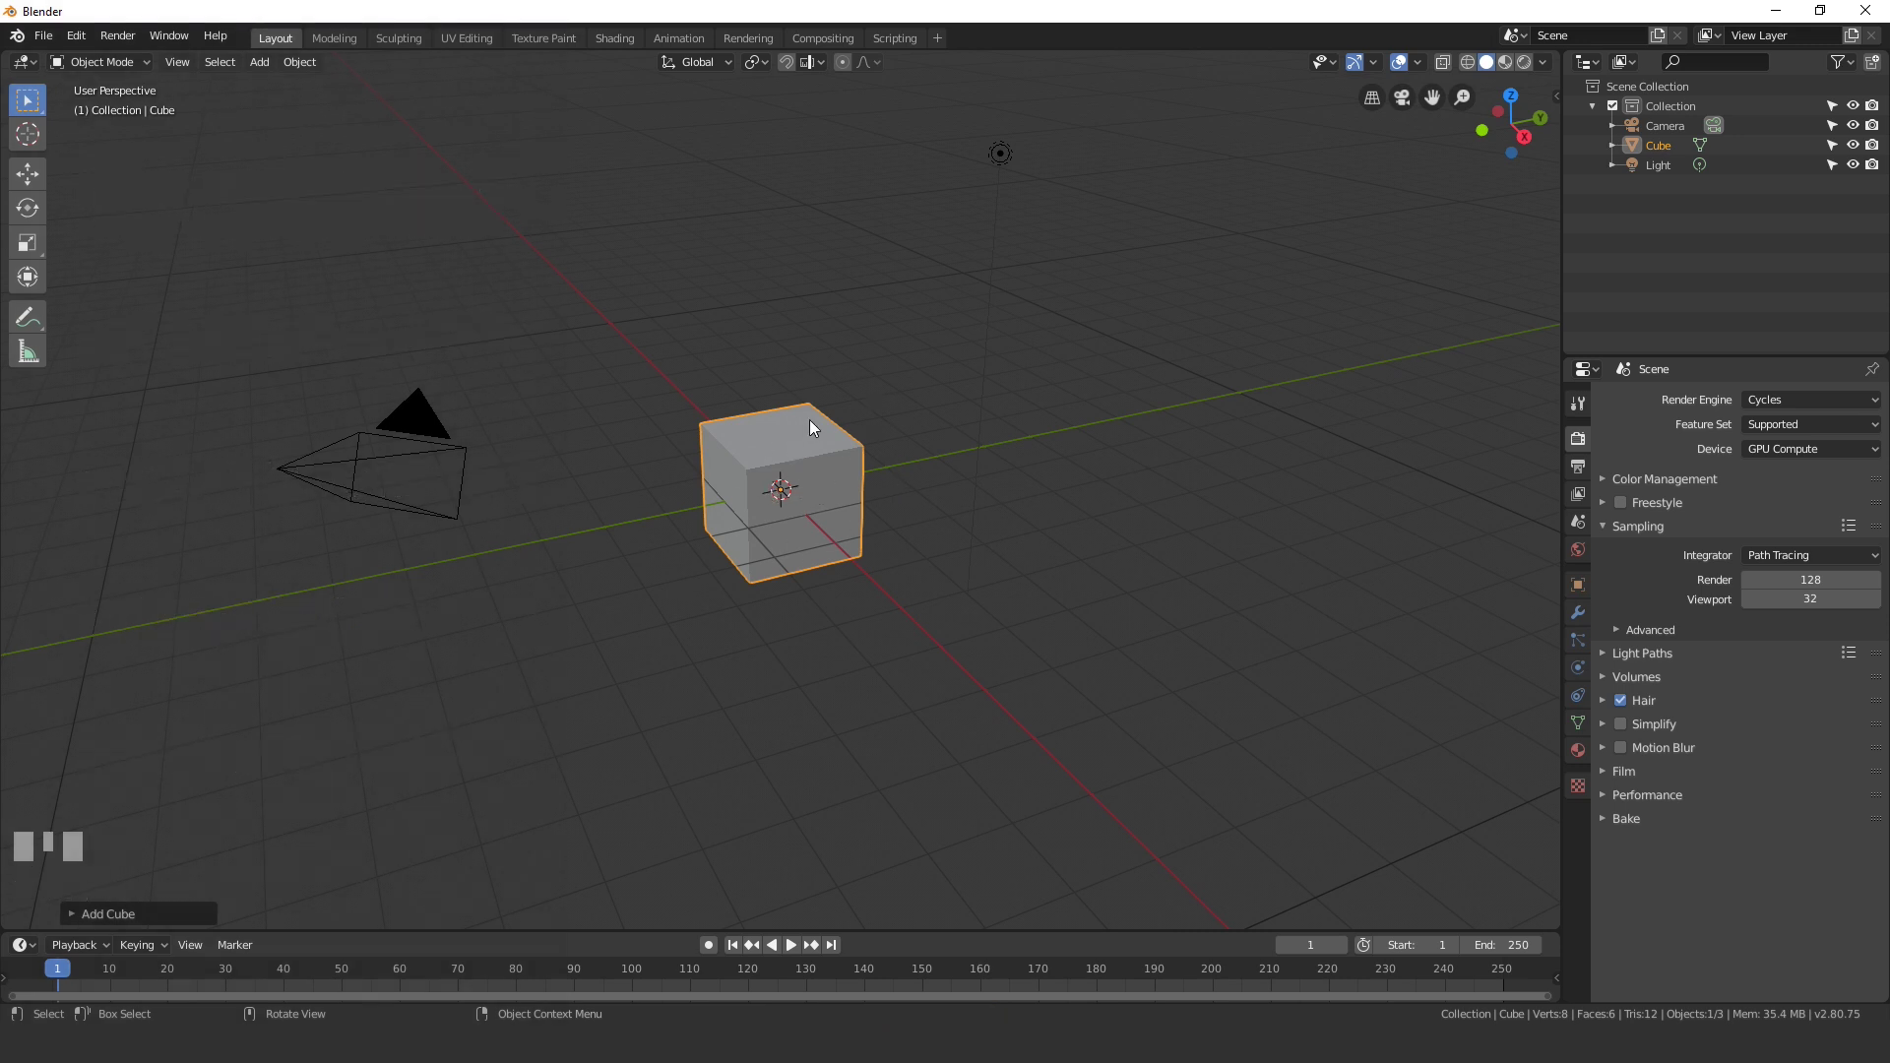
Step: Scale the default cube up and move it to sit on the grid floor
key("s")
left_click(922, 381)
middle_click(877, 514)
key("g")
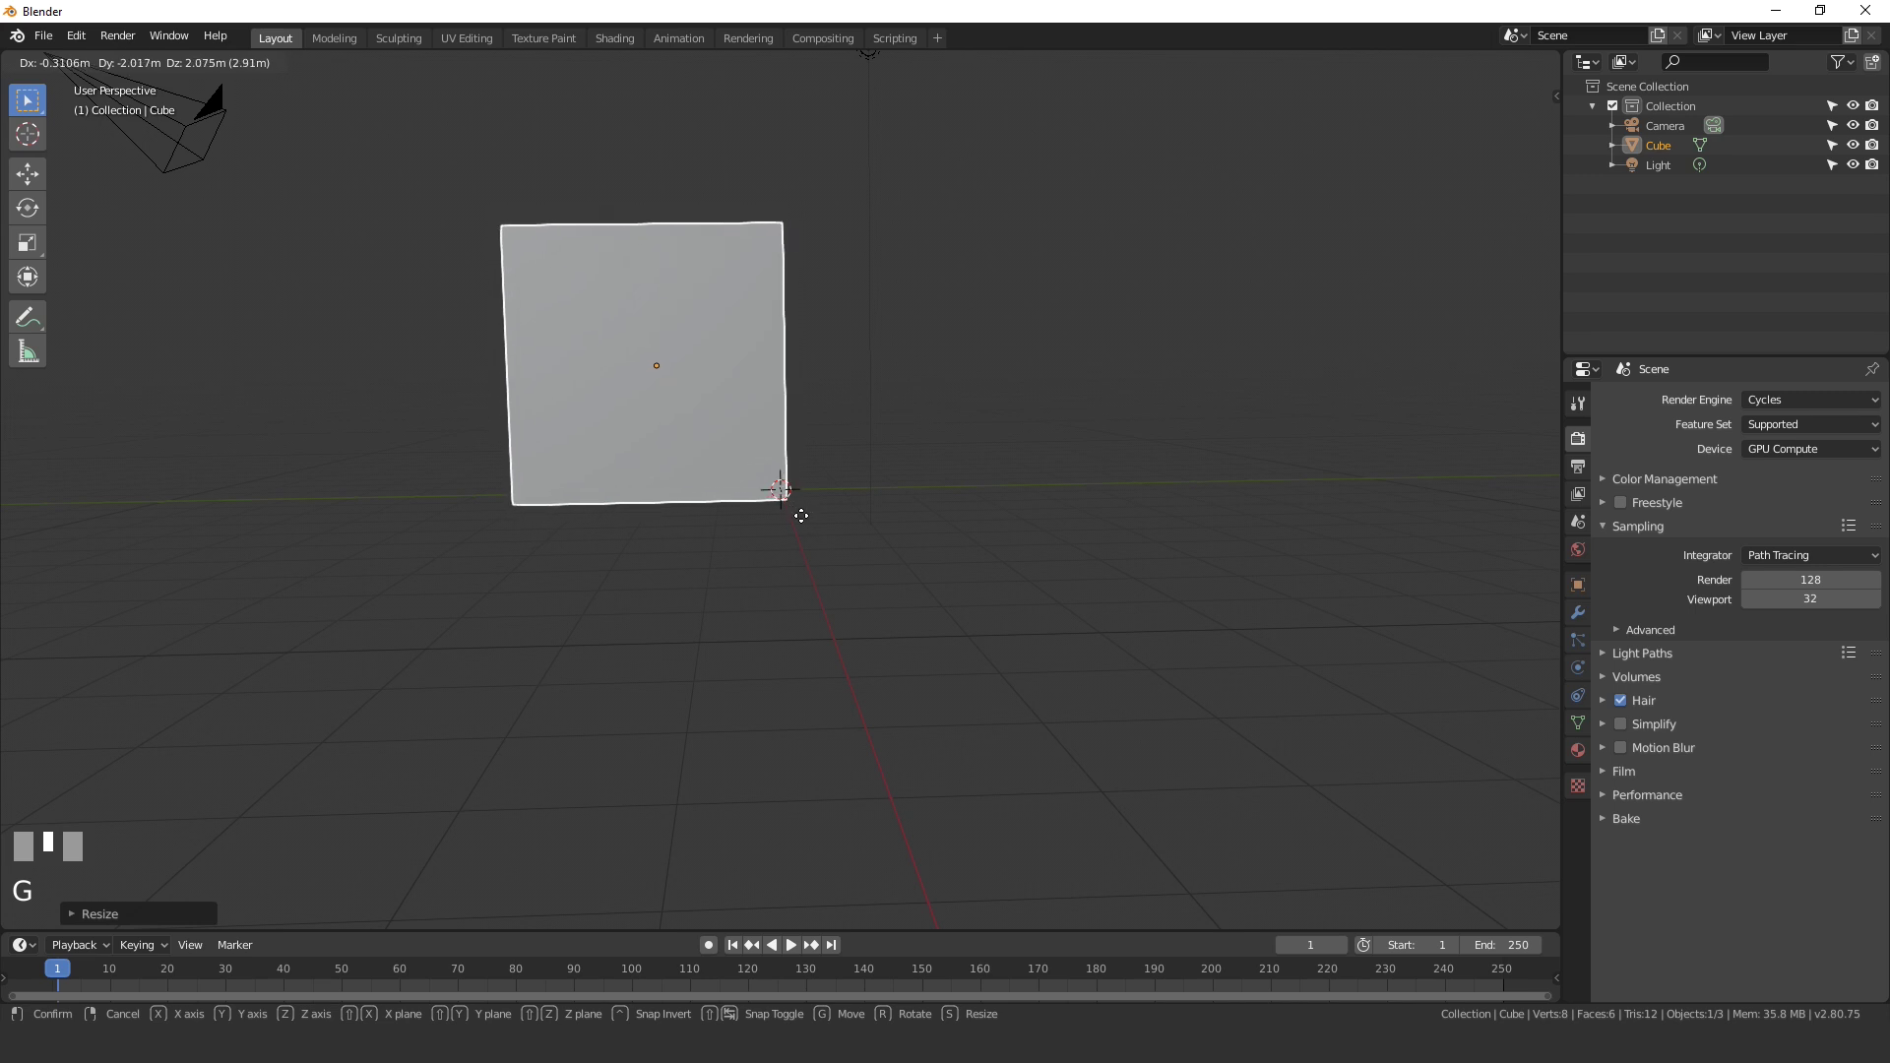
left_click(806, 522)
middle_click(814, 525)
Step: Add a circle mesh and rotate it 90° around X so it stands upright
key("g")
left_click(776, 536)
middle_click(761, 510)
key("shift+a")
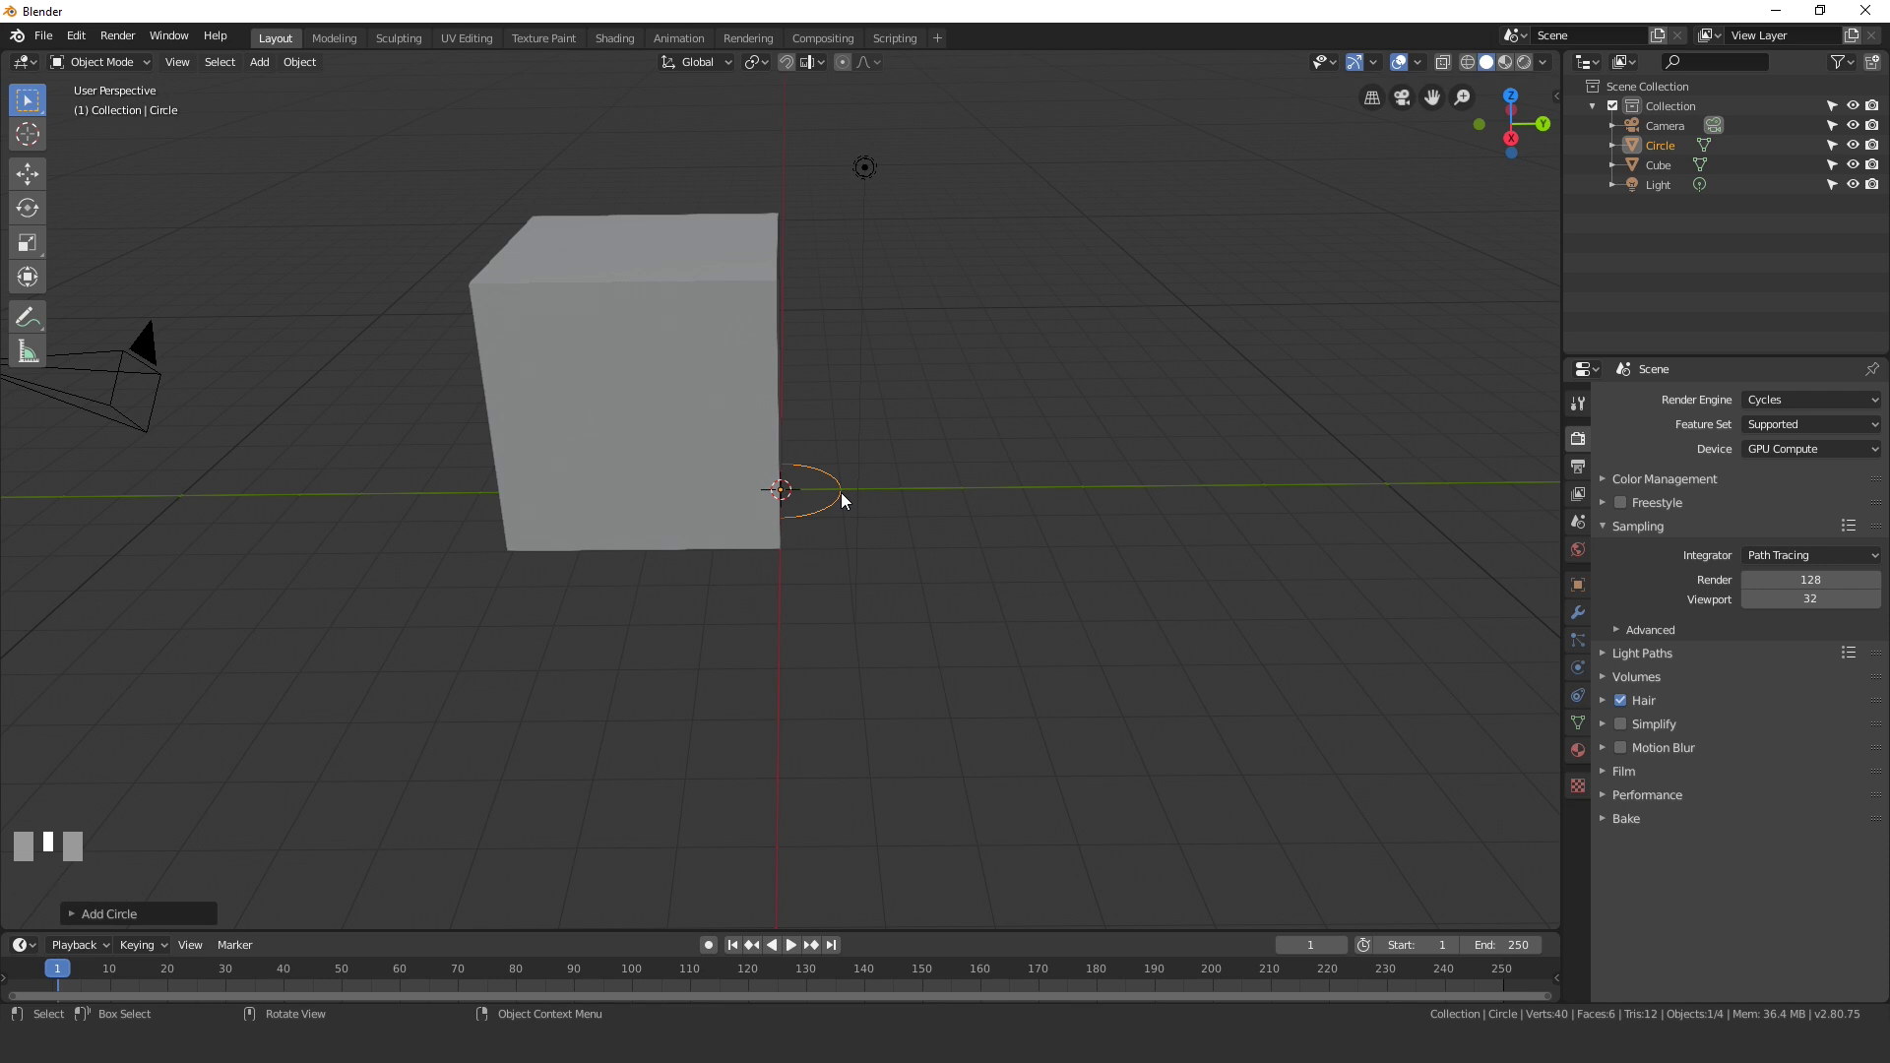
key("r")
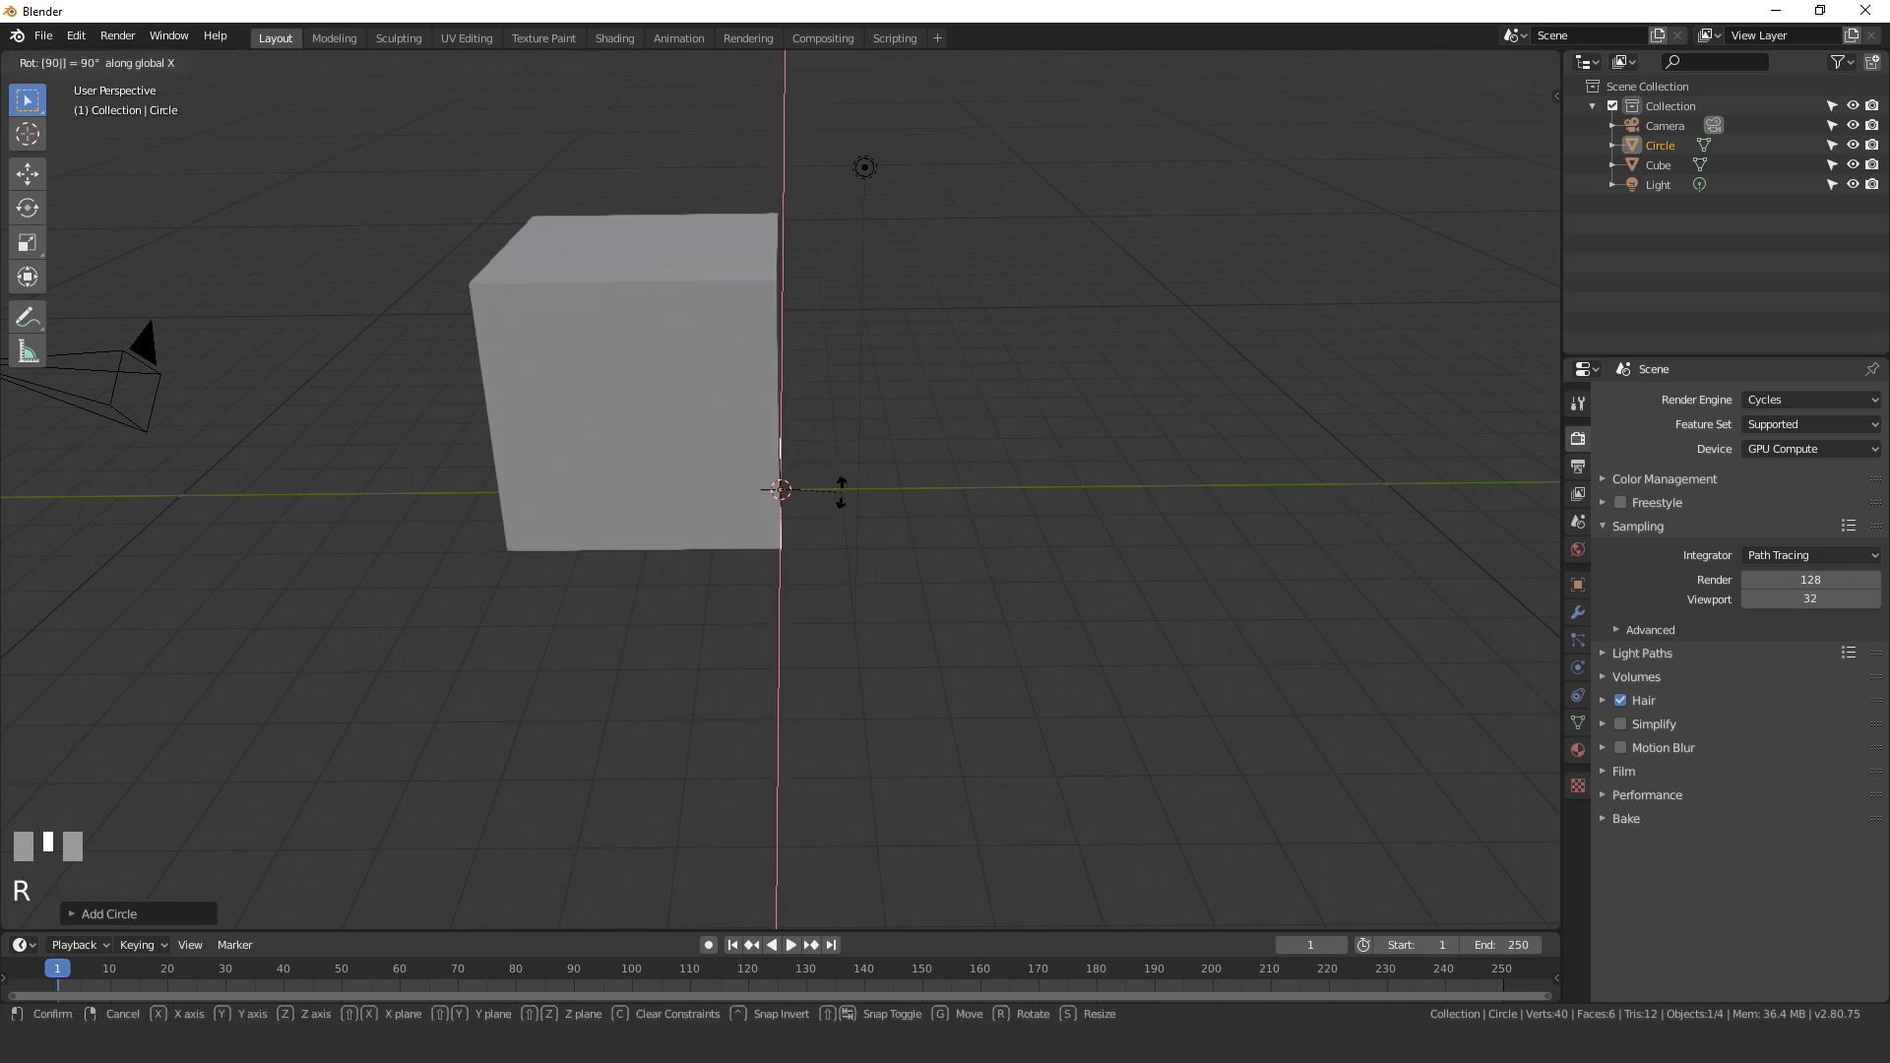
key("Return")
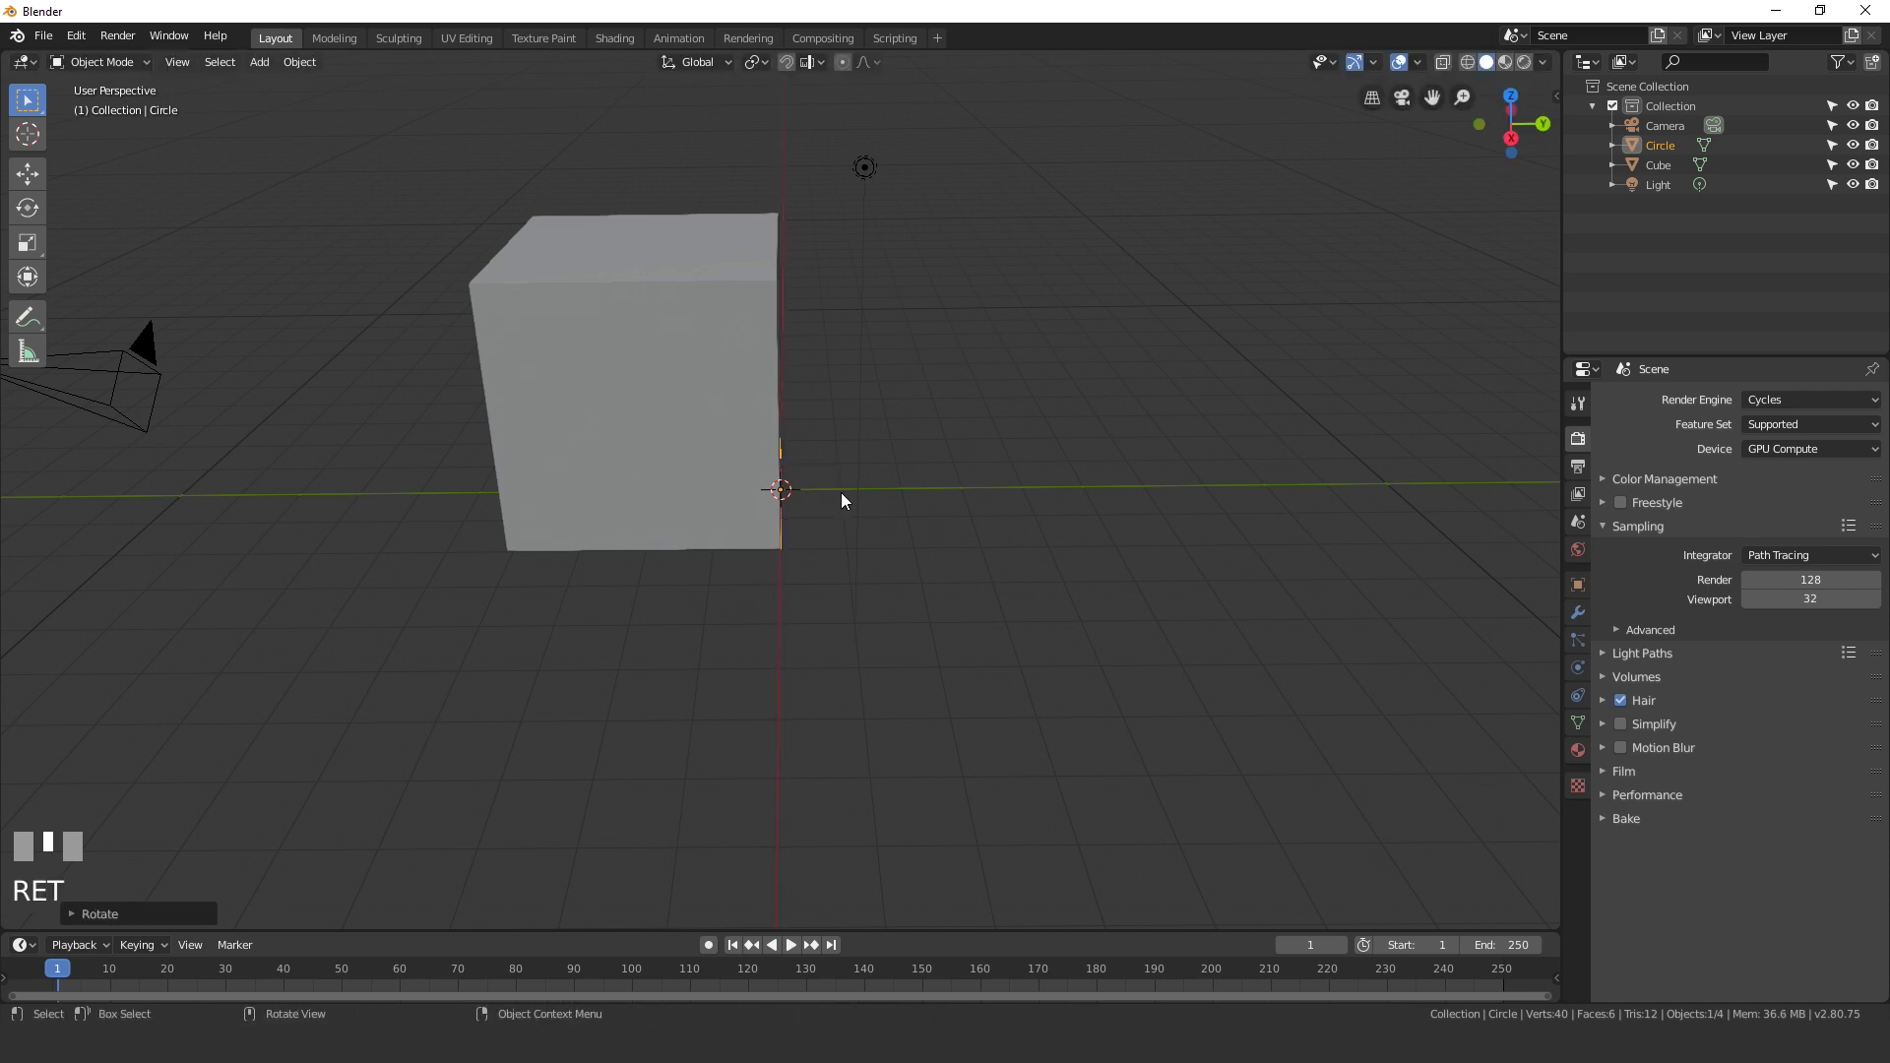
Step: Switch to wireframe view, shrink the circle and move it inside the cube near one side
key("z")
scroll("up", 3)
middle_click(736, 461)
key("s")
left_click(1003, 491)
key("g")
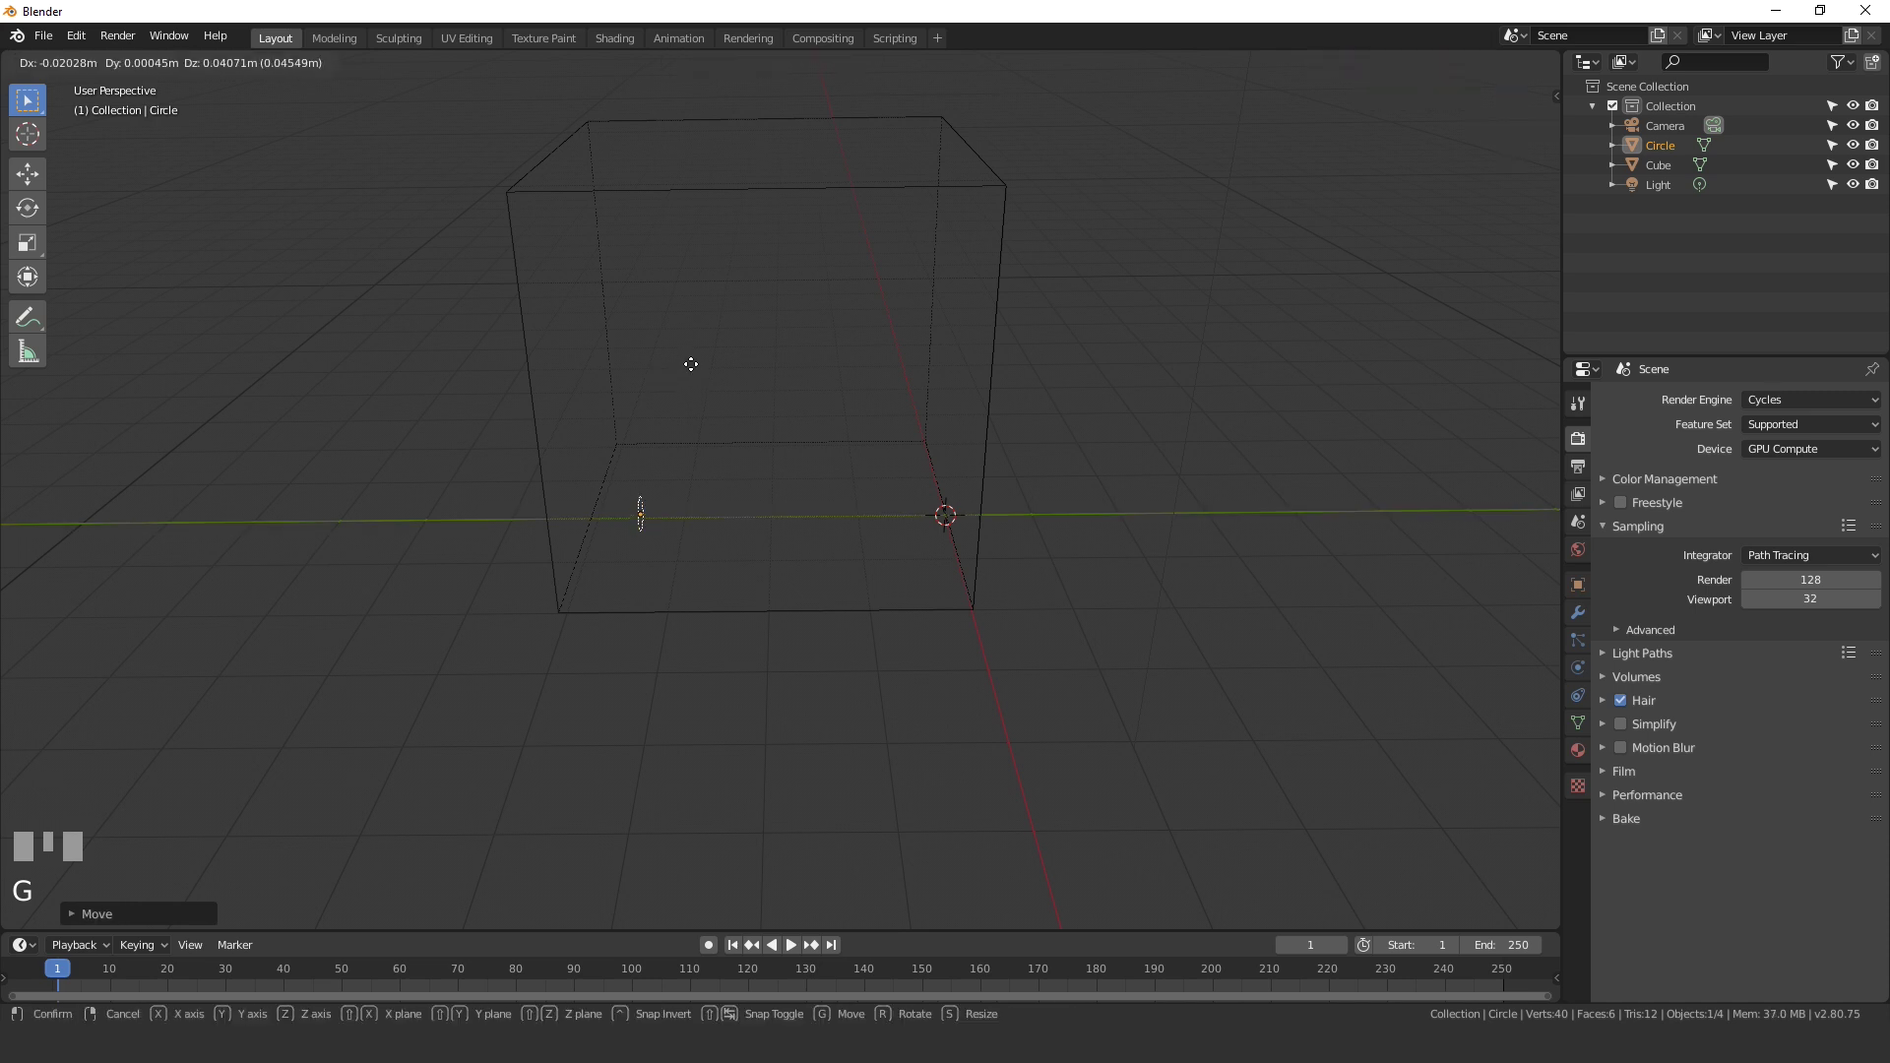
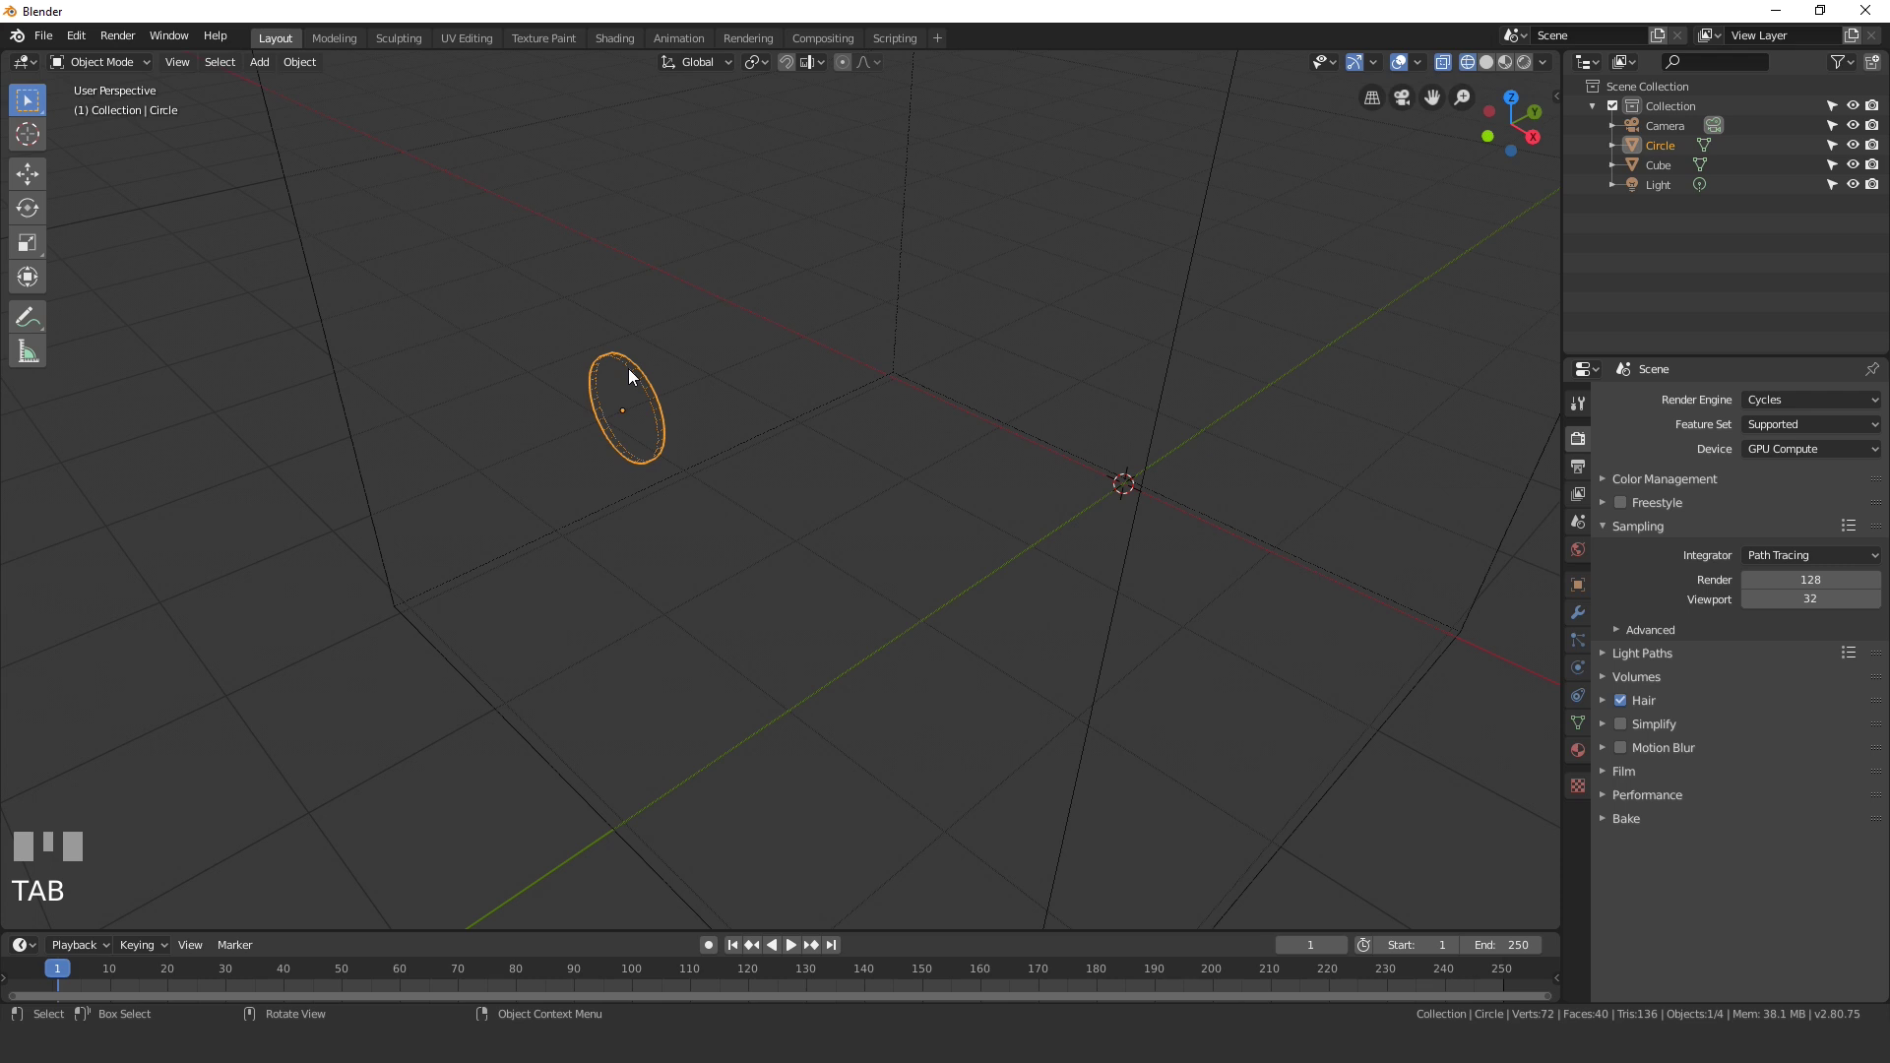
Step: Enable Fluid physics on the cube with its type set to Domain
middle_click(744, 457)
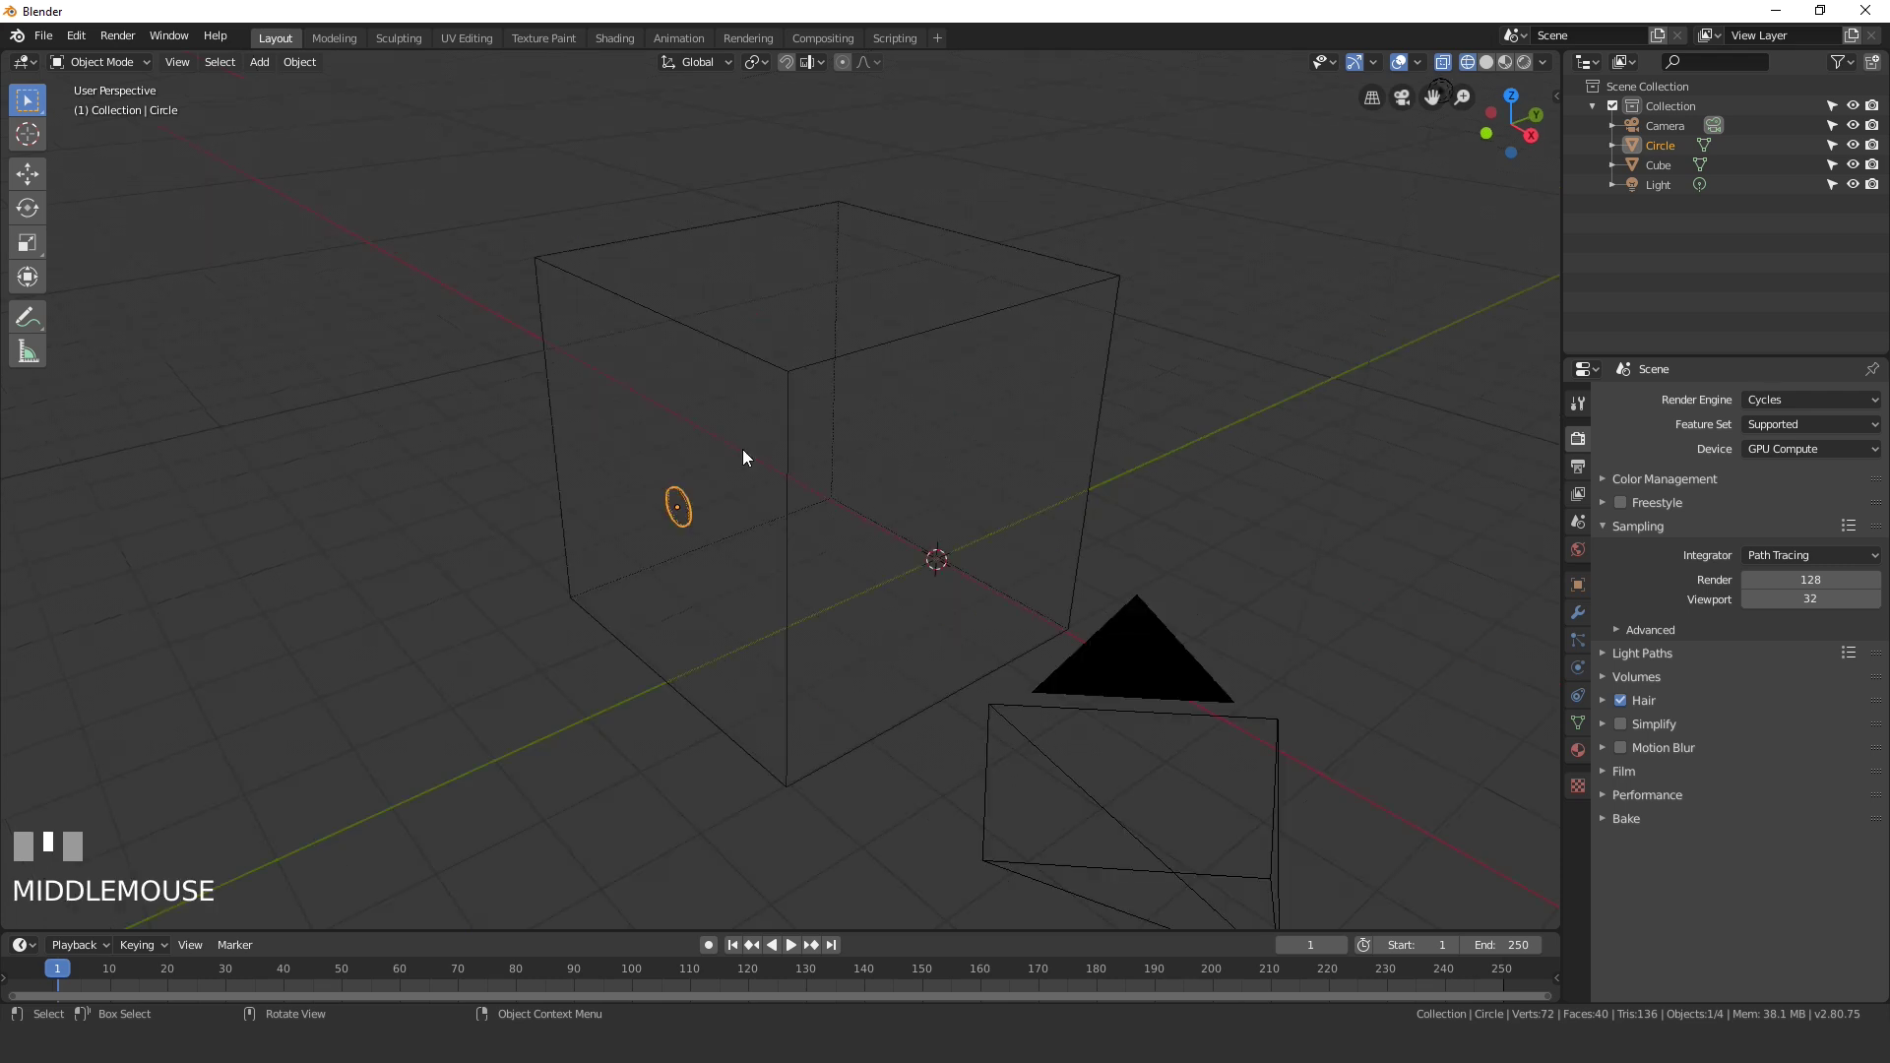
left_click(803, 370)
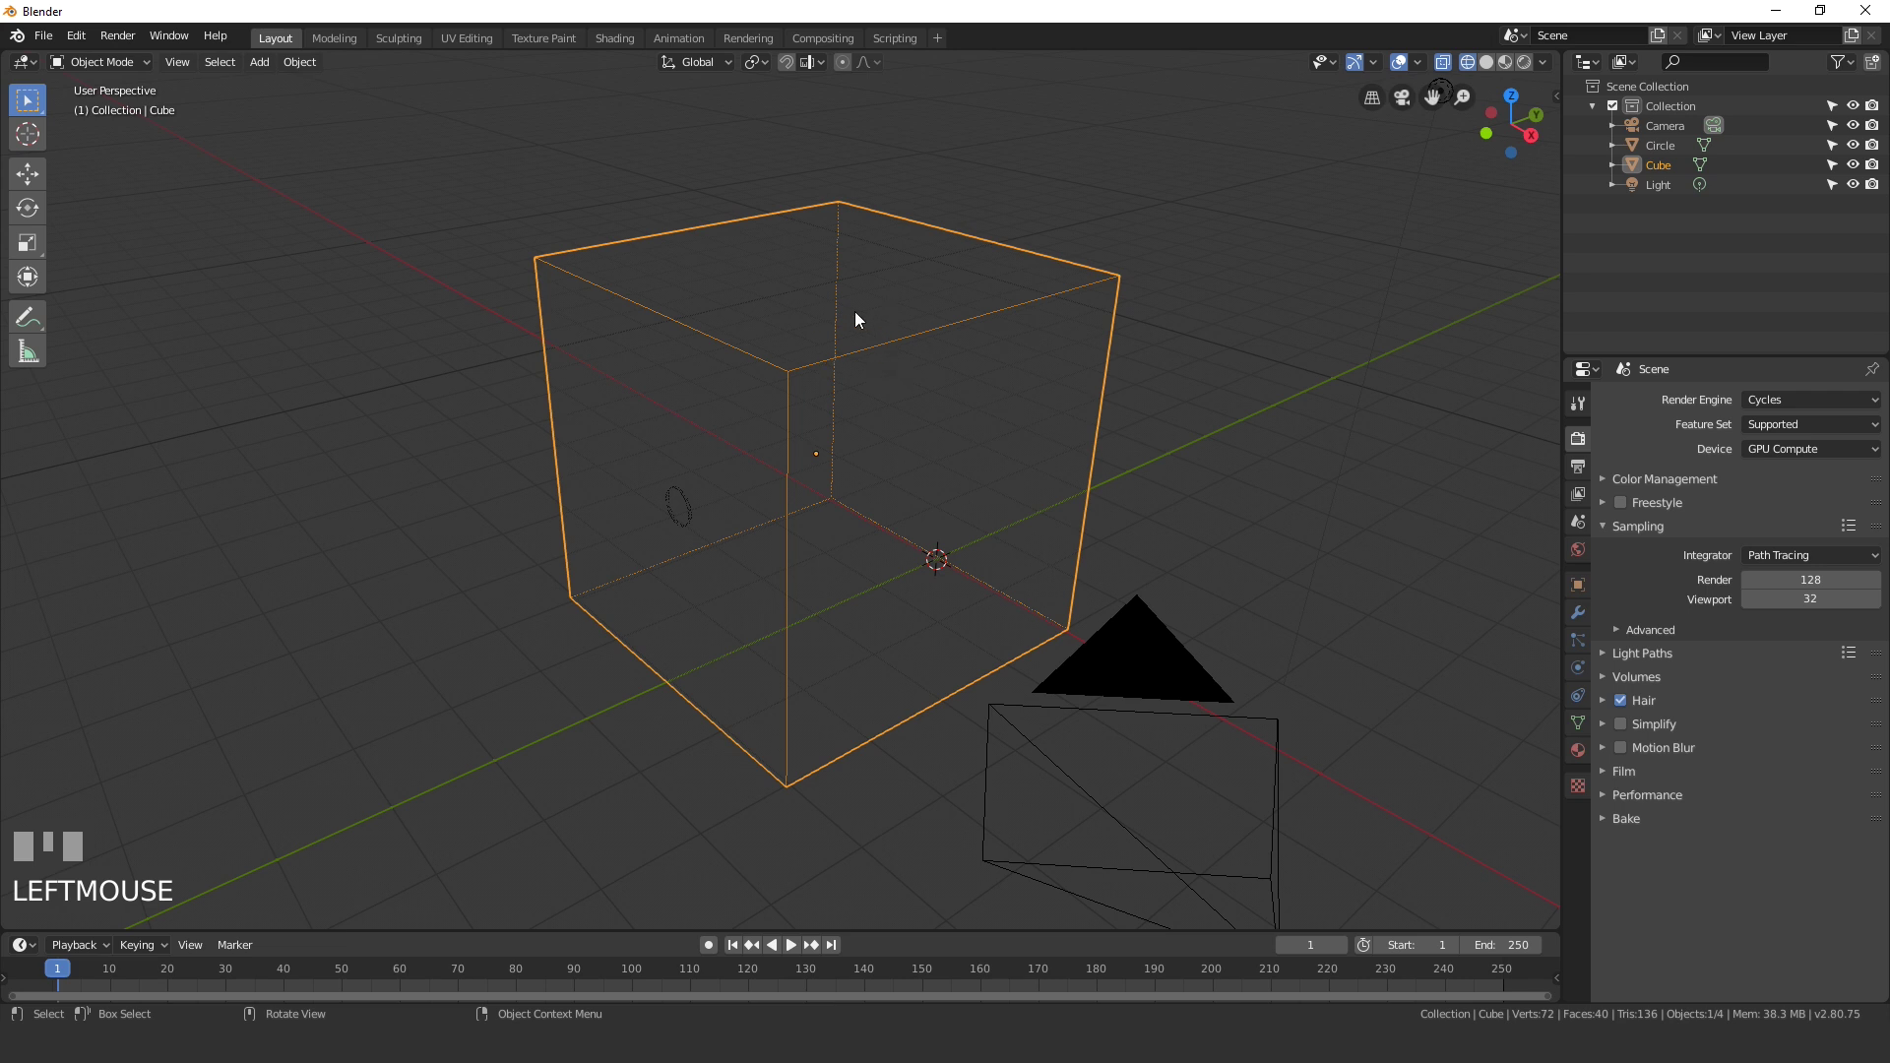
left_click(1584, 673)
left_click(1817, 451)
left_click_drag(1777, 575, 688, 506)
scroll("down", 3)
Step: Enable Fluid physics on the circle as an Inflow source pushing 10 m/s along Y
scroll("down", 3)
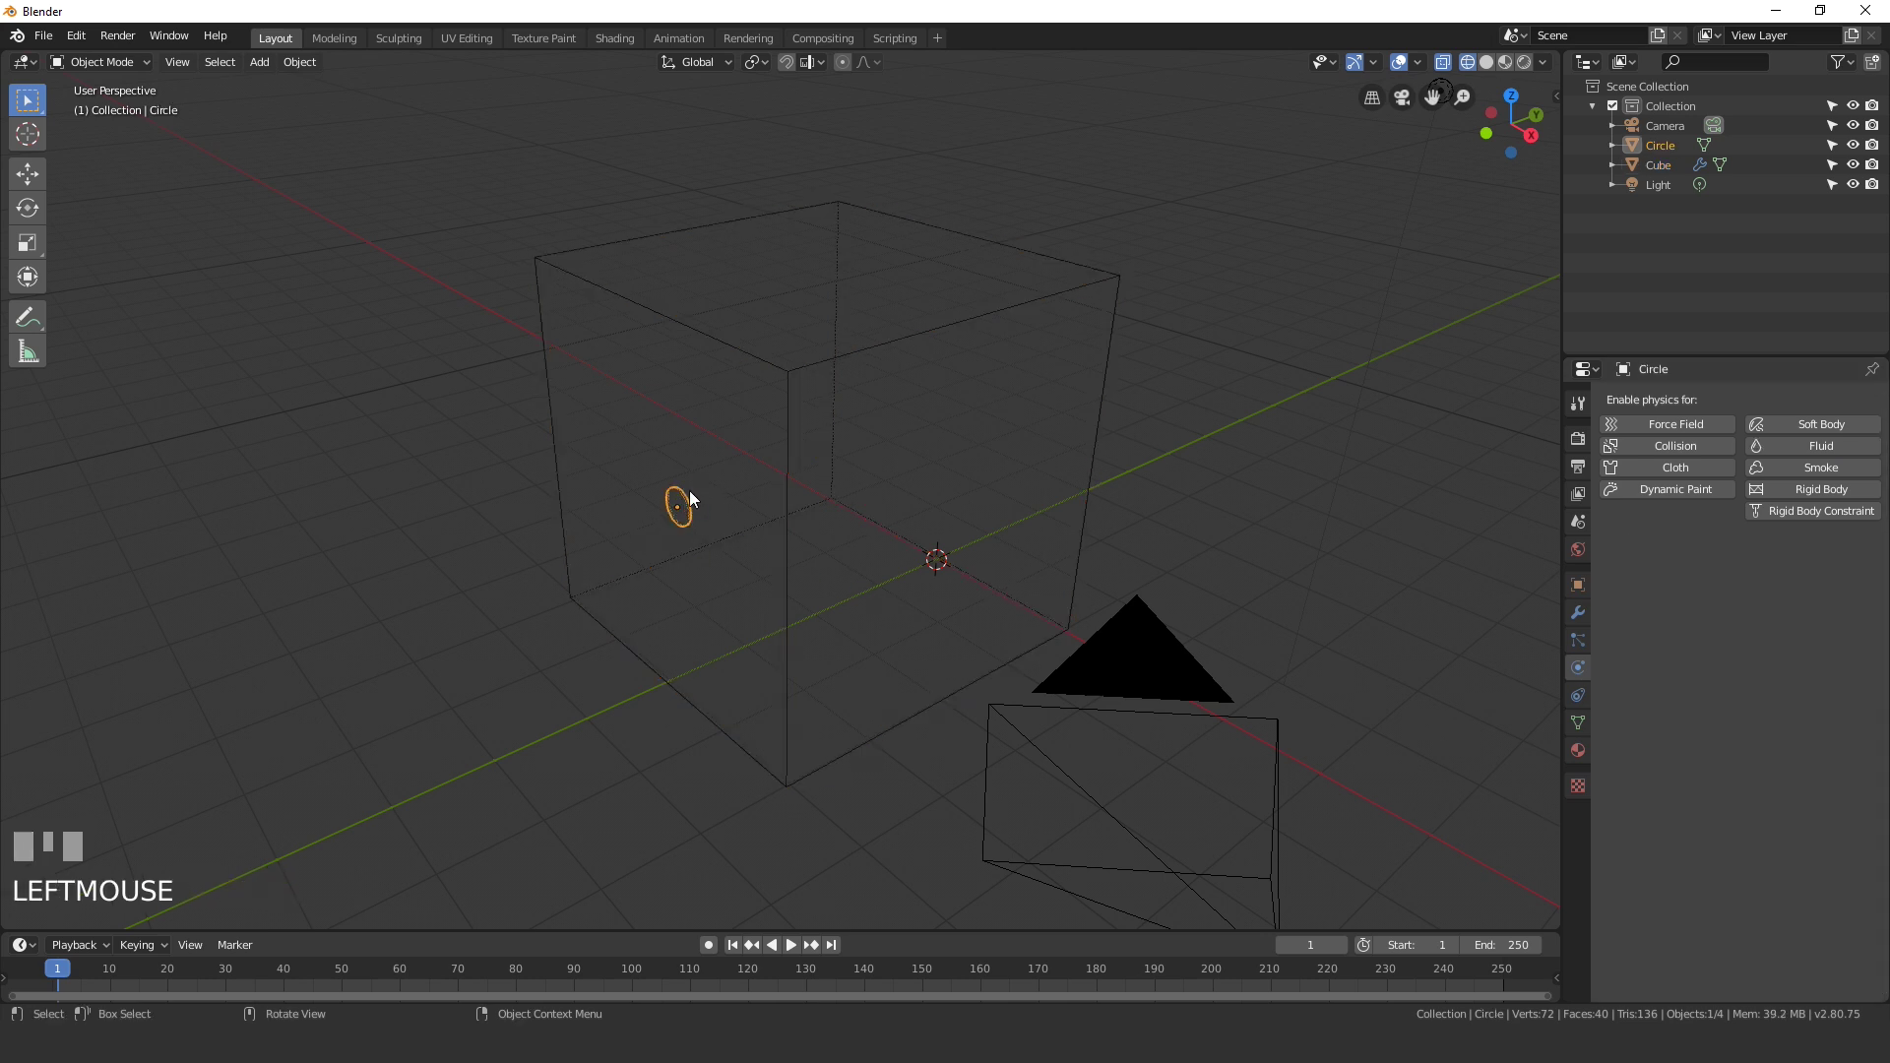
left_click_drag(1815, 451, 1641, 604)
scroll("up", 3)
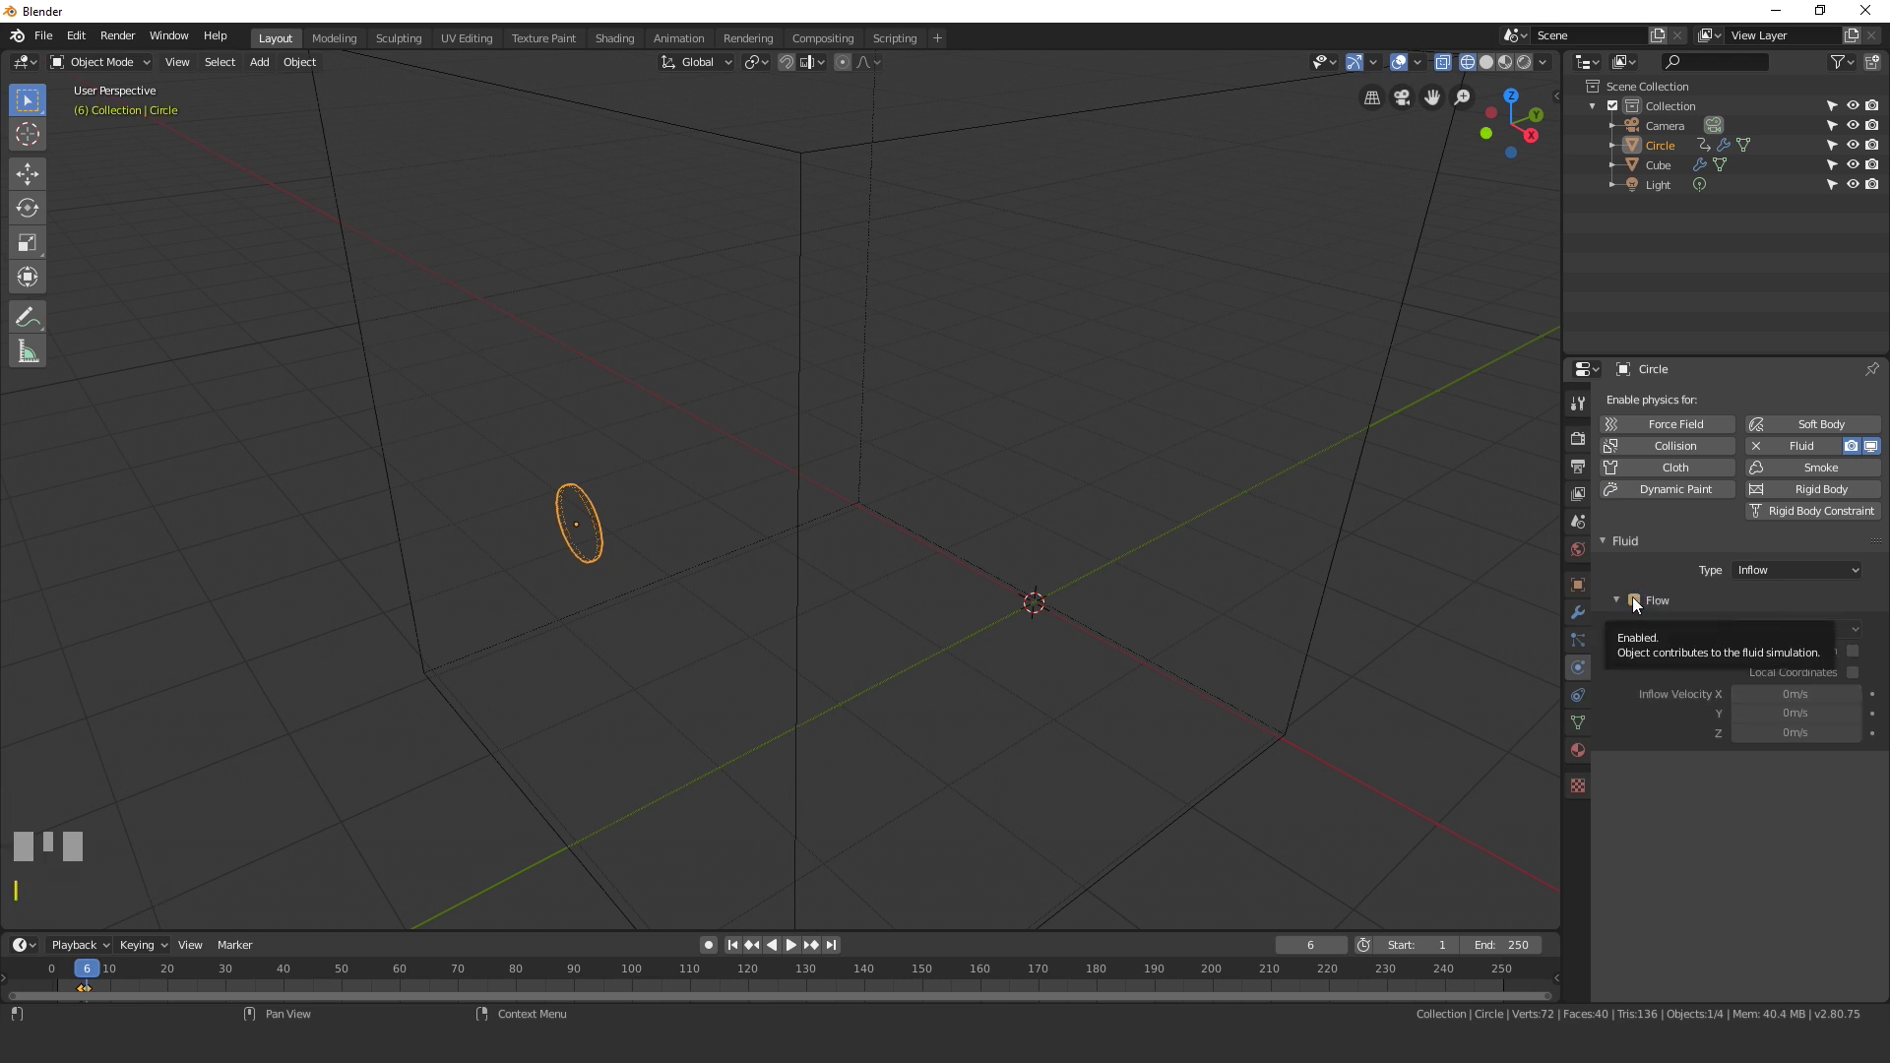
Step: Keyframe the inflow's Flow Enabled state on the timeline, then reselect the domain cube
left_click_drag(82, 971, 773, 540)
key("Return")
scroll("down", 3)
left_click_drag(712, 539, 859, 484)
left_click_drag(814, 505, 1016, 313)
left_click(1017, 313)
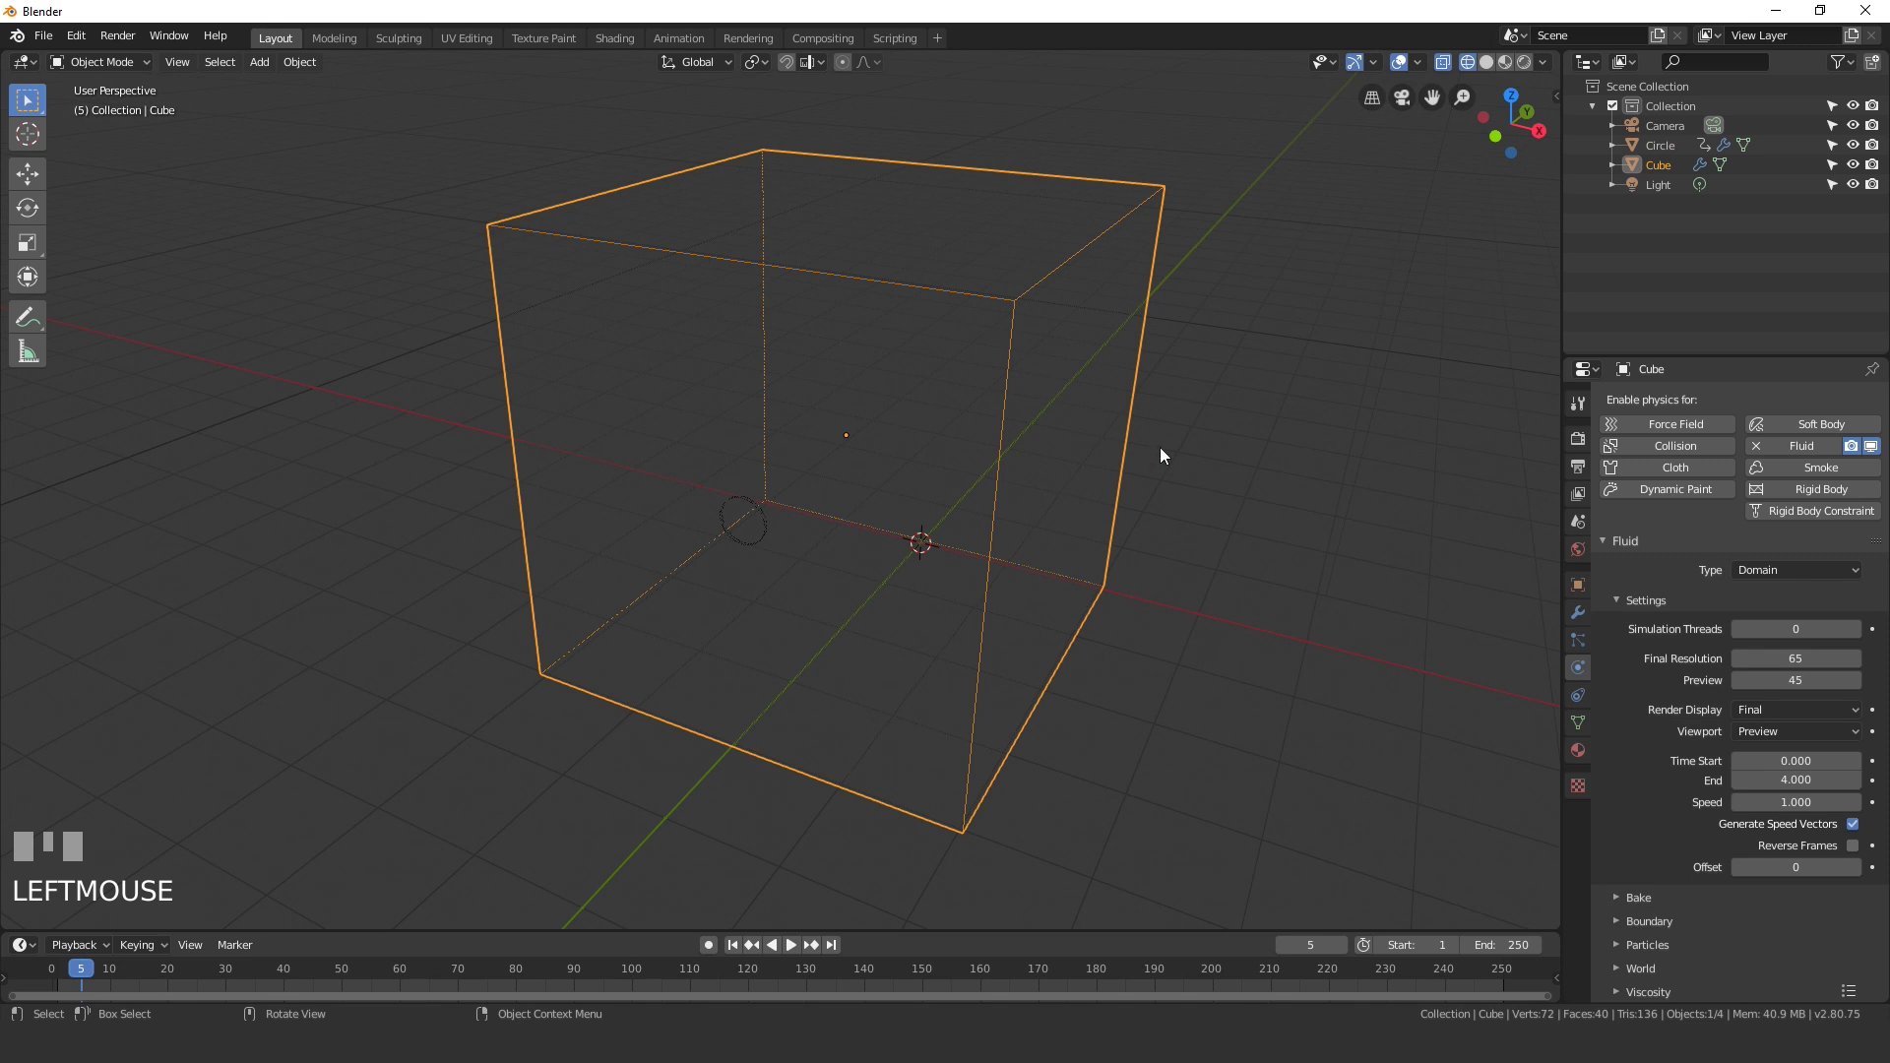
Step: Set the domain boundary to Partial Slip with 2 subdivisions and particle Generate to 0.010
scroll("down", 3)
left_click(1641, 927)
scroll("down", 3)
left_click(1861, 903)
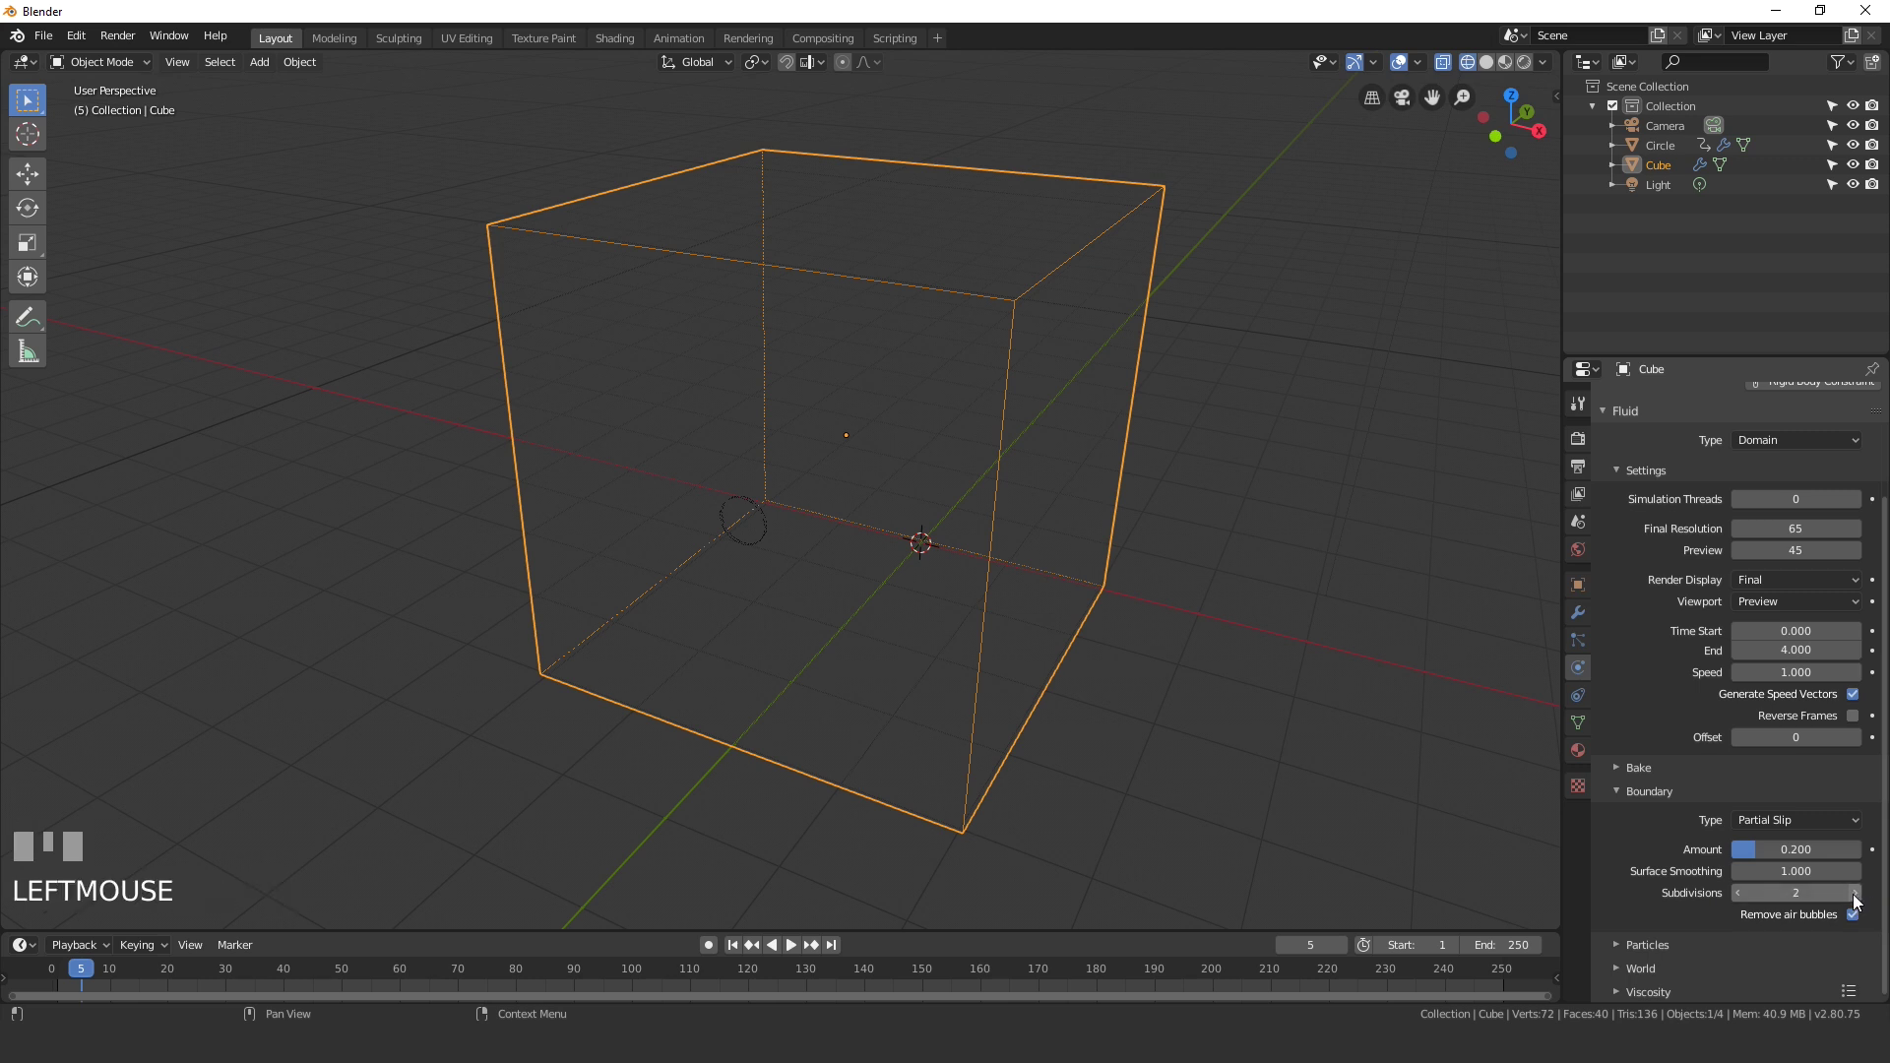
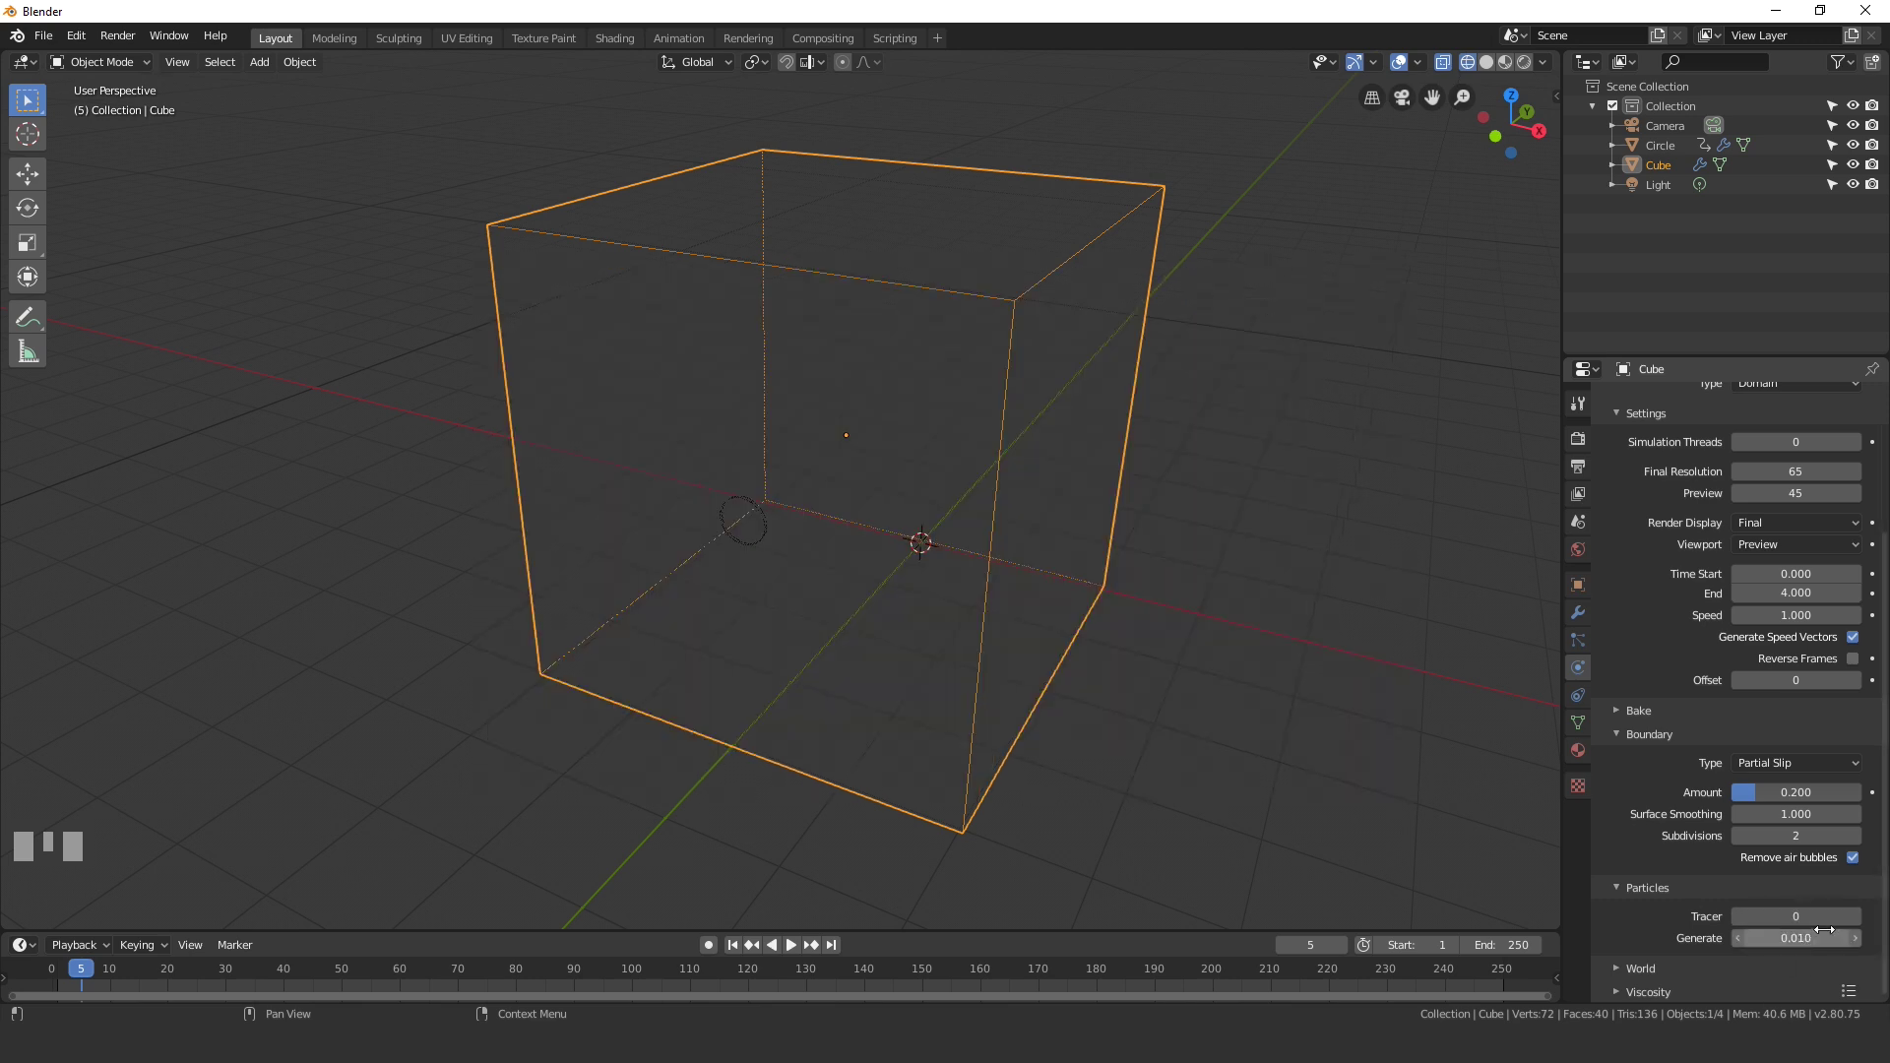
scroll("down", 3)
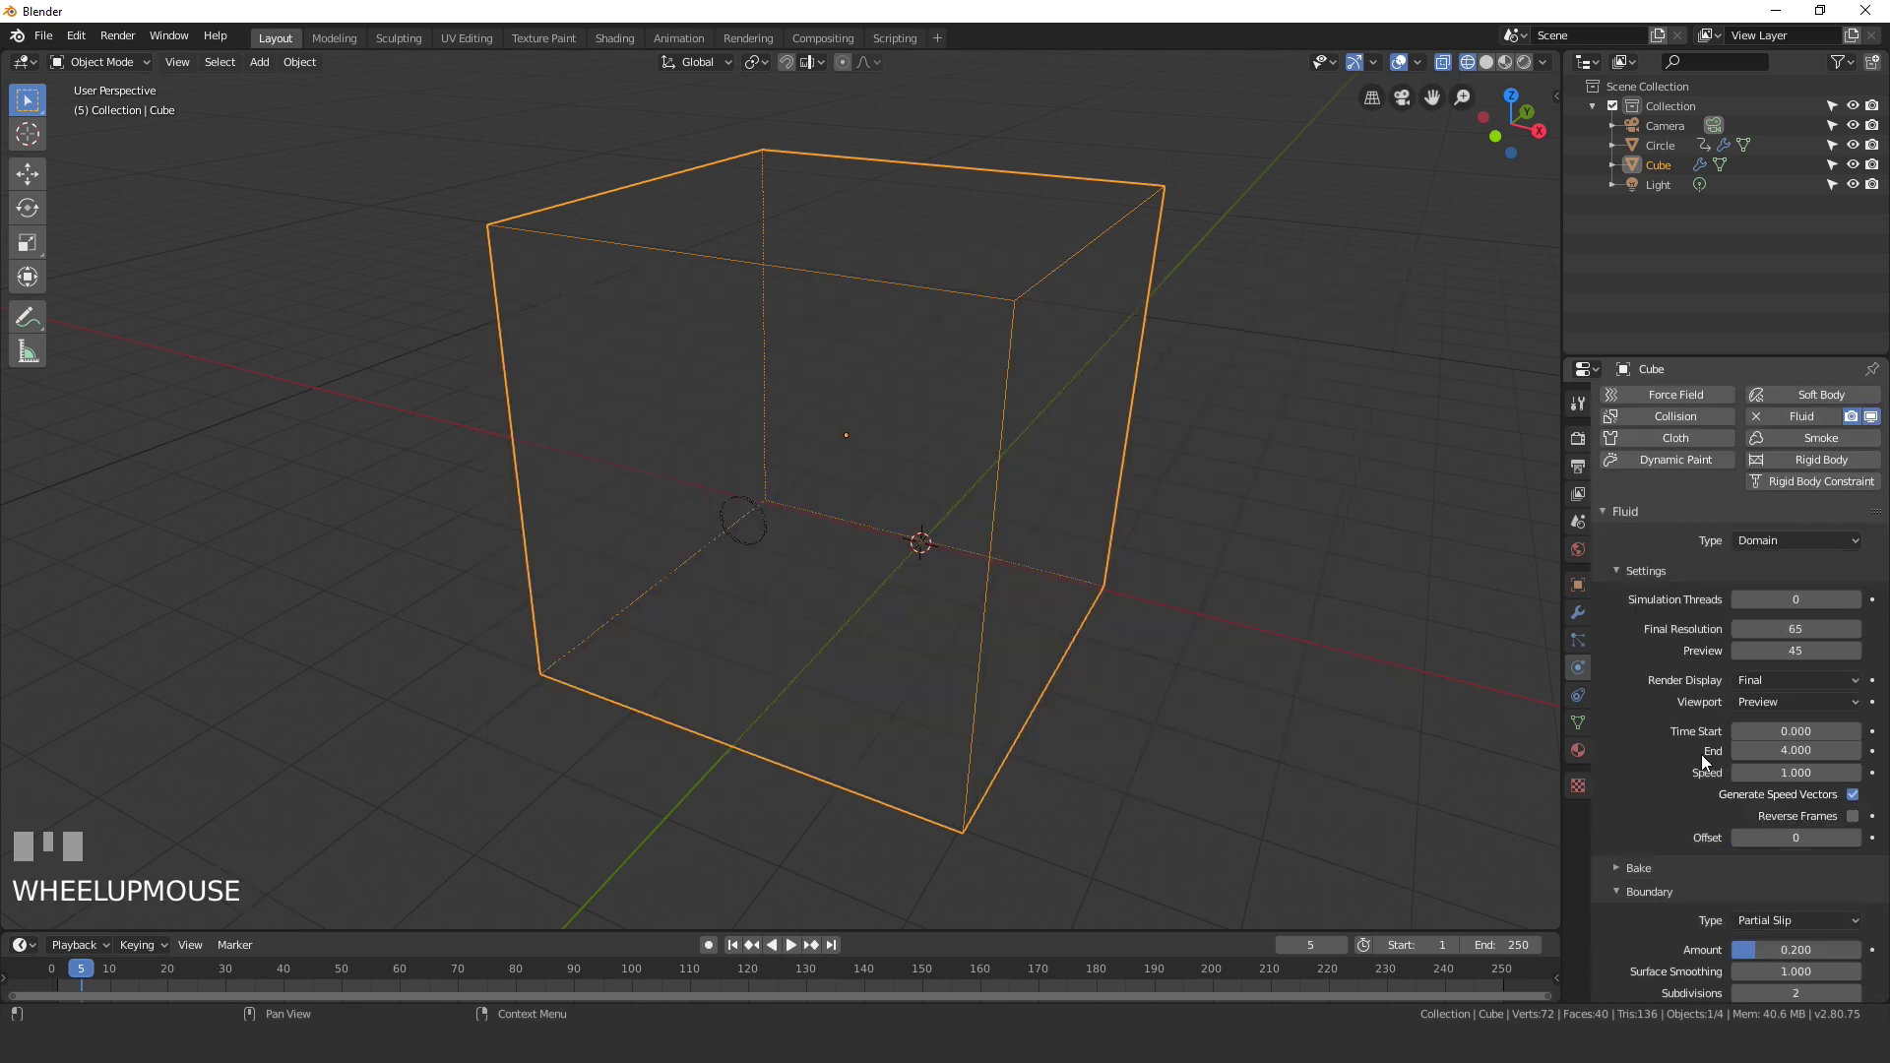
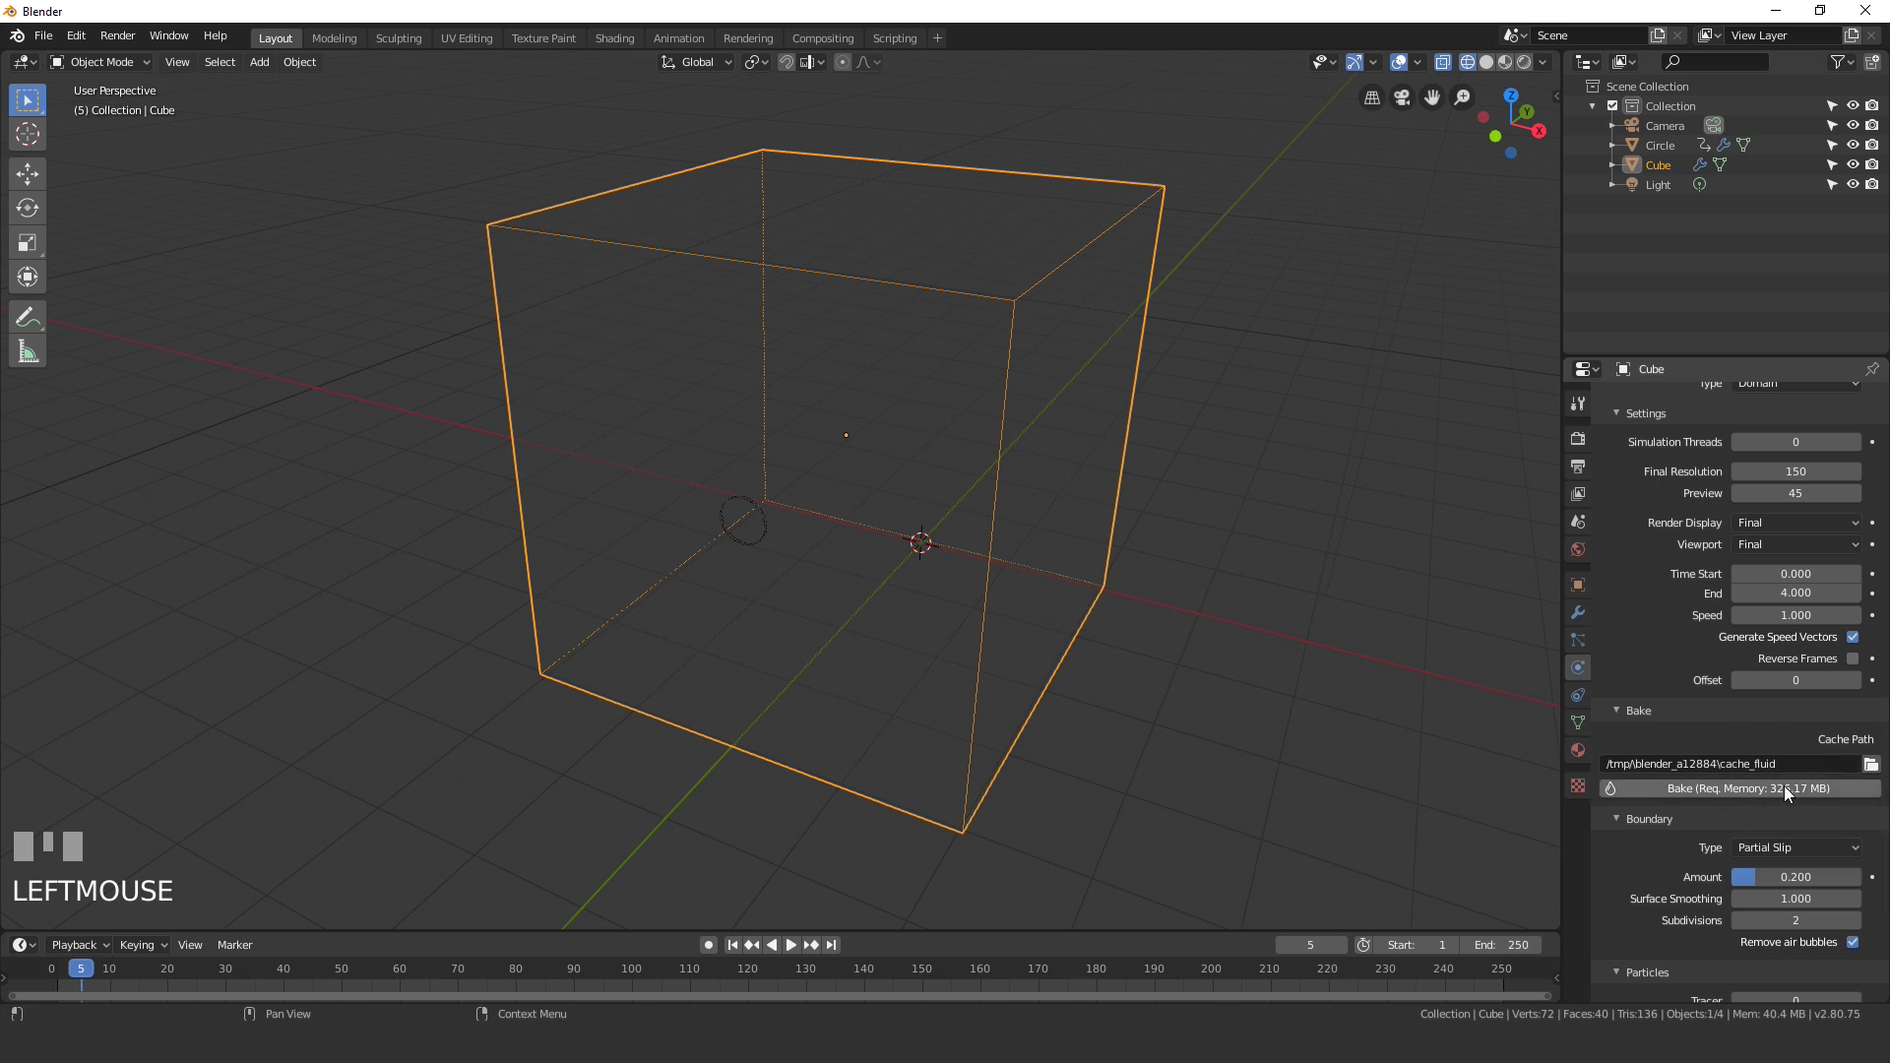
Step: Point the fluid cache path to the Desktop Tutorial Bake folder and end the animation at frame 150
left_click(1883, 772)
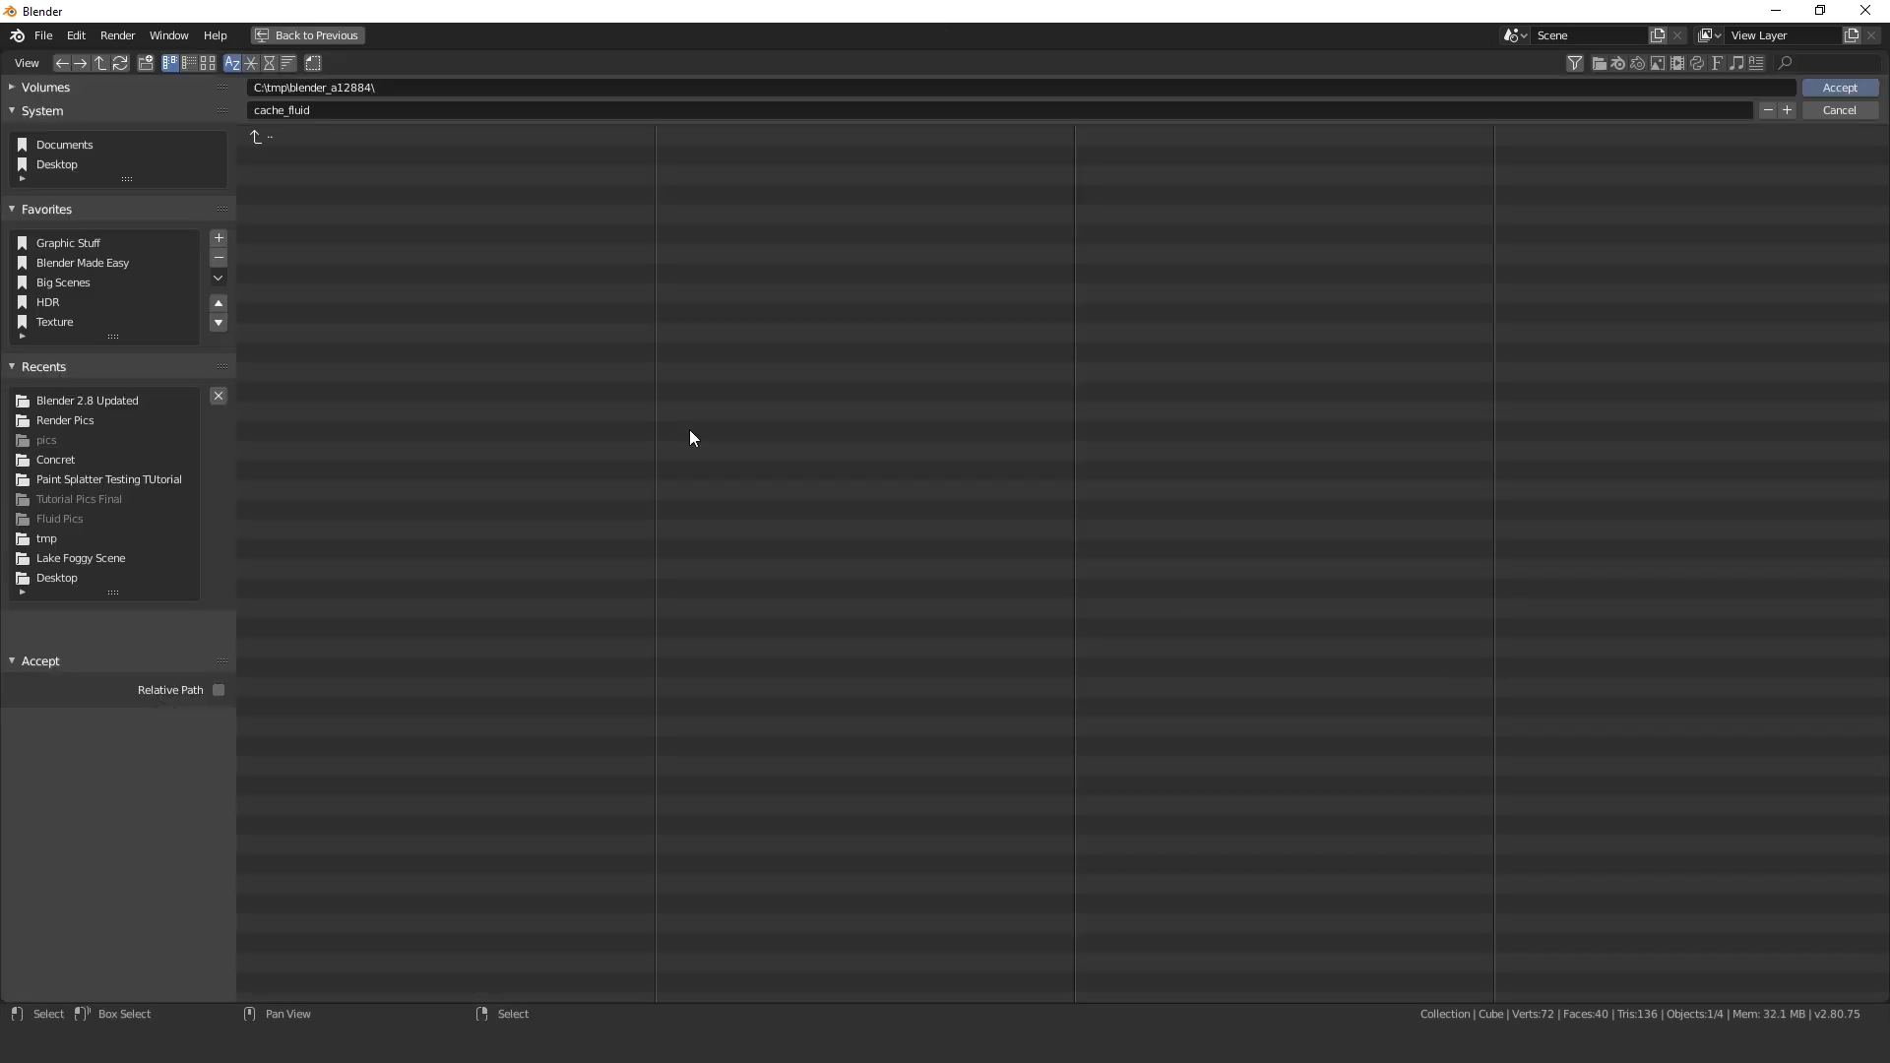
scroll("up", 3)
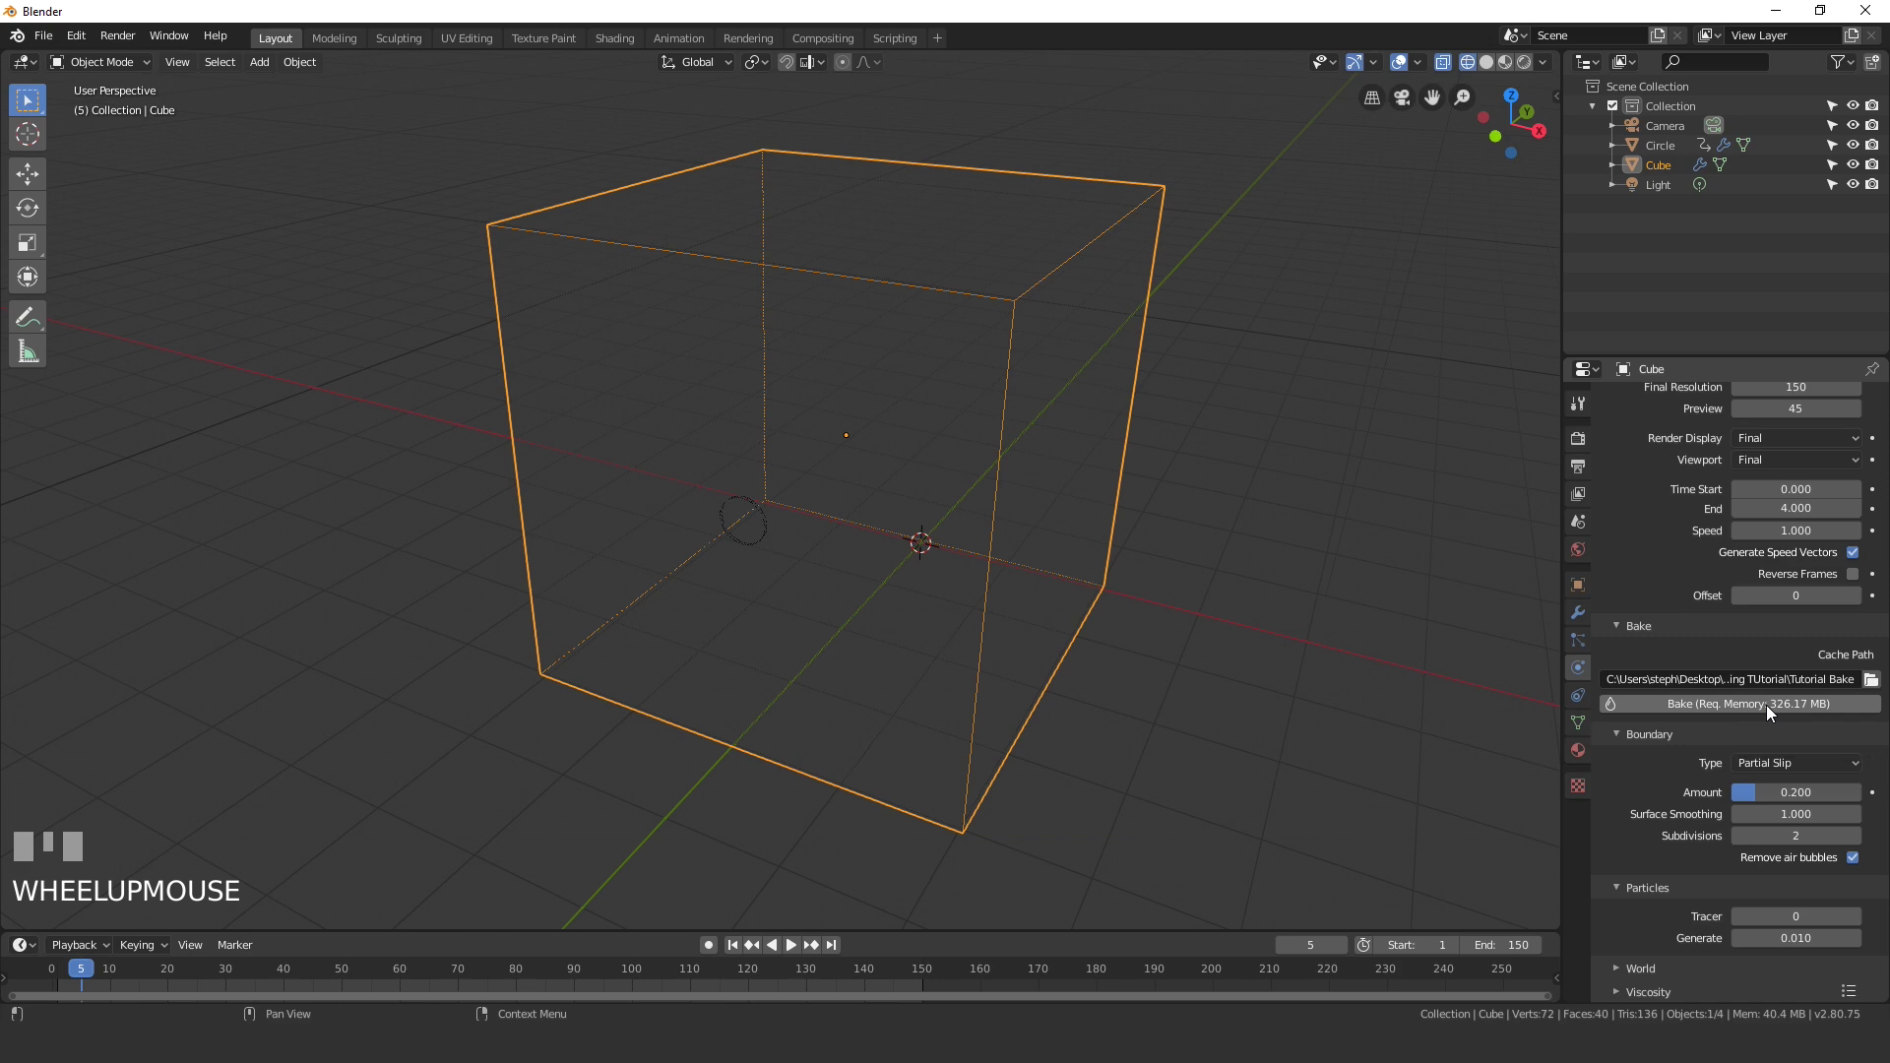
Step: Bake the fluid simulation and play back the red splash from the circle
left_click(651, 399)
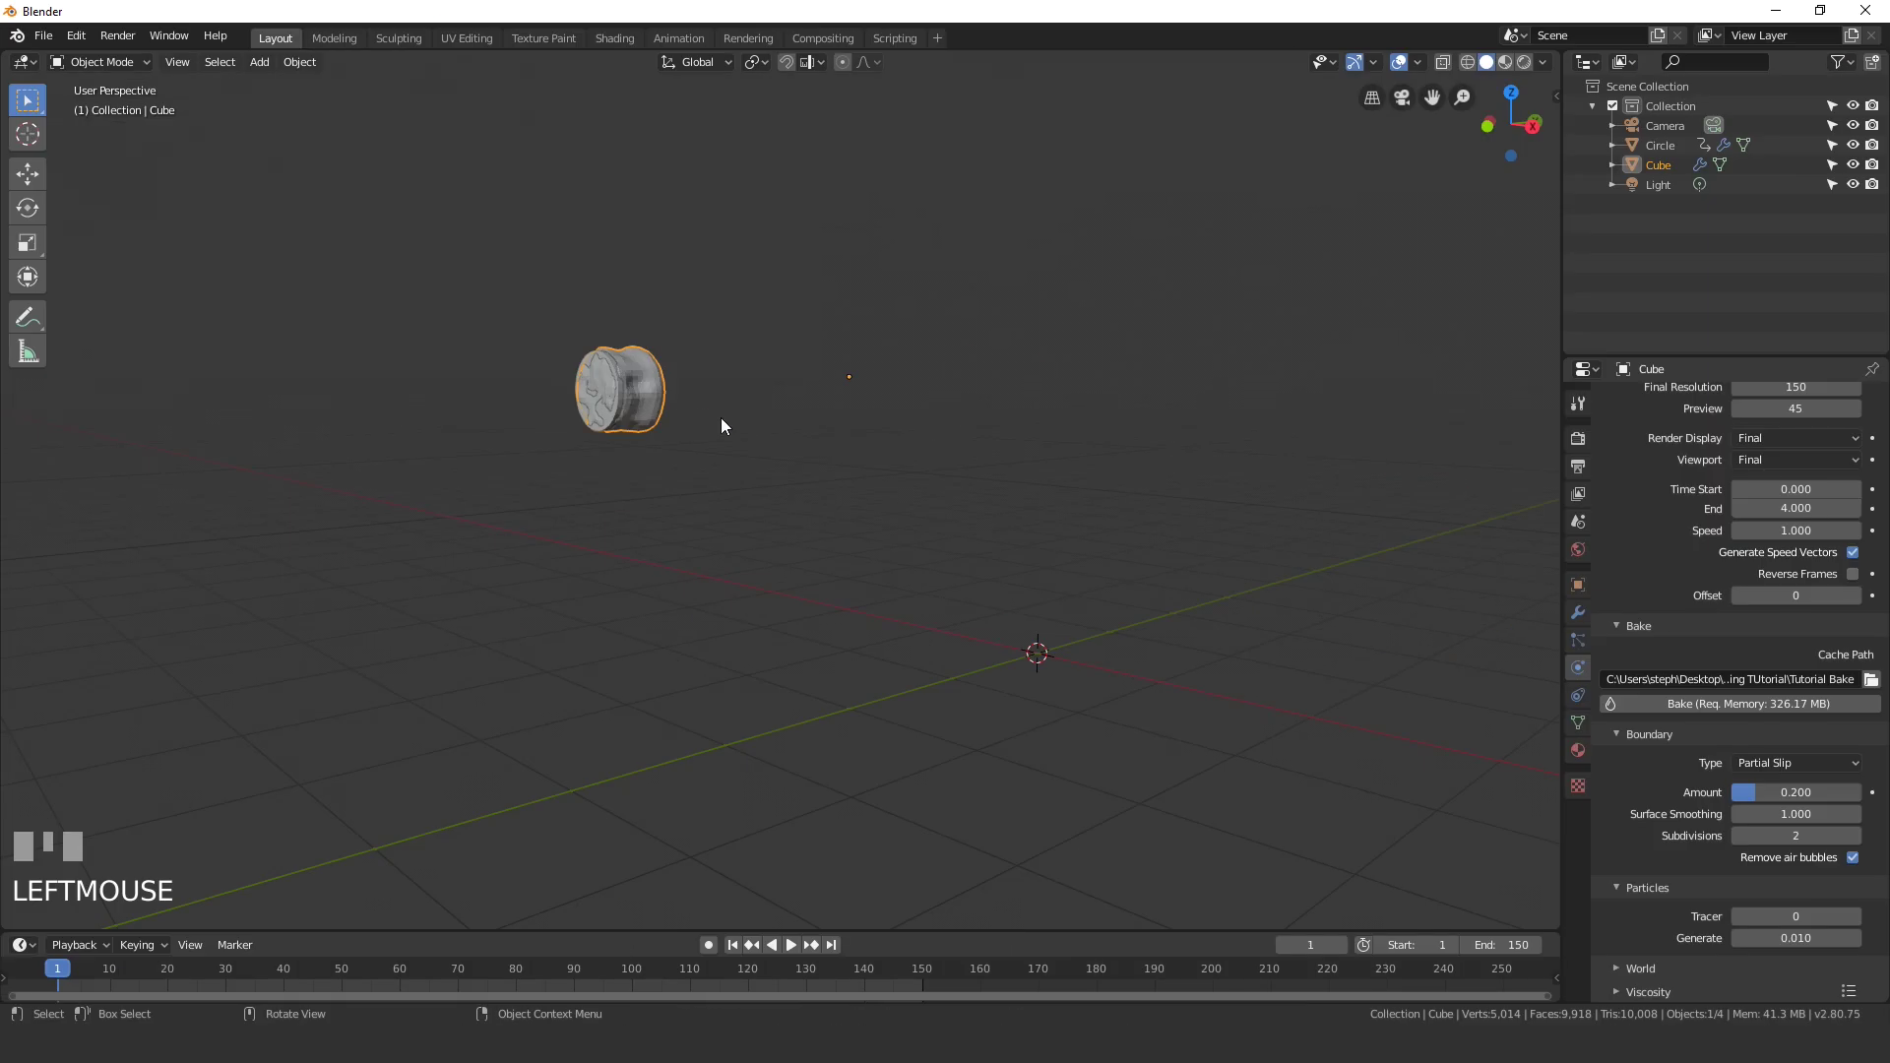
left_click_drag(910, 461, 1068, 675)
key("space")
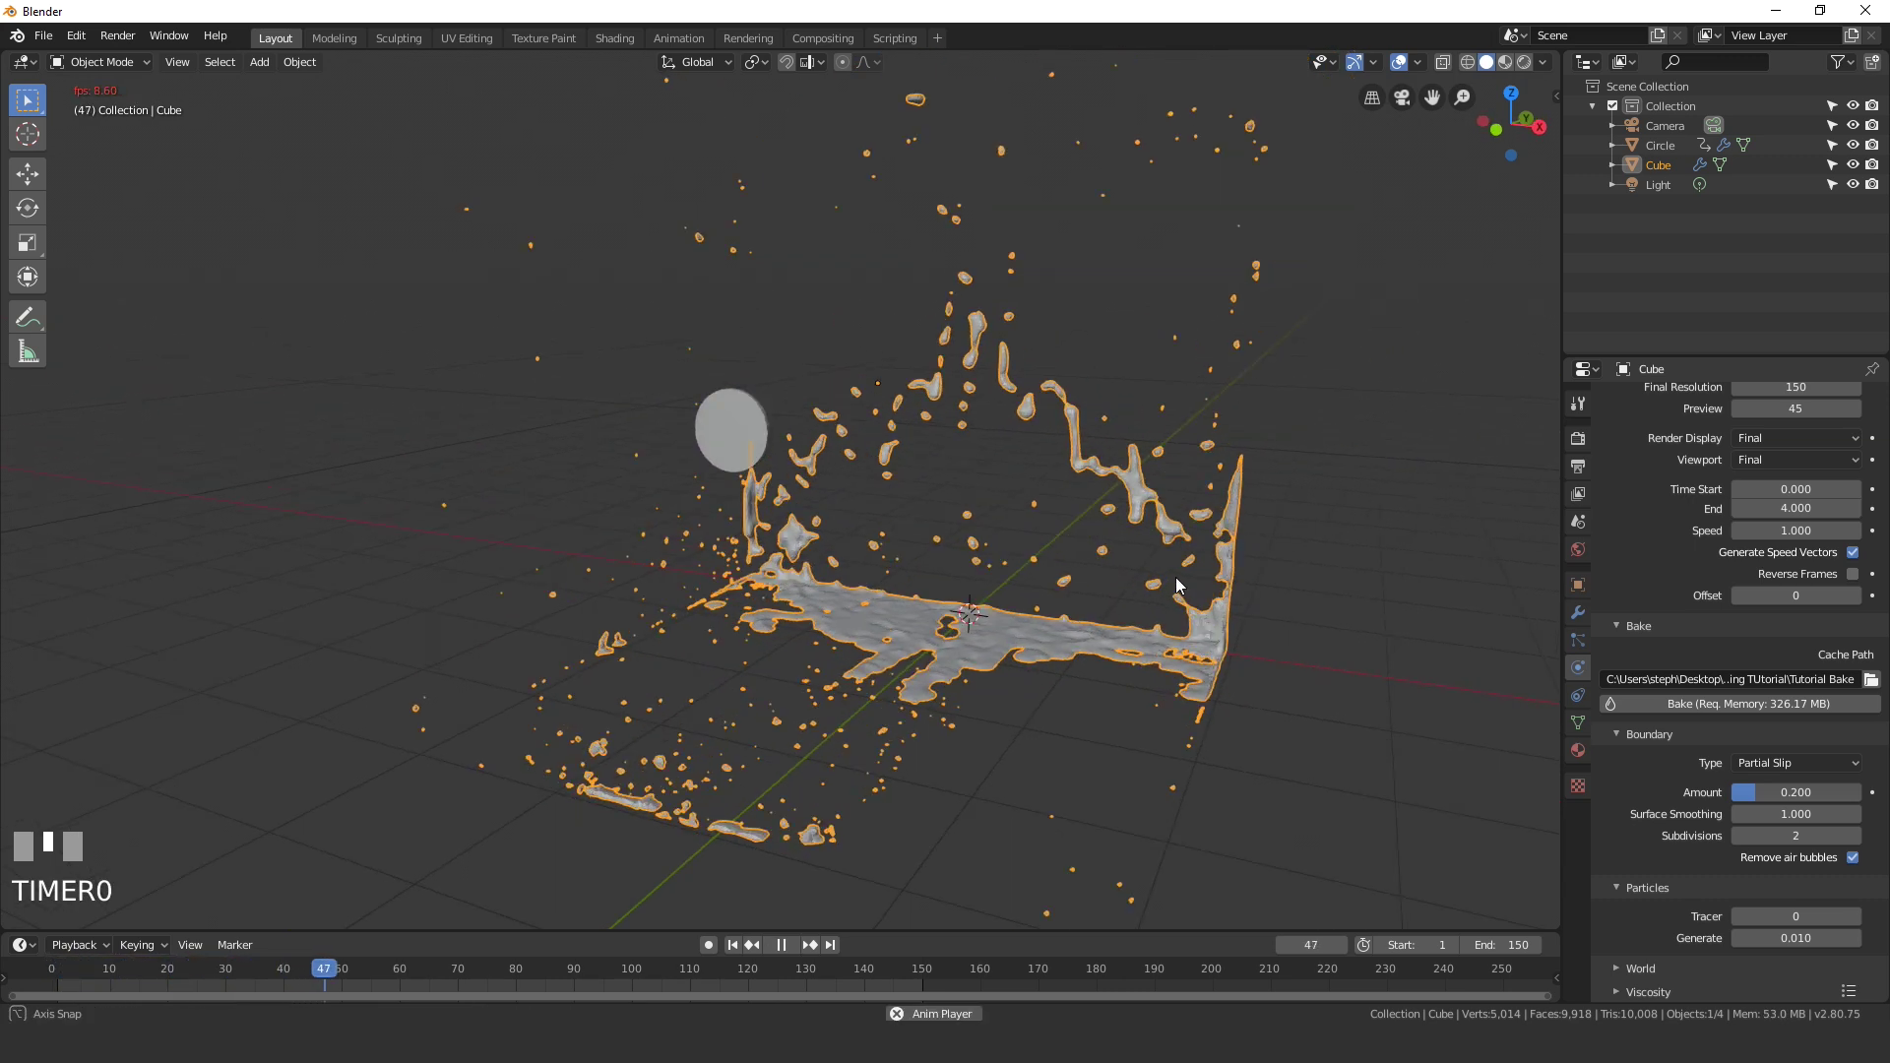
key("space")
scroll("down", 3)
Step: Add a plane and enlarge it into a big floor under the splash
left_click_drag(1285, 562, 737, 951)
left_click(738, 951)
left_click_drag(877, 547, 855, 494)
key("shift+a")
key("s")
Step: Add a second plane, rotate it 90° on X, enlarge it and raise it along Z as a wall
key("shift+a")
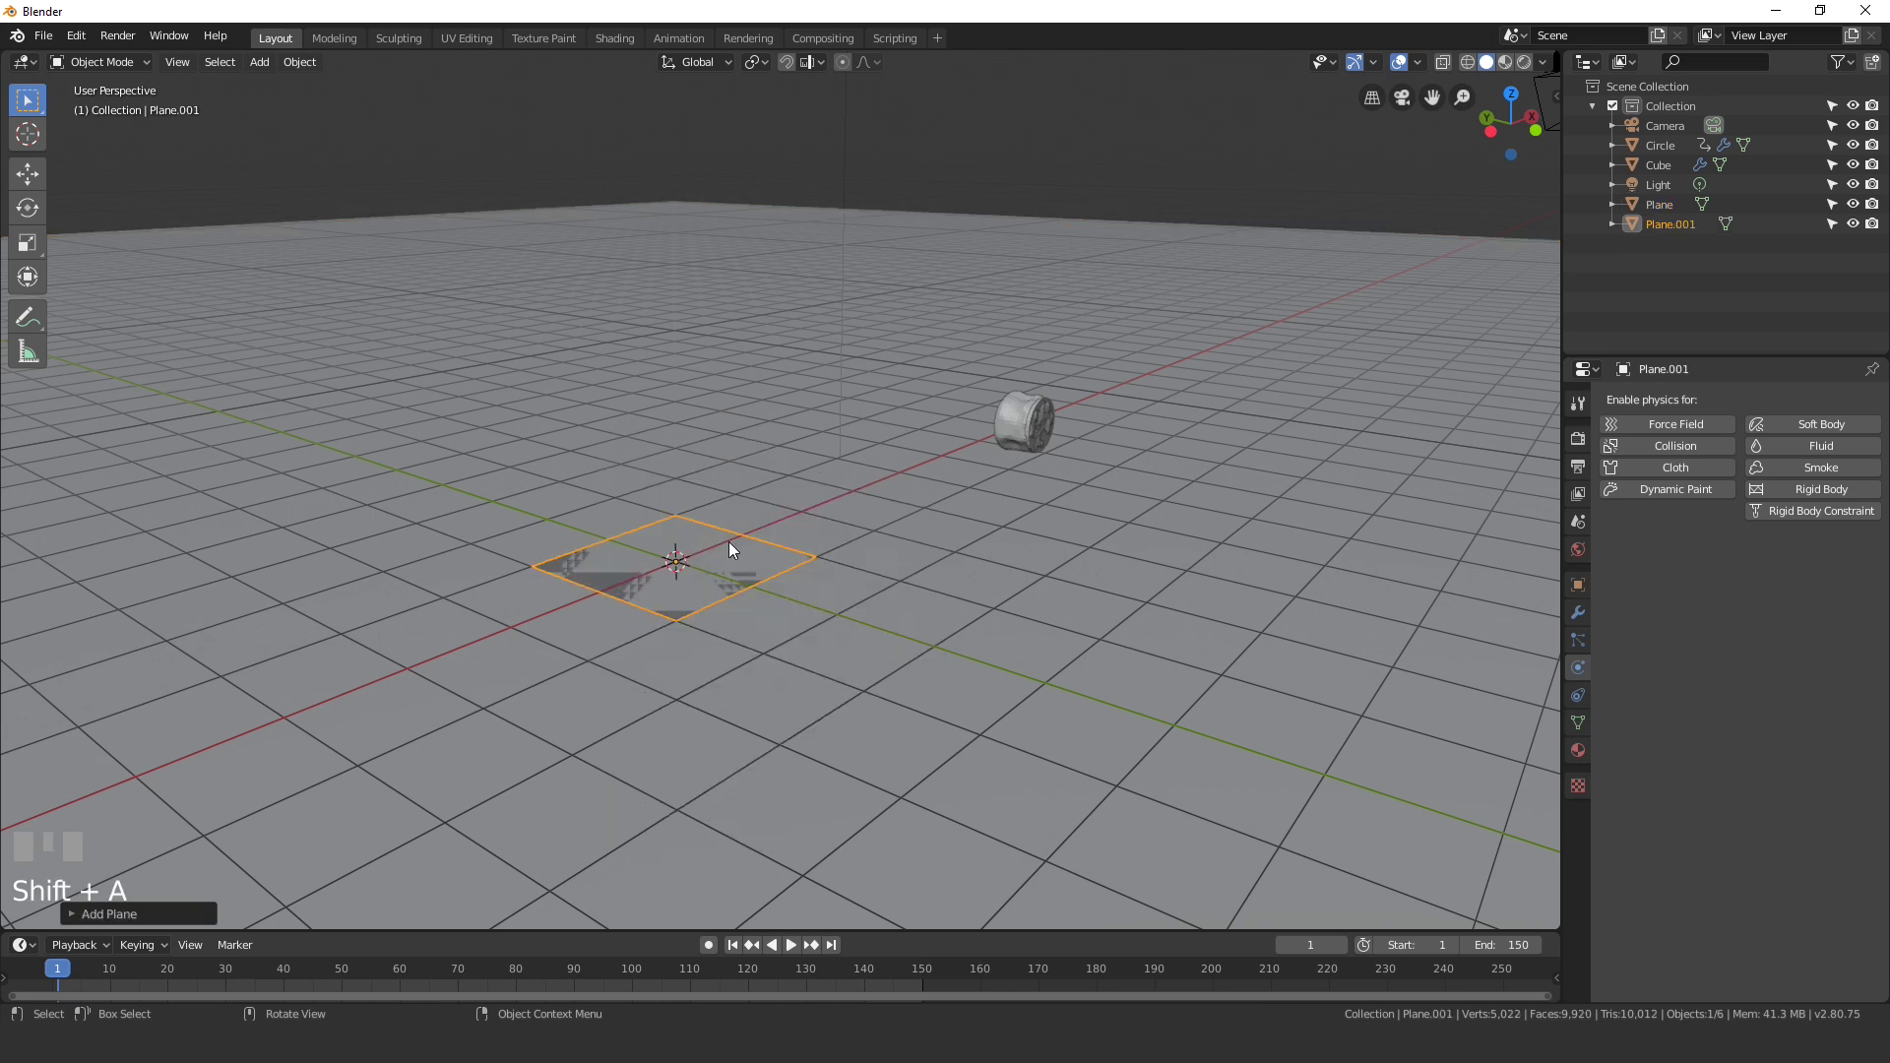
key("r")
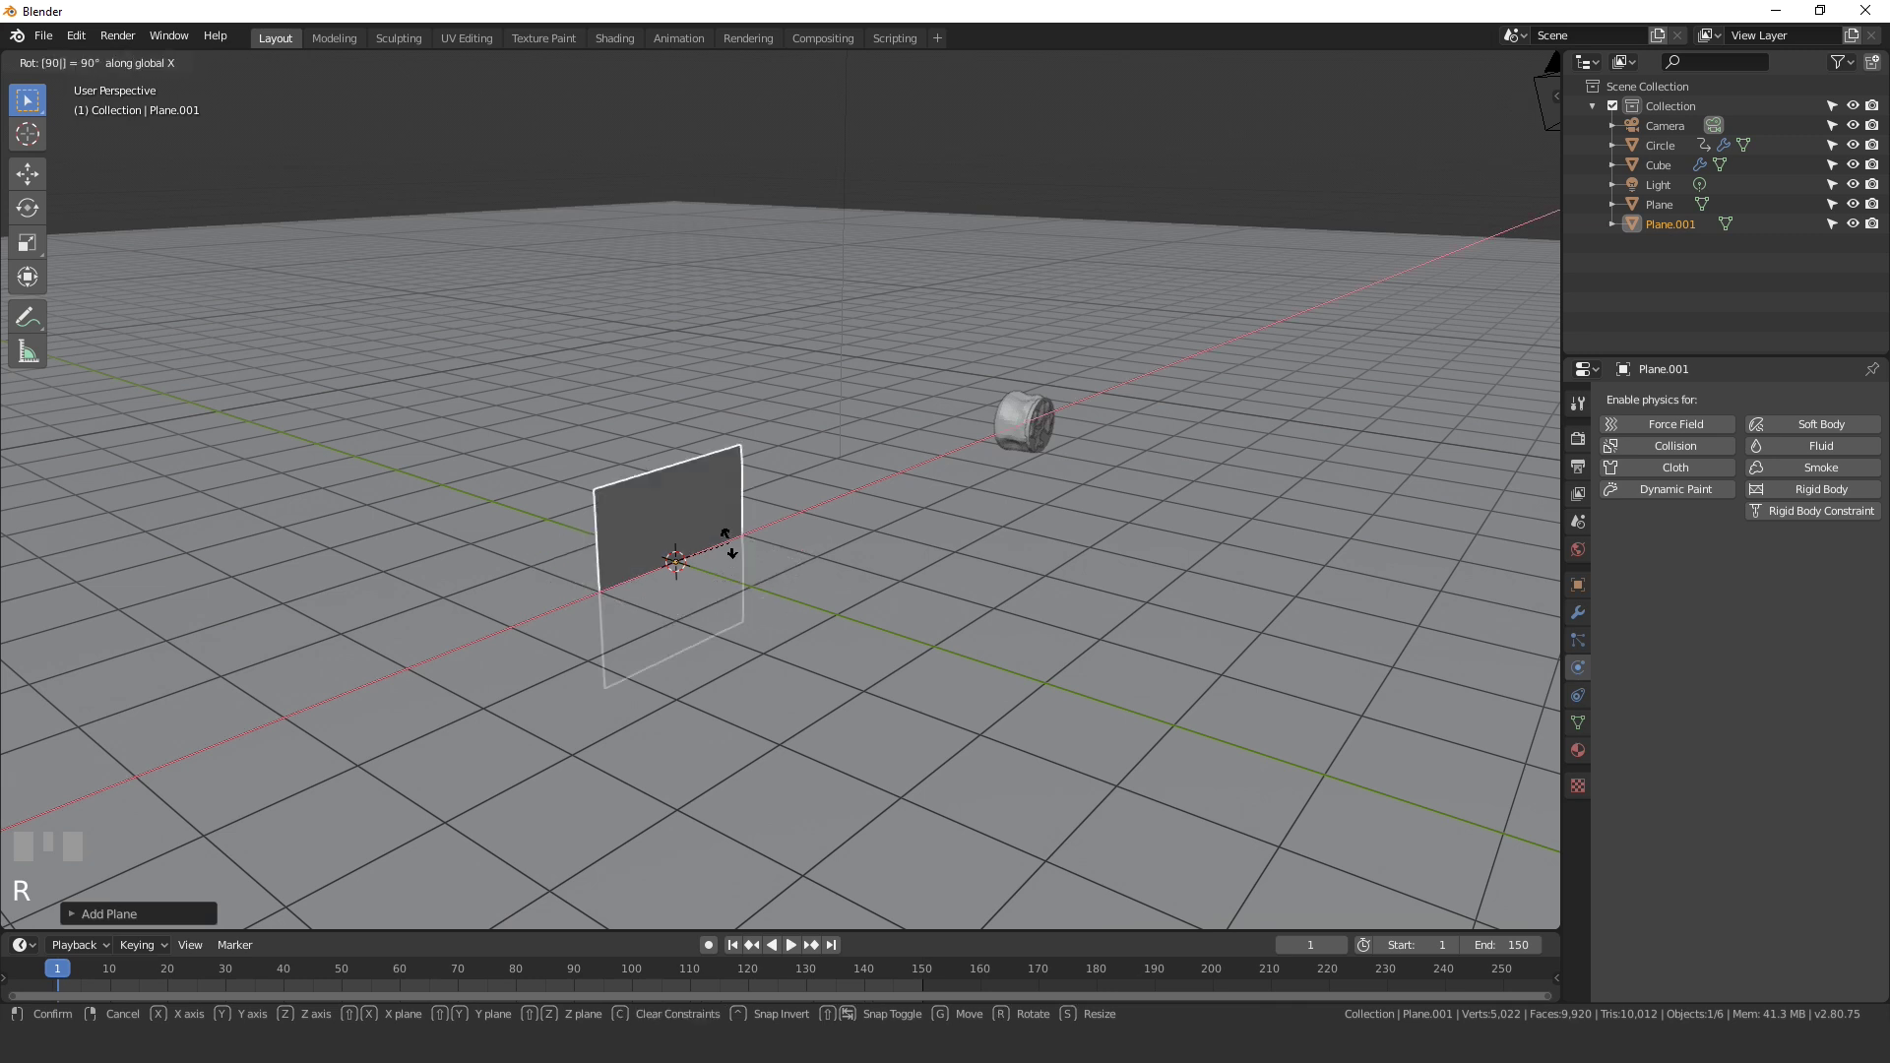
key("s")
key("g")
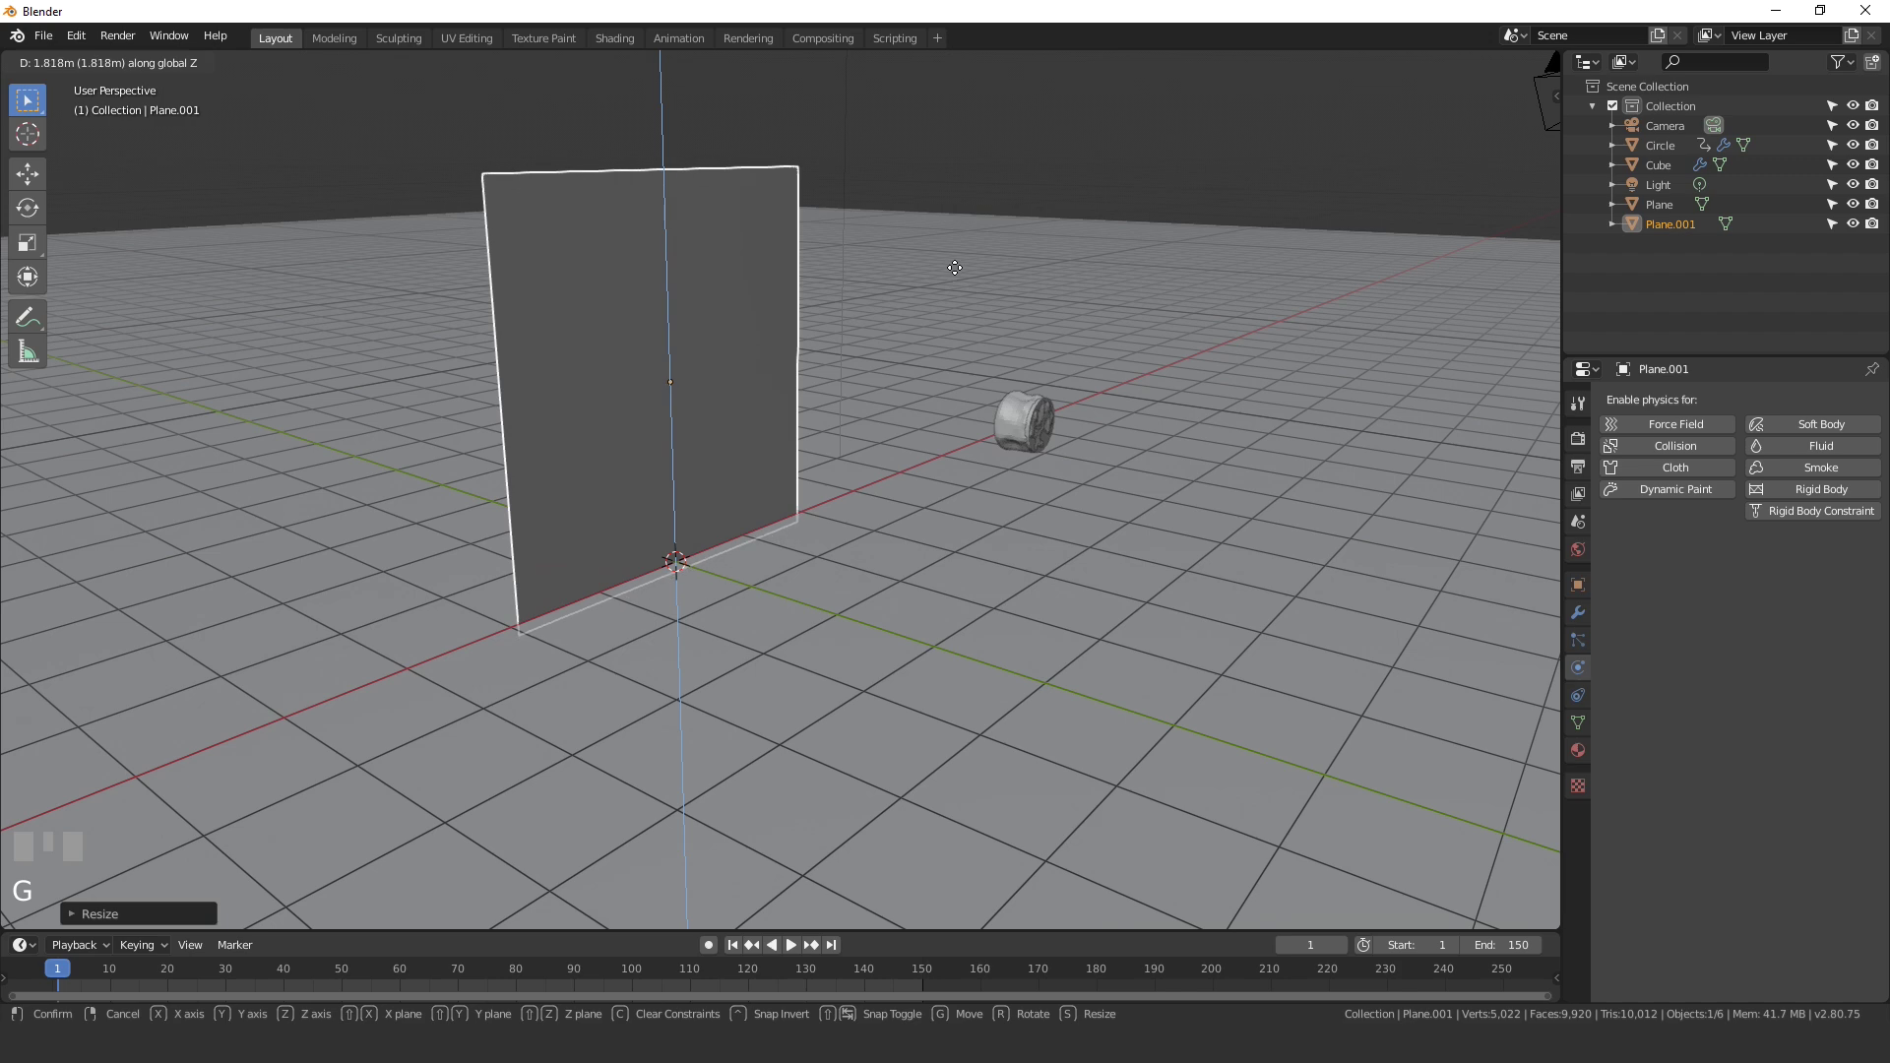
Step: Select the domain and look straight down from top view to align the wall in front of the inflow
left_click_drag(1040, 361, 685, 480)
left_click(685, 480)
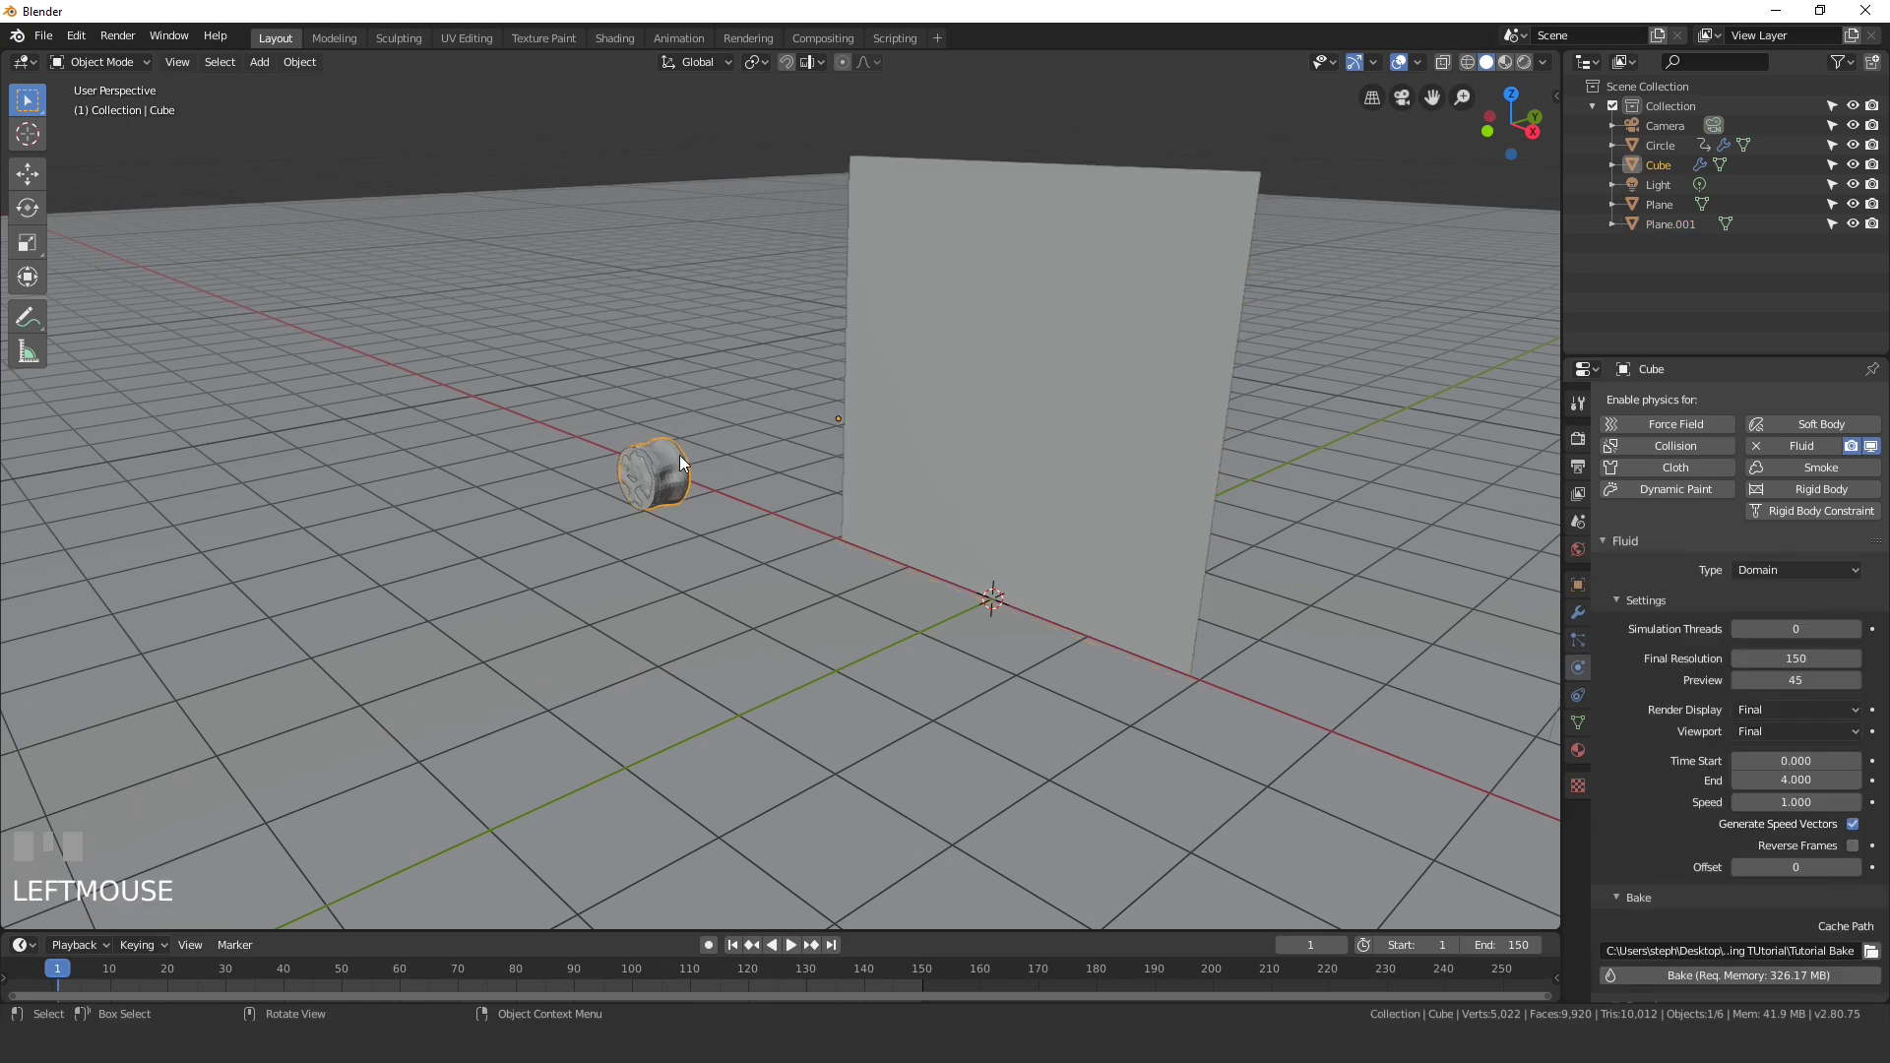
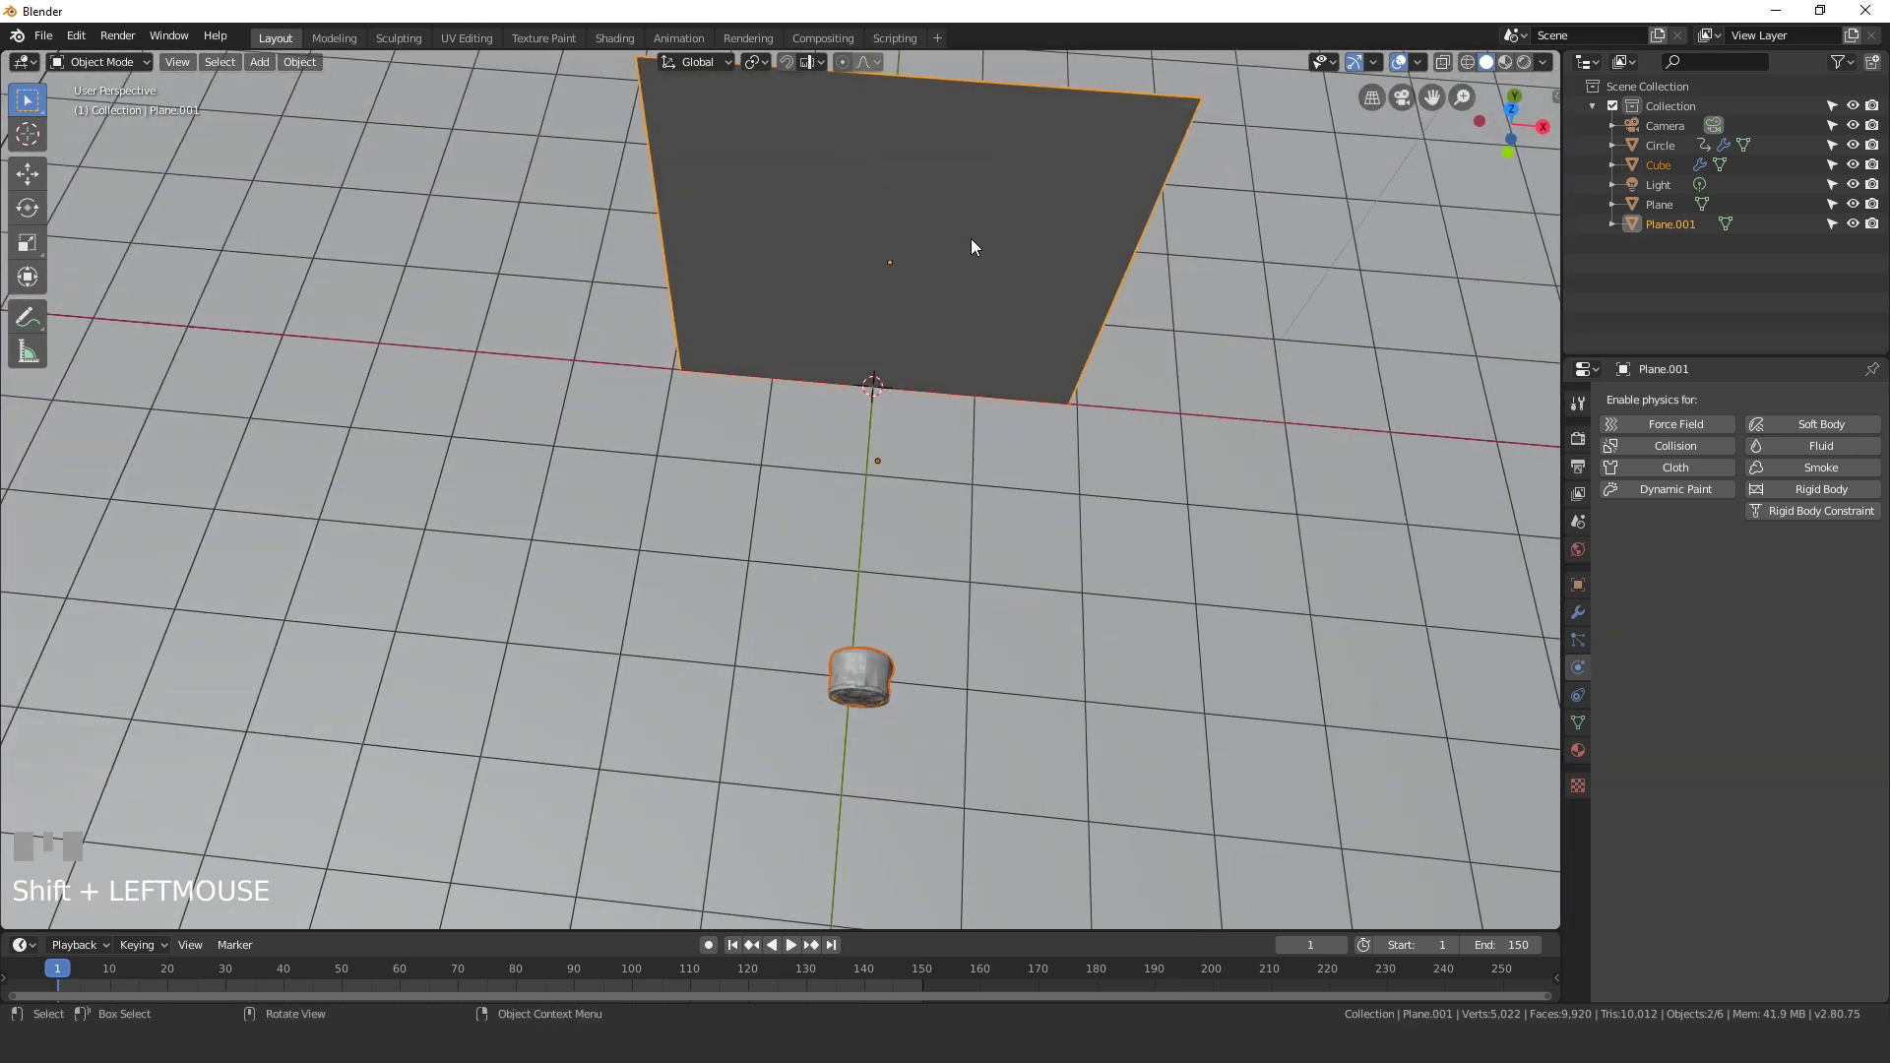
key("KP_7")
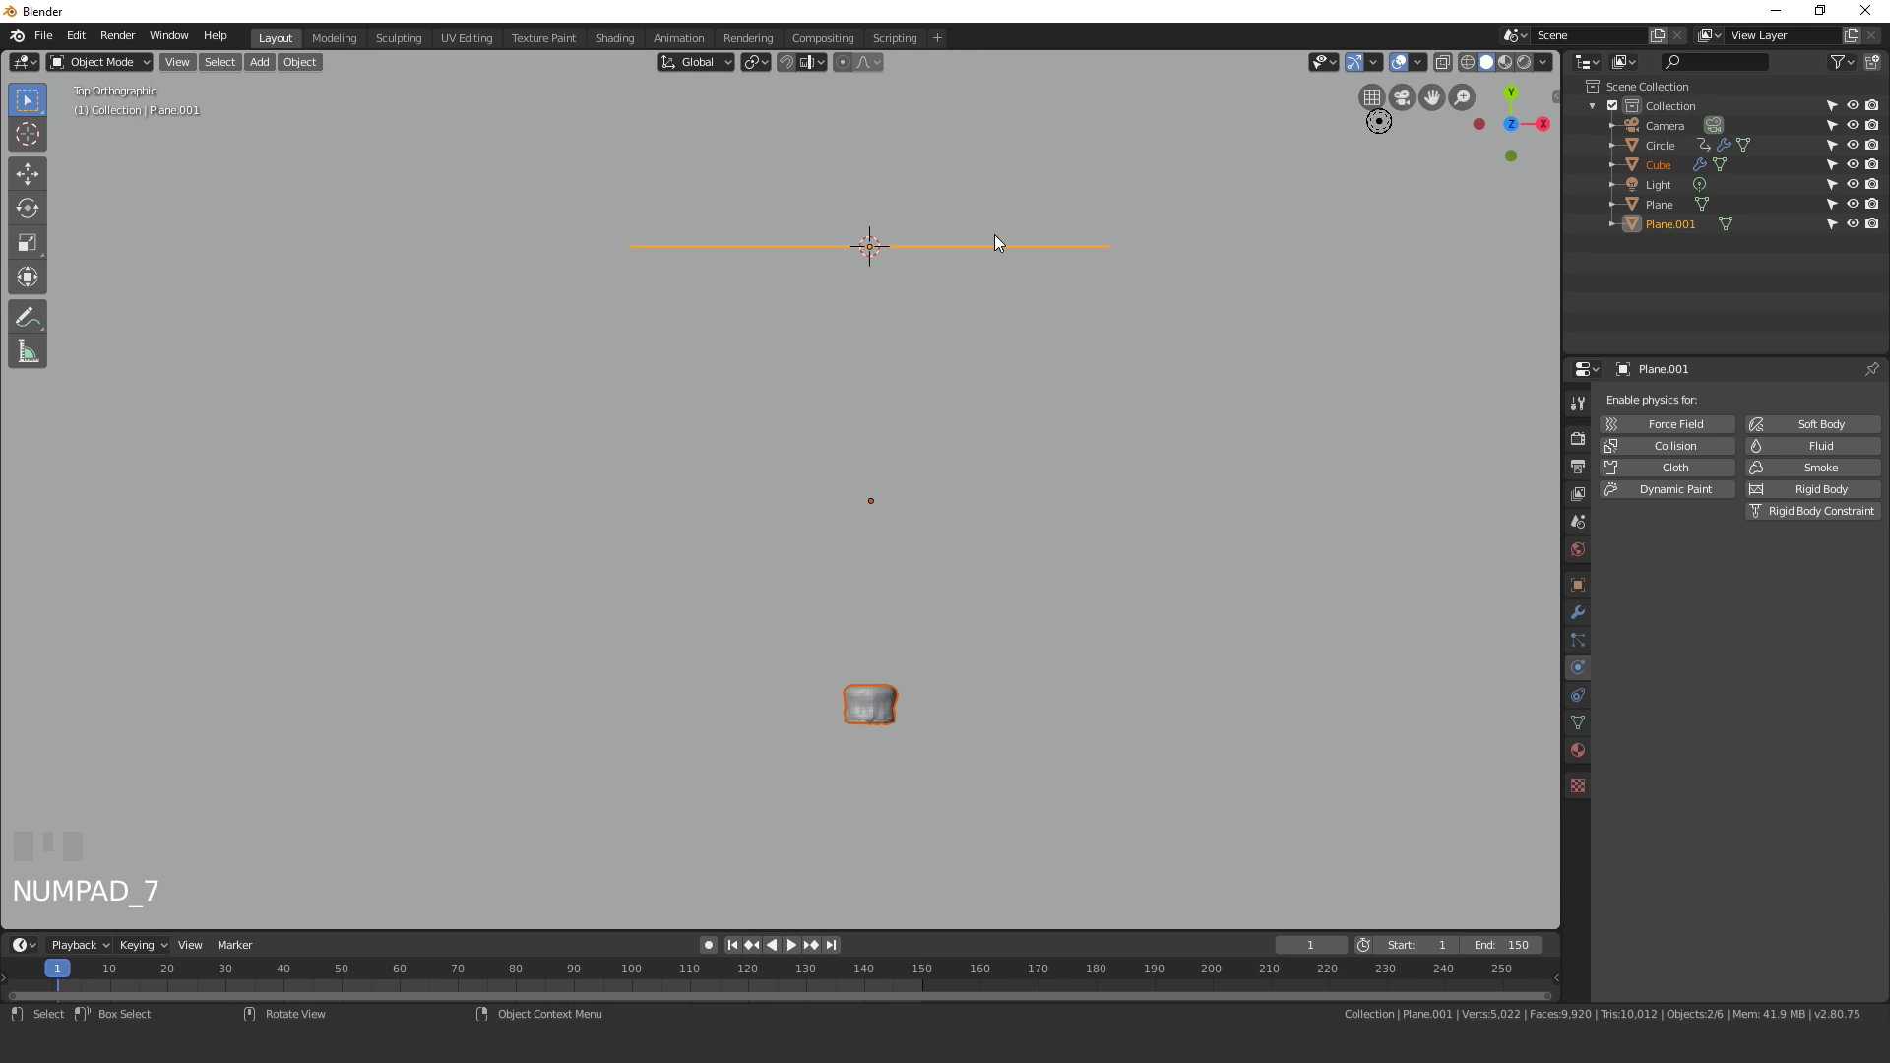
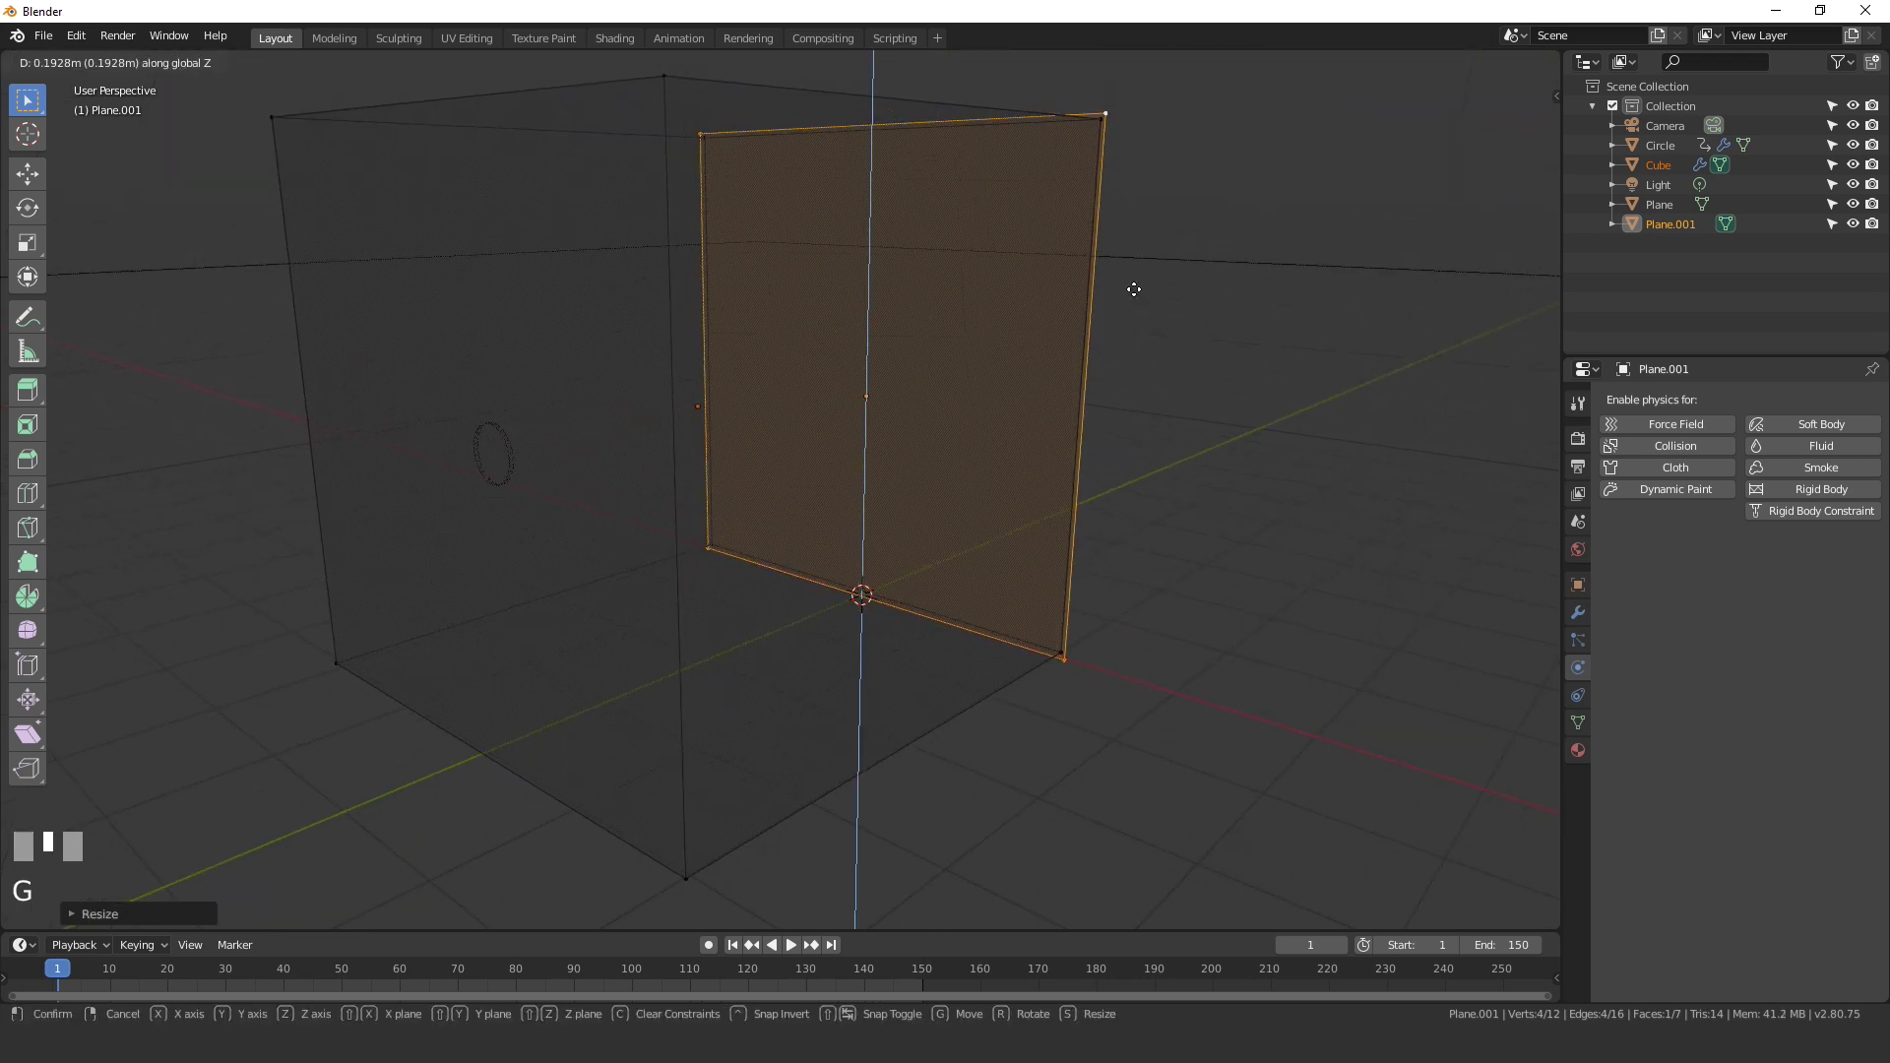
Step: Finish editing the wall, leave Edit Mode and play to find where the splash reaches it
key("s")
key("g")
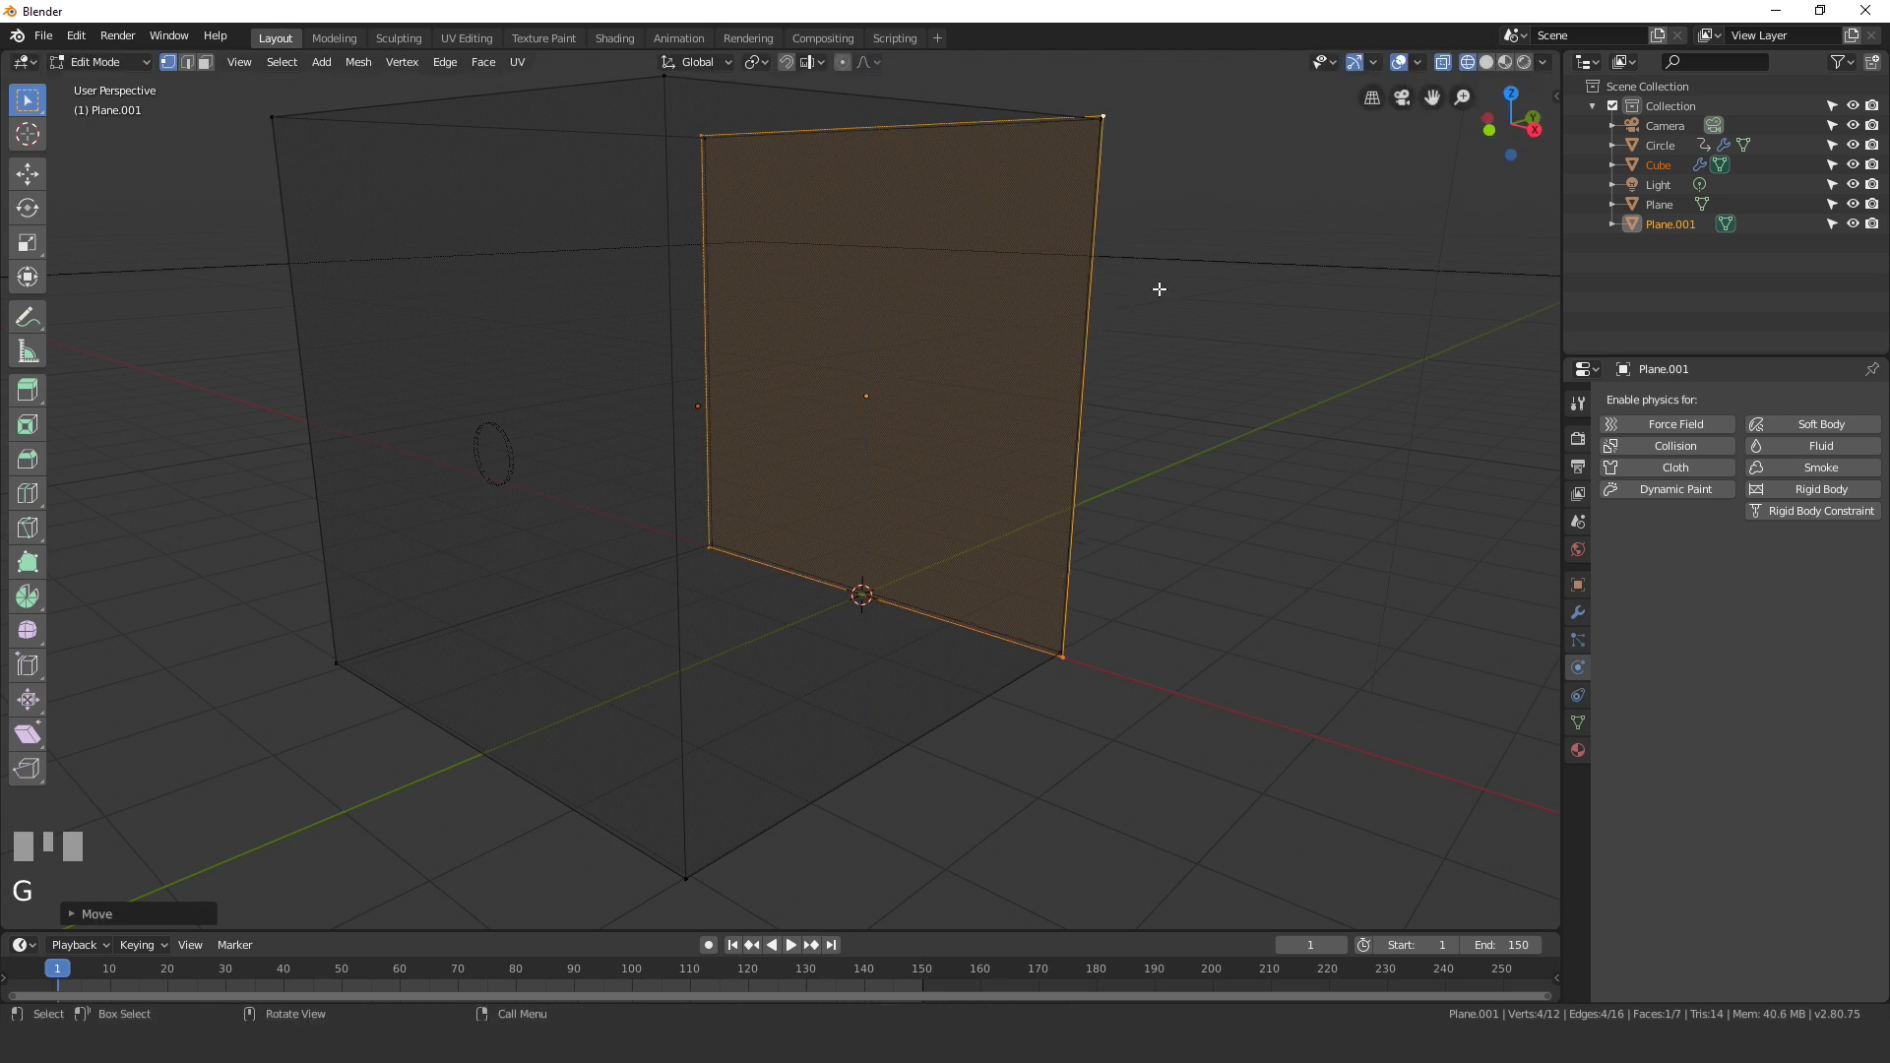
key("Tab")
scroll("down", 3)
middle_click(1027, 342)
left_click(1002, 305)
scroll("up", 3)
middle_click(865, 378)
key("space")
Step: At frame 23, move the wall along Y flush against the splash's leading edge in side view
middle_click(999, 389)
left_click_drag(937, 356, 926, 198)
key("KP_3")
scroll("up", 3)
scroll("up", 3)
scroll("up", 3)
scroll("up", 3)
key("g")
scroll("down", 3)
left_click(927, 199)
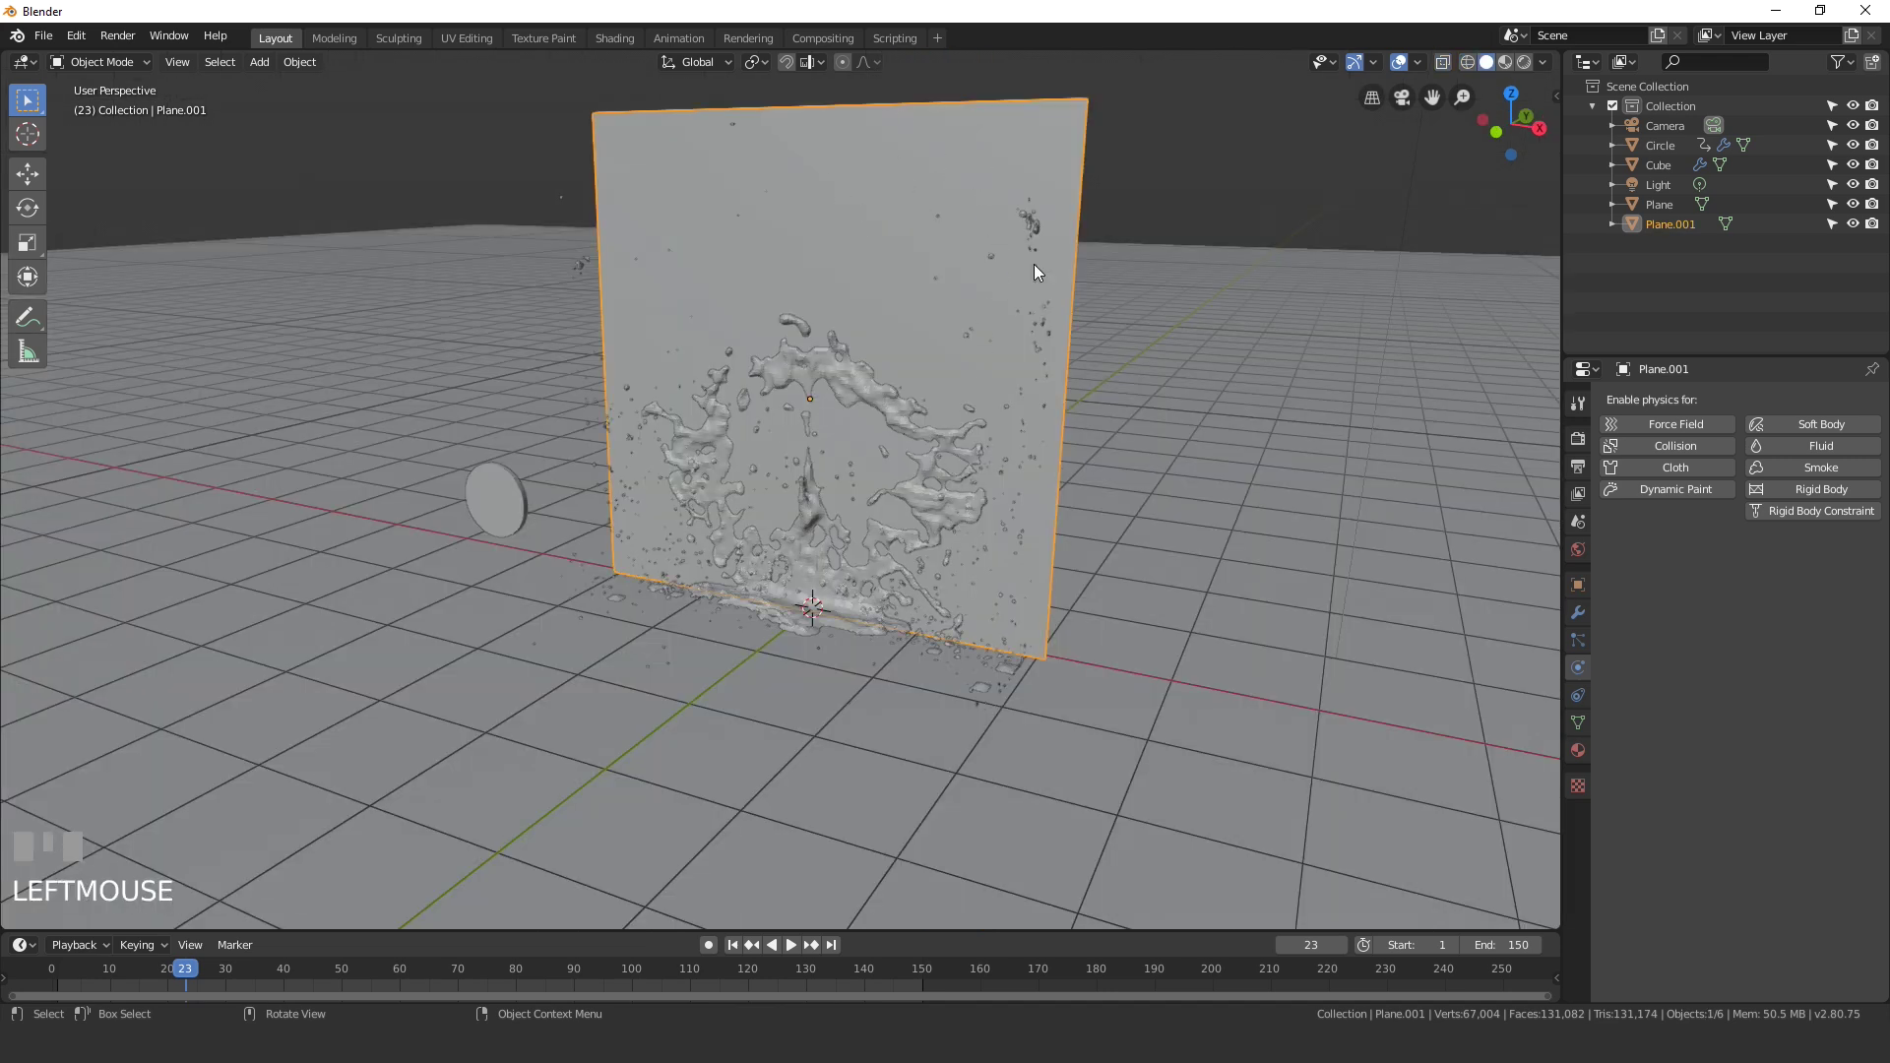
Step: Enable Dynamic Paint on the wall plane and add it as a Canvas
left_click_drag(1681, 488, 958, 185)
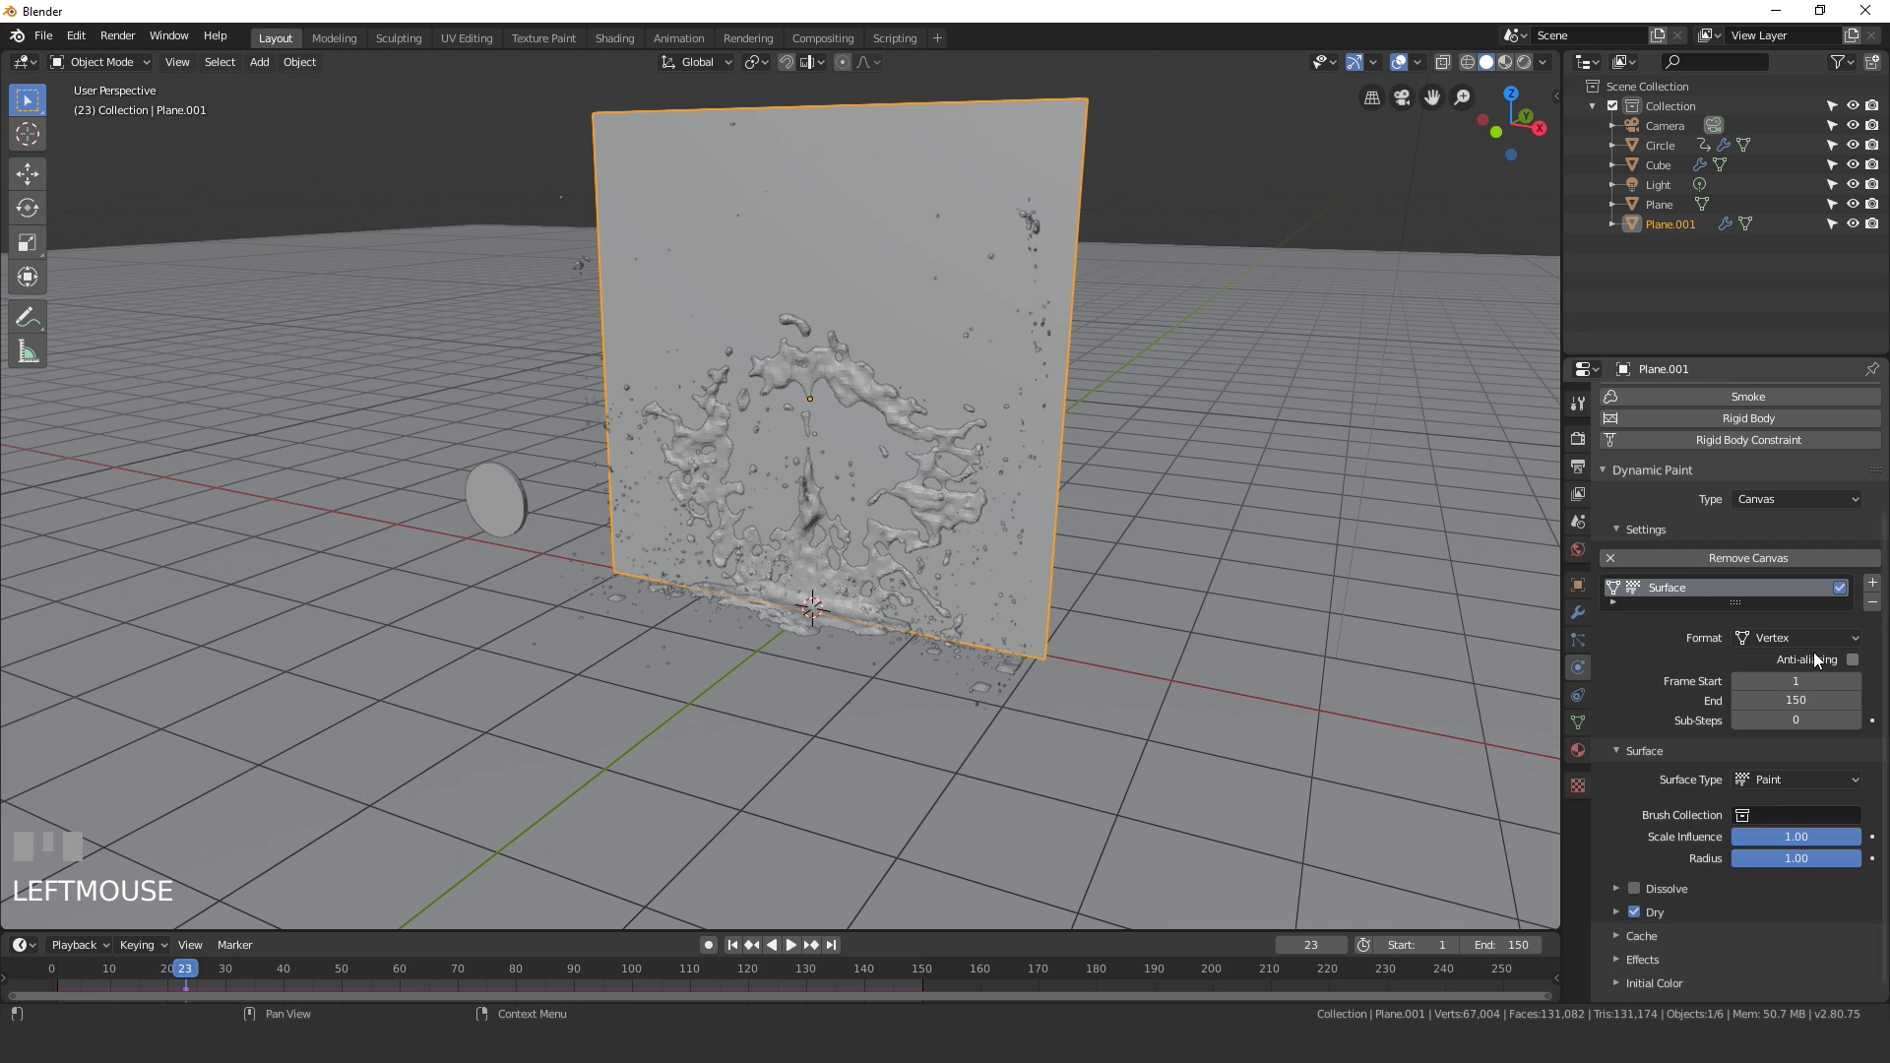
left_click_drag(1799, 686, 1853, 878)
left_click_drag(1859, 934, 868, 386)
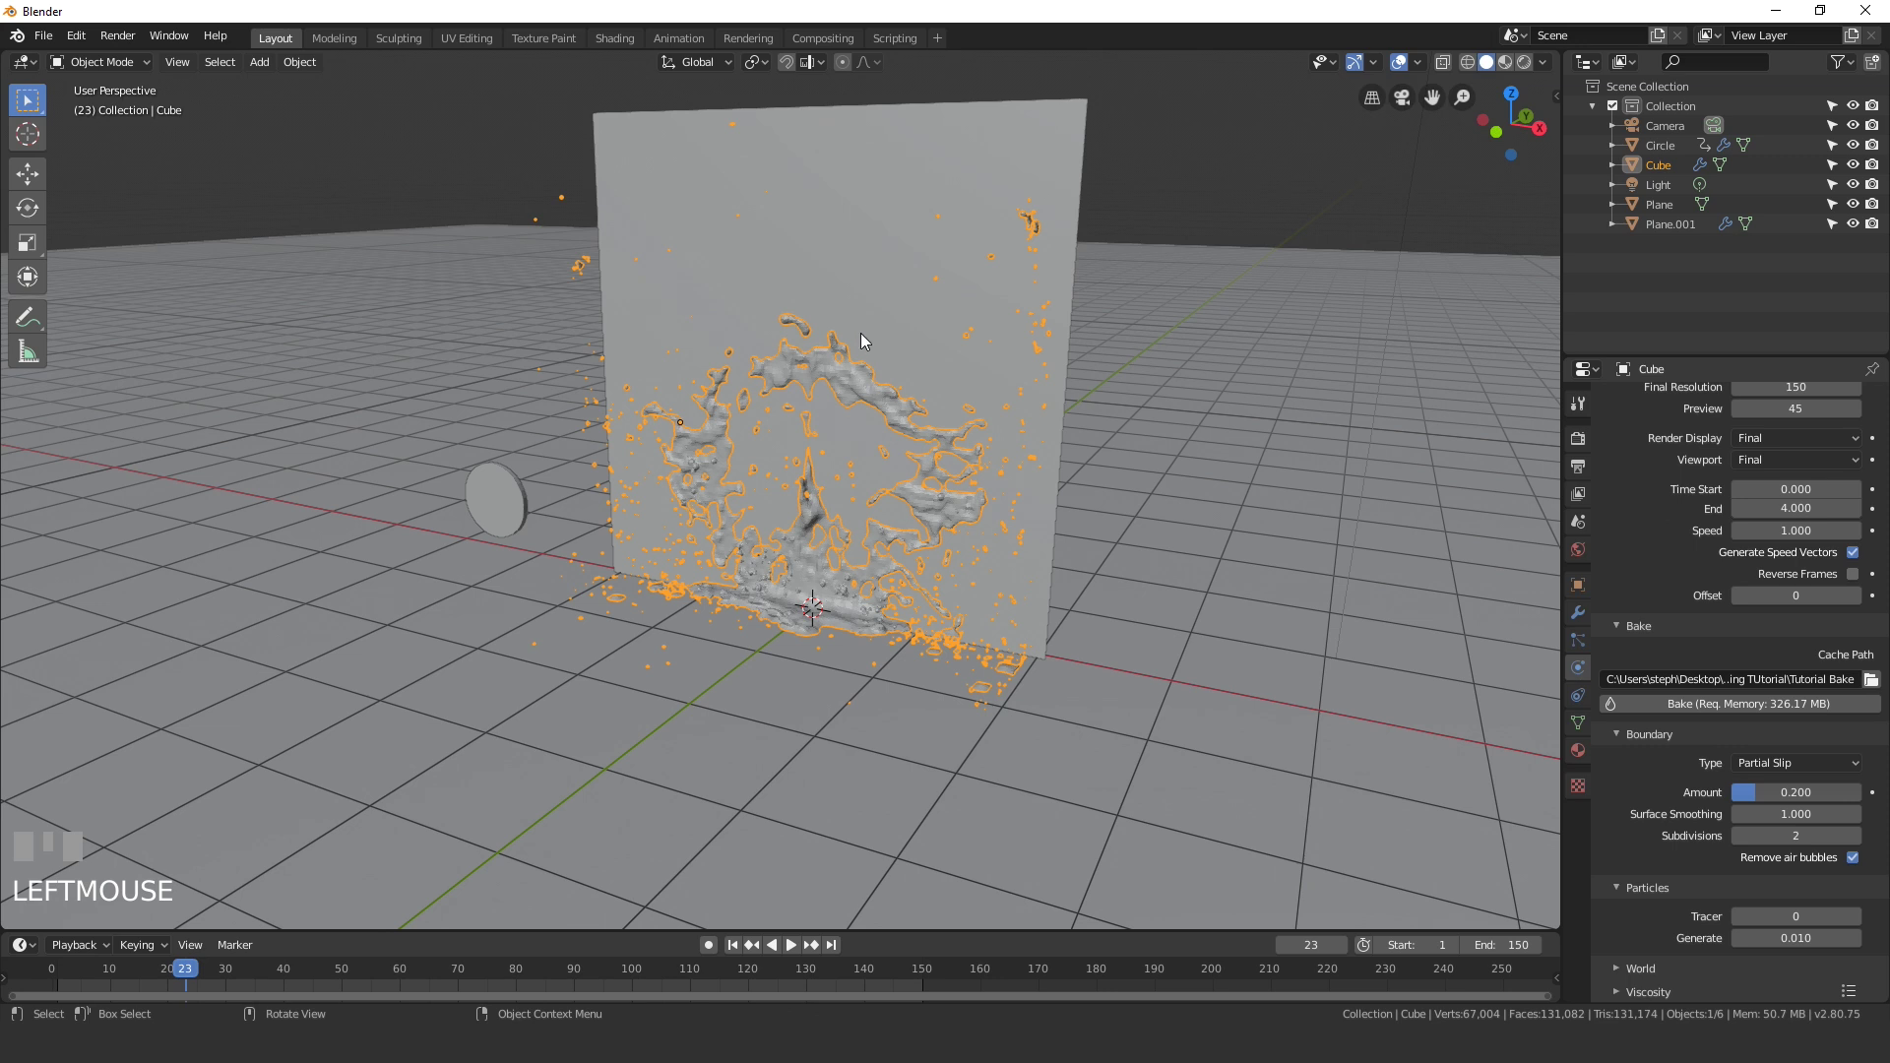
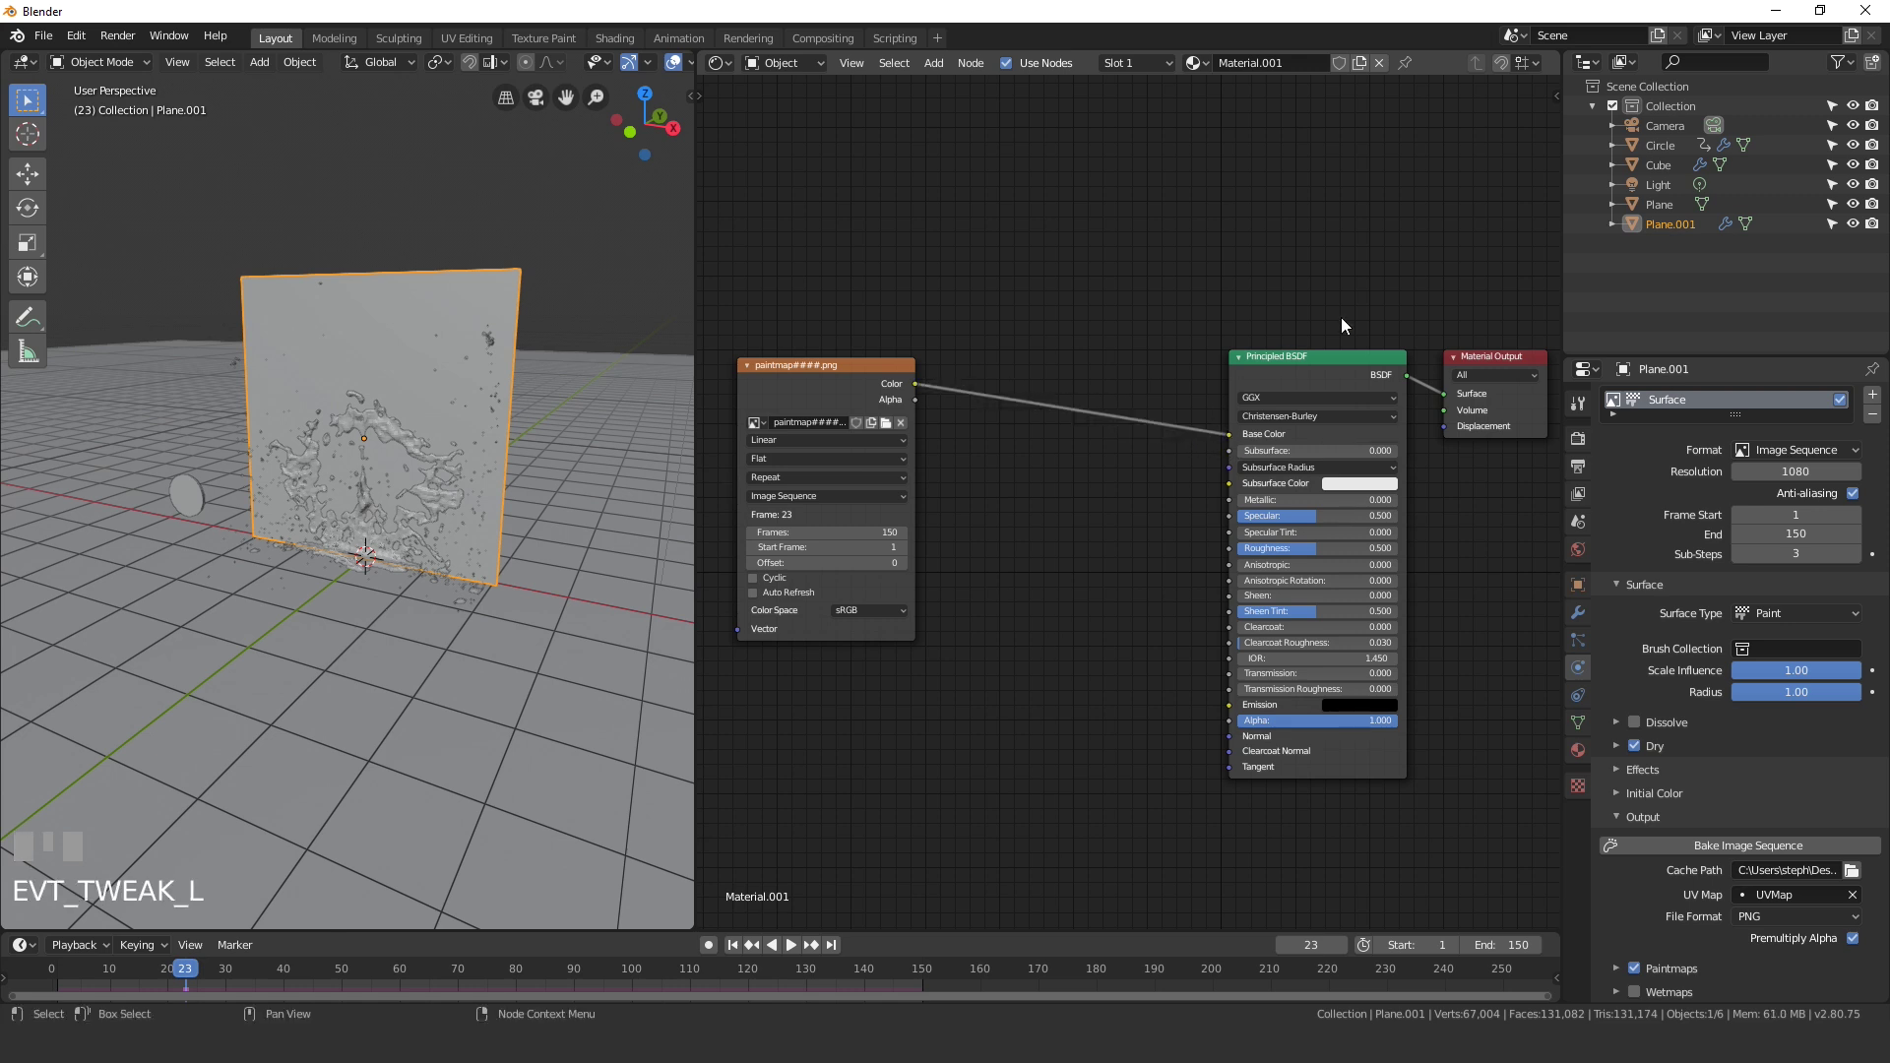
Step: Add the paintmap####.png image sequence texture node to the wall material
scroll("up", 3)
left_click_drag(477, 445, 175, 492)
key("z")
scroll("up", 3)
left_click(174, 493)
Step: Link the paintmap Color to the wall's Base Color so the splash shows in the preview
left_click_drag(175, 492, 315, 506)
left_click(204, 230)
scroll("down", 3)
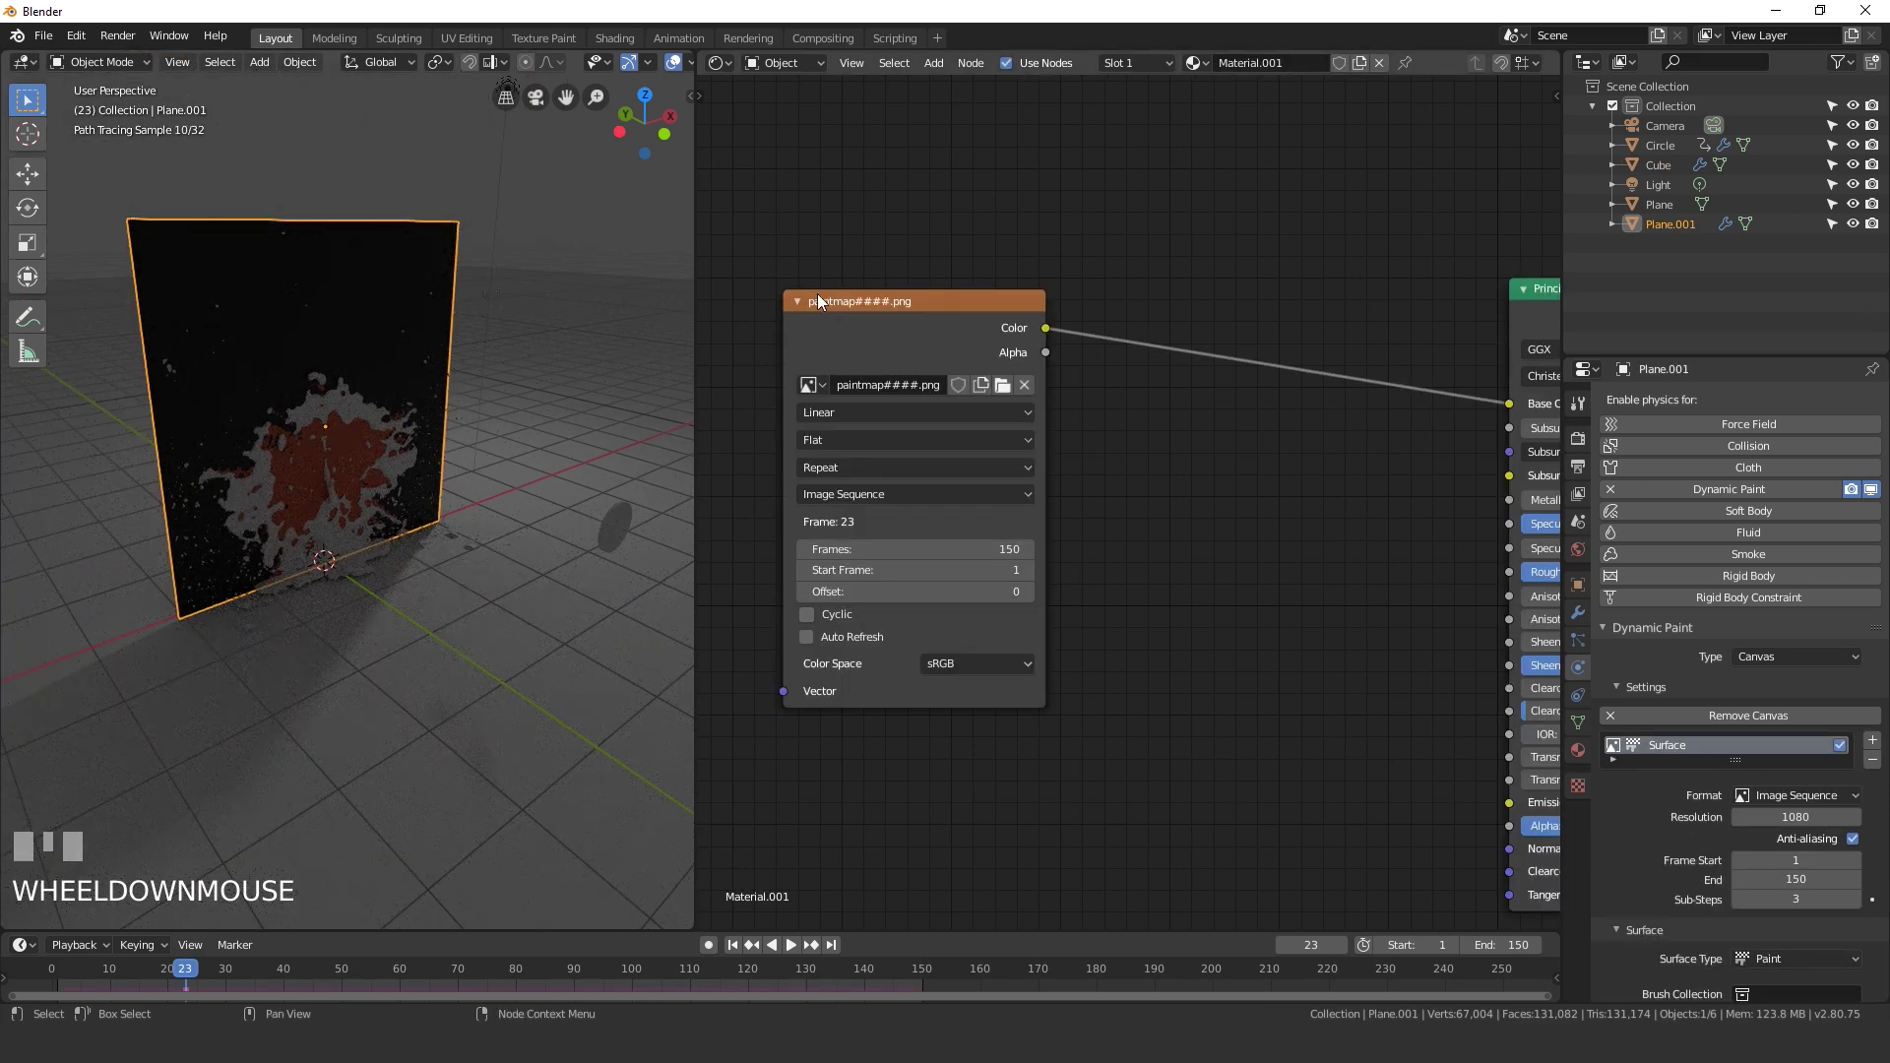
Step: Insert a MixRGB node on the Base Color link with the paintmap Alpha driving Fac
scroll("up", 3)
scroll("down", 3)
left_click_drag(1013, 376, 957, 367)
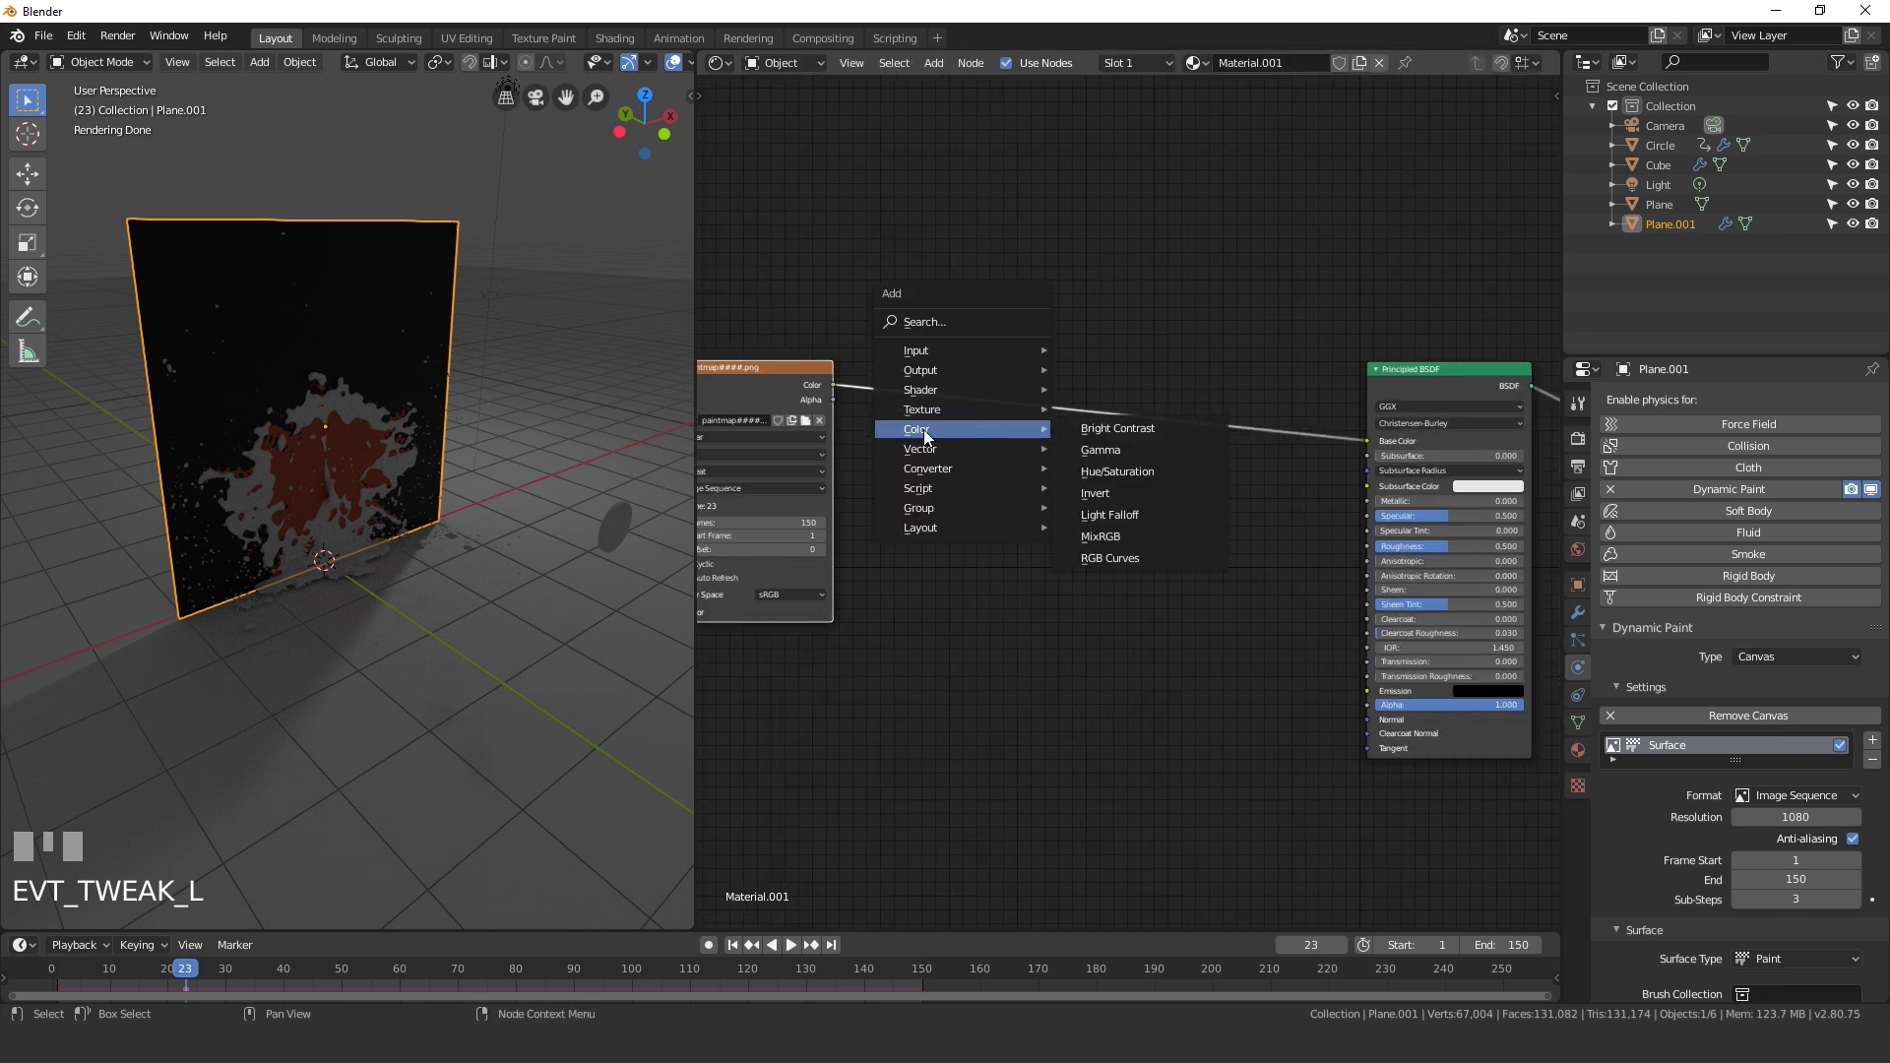
key("shift+a")
left_click(1085, 372)
scroll("up", 3)
left_click(760, 377)
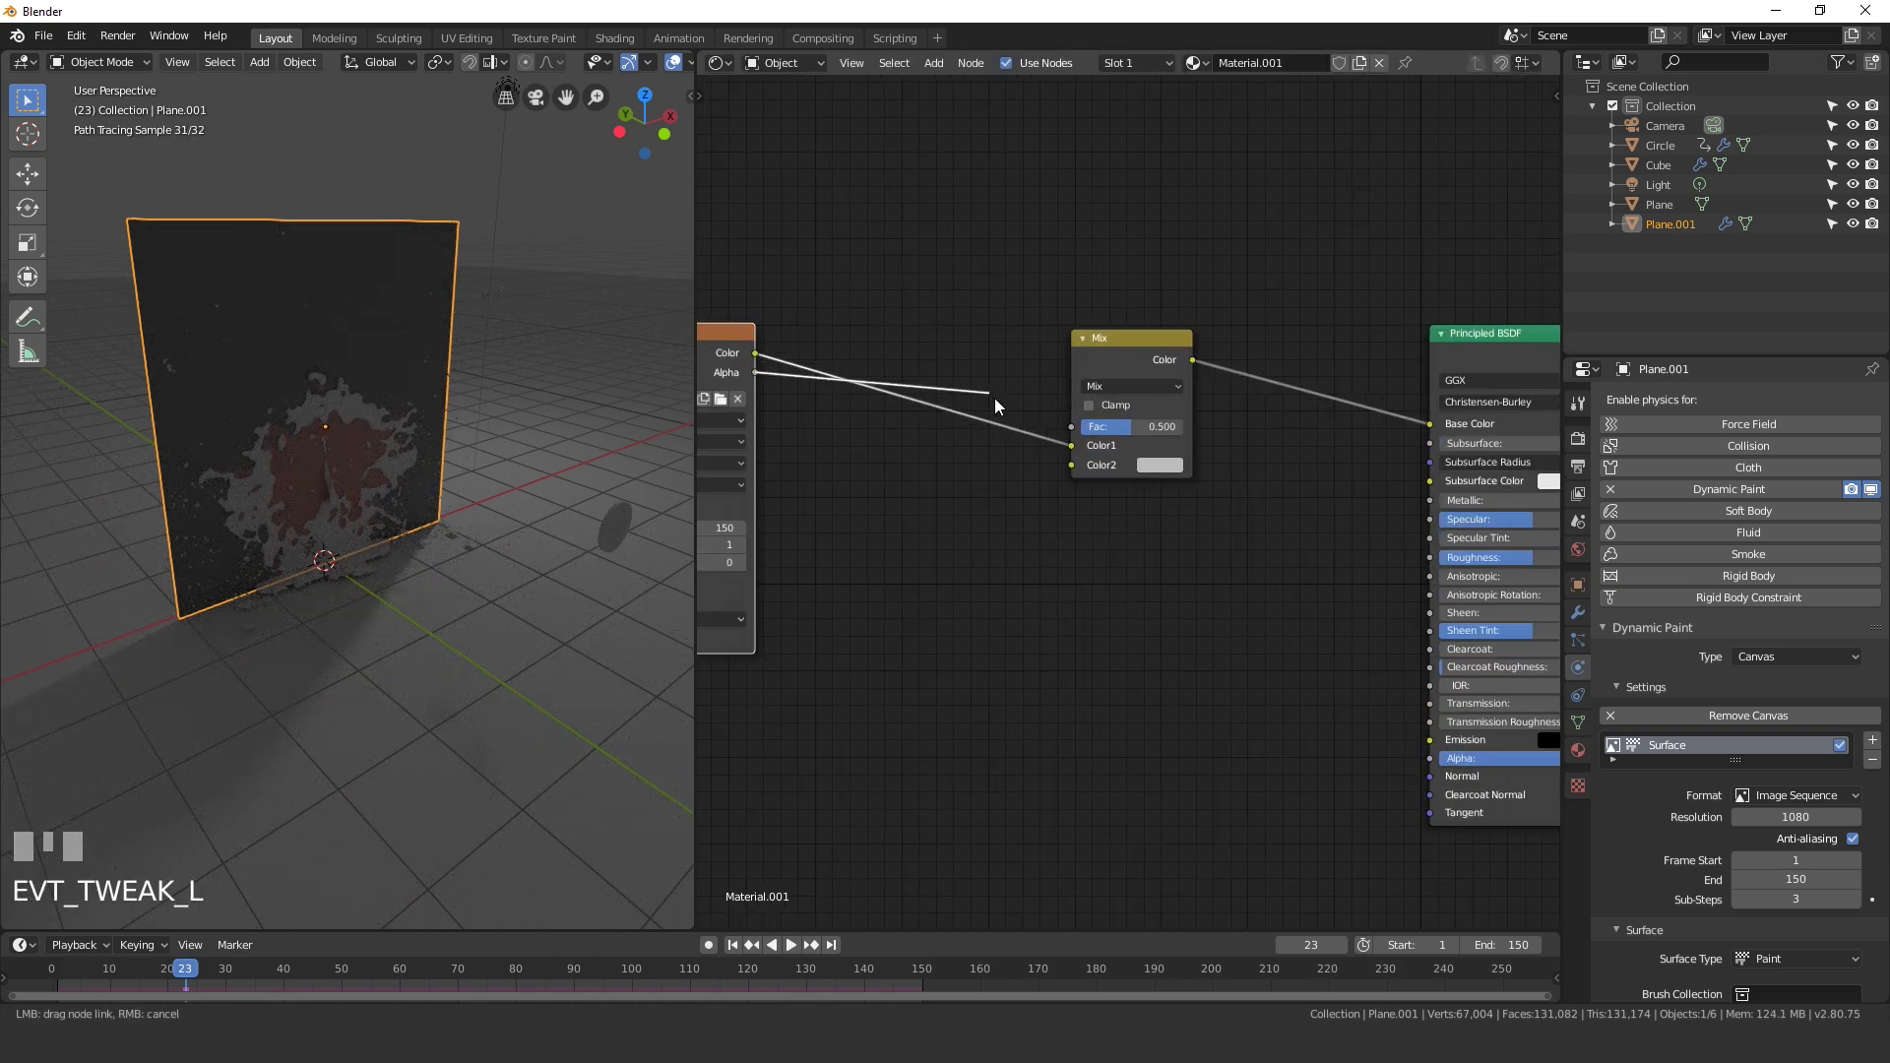
left_click(758, 382)
Step: Route the paintmap Color into the Mix node's second colour input
left_click(1069, 453)
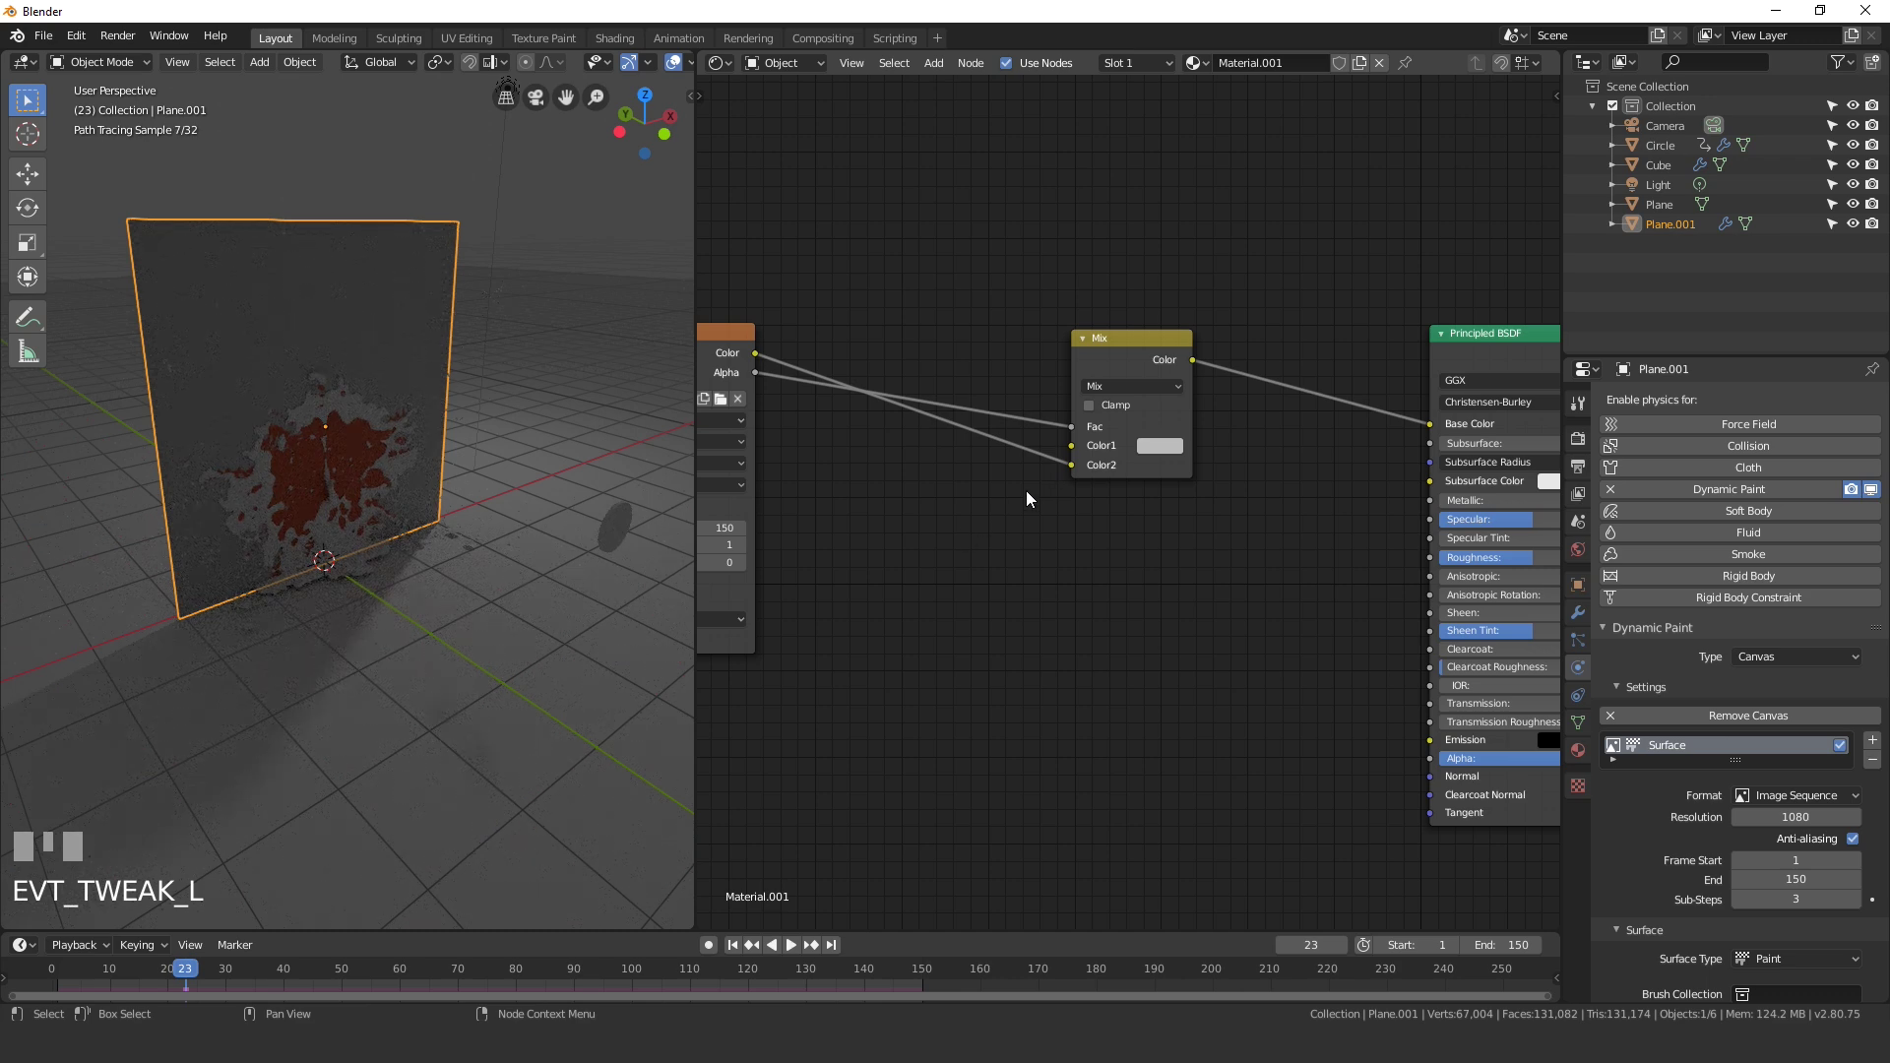
scroll("up", 3)
scroll("down", 3)
left_click(1010, 422)
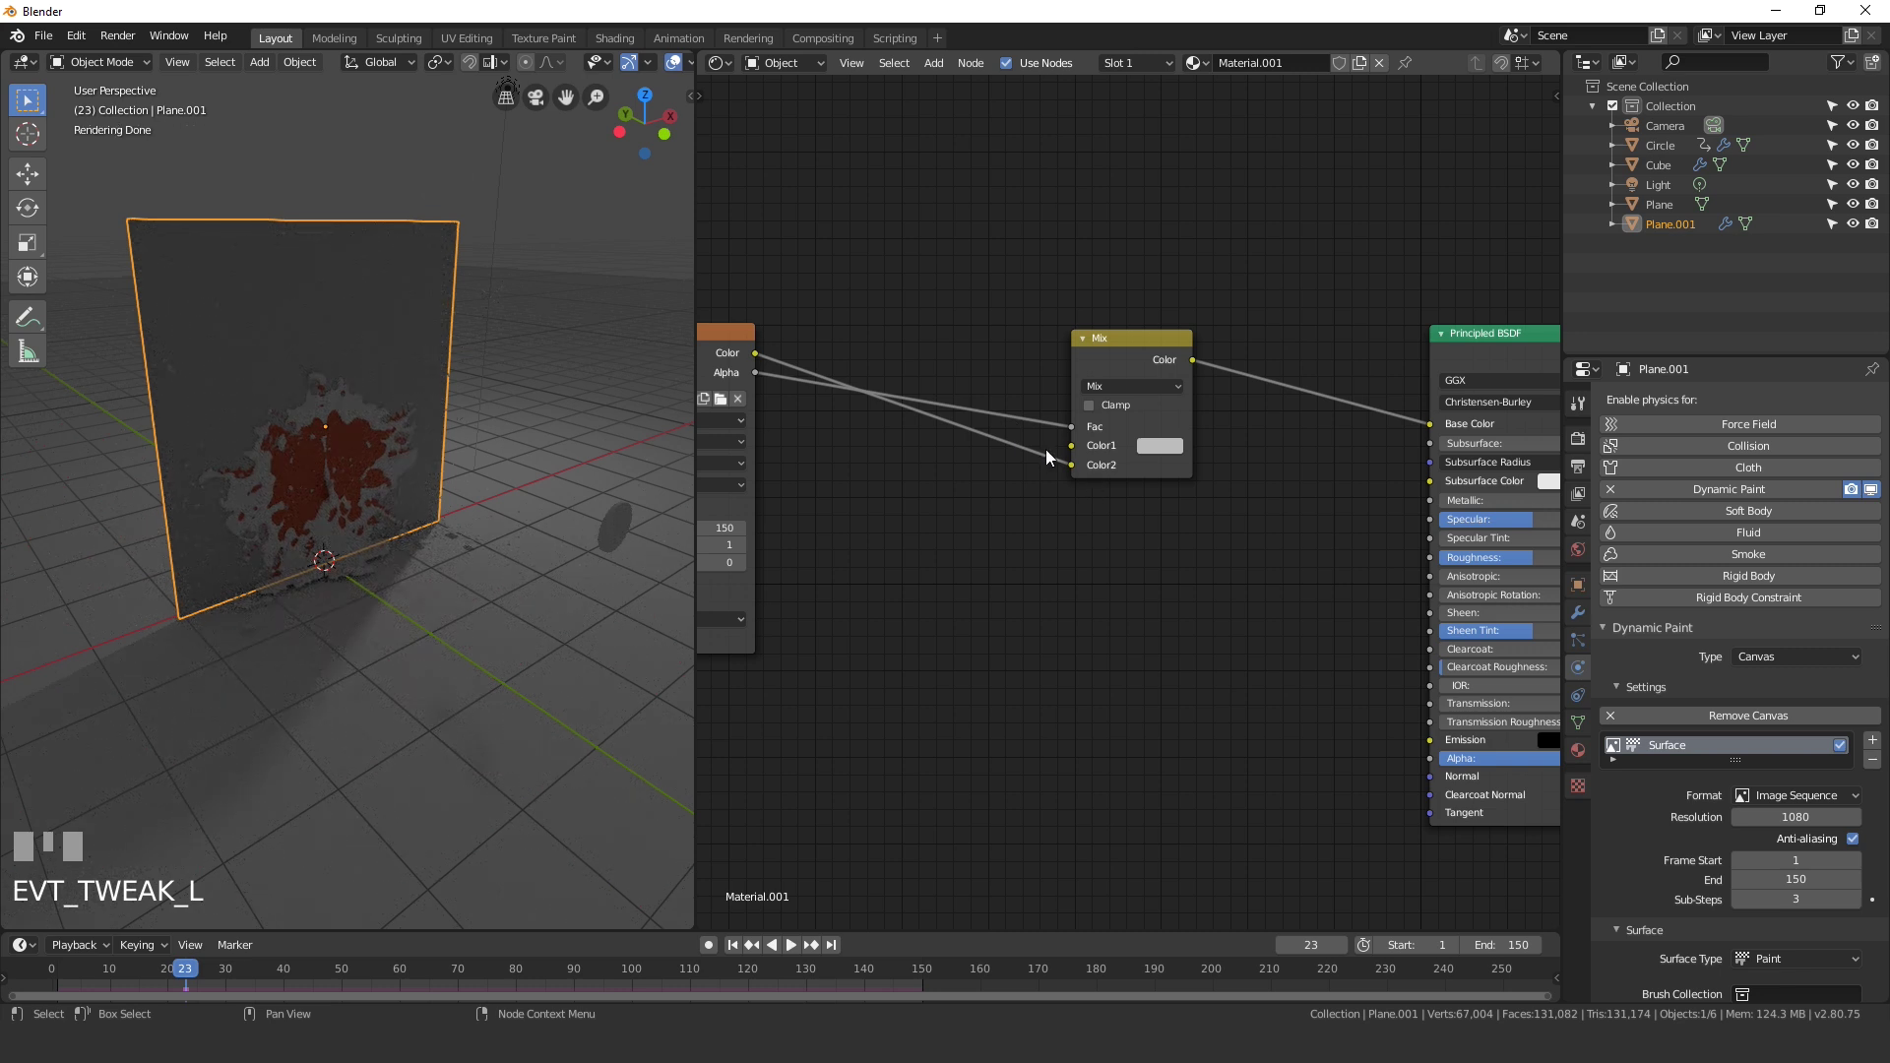
left_click_drag(1058, 439, 989, 415)
Step: Set the Mix node's first colour to the concrete texture tone for the wall
left_click(1189, 439)
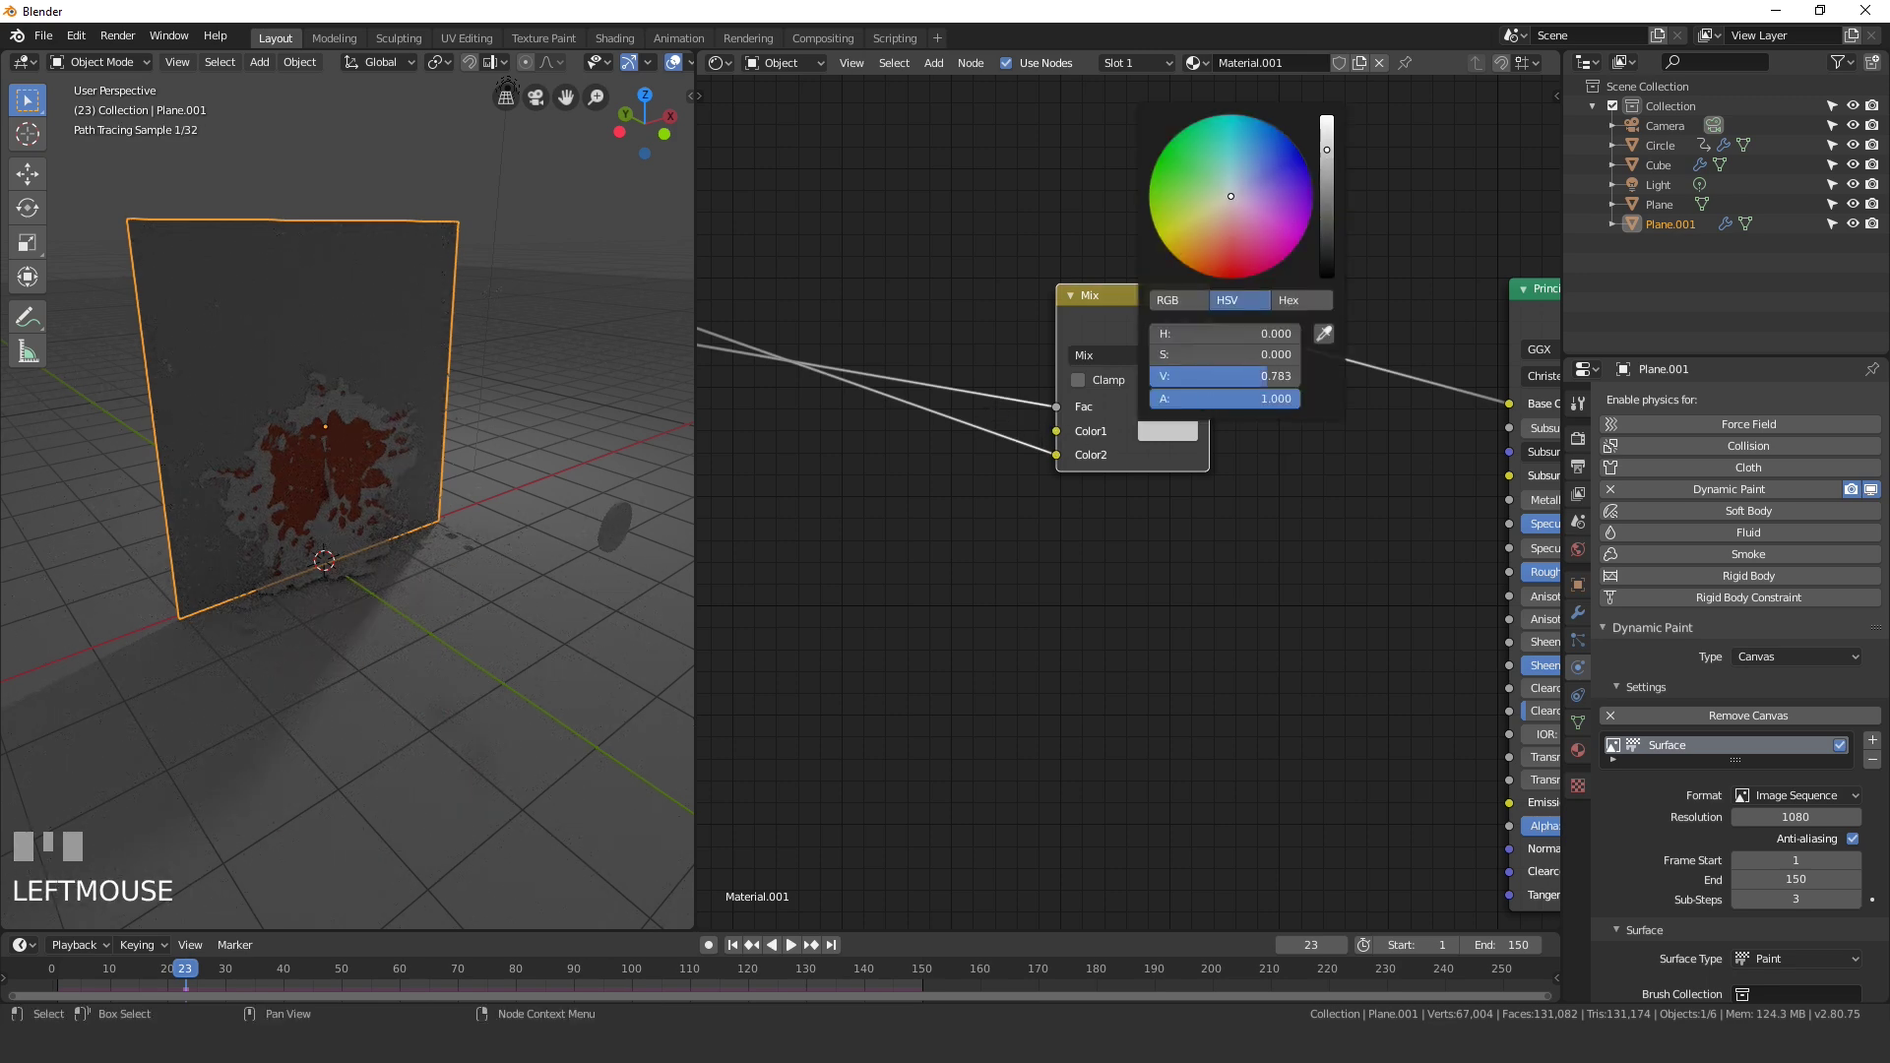
left_click_drag(1317, 457, 859, 656)
left_click(860, 655)
scroll("up", 3)
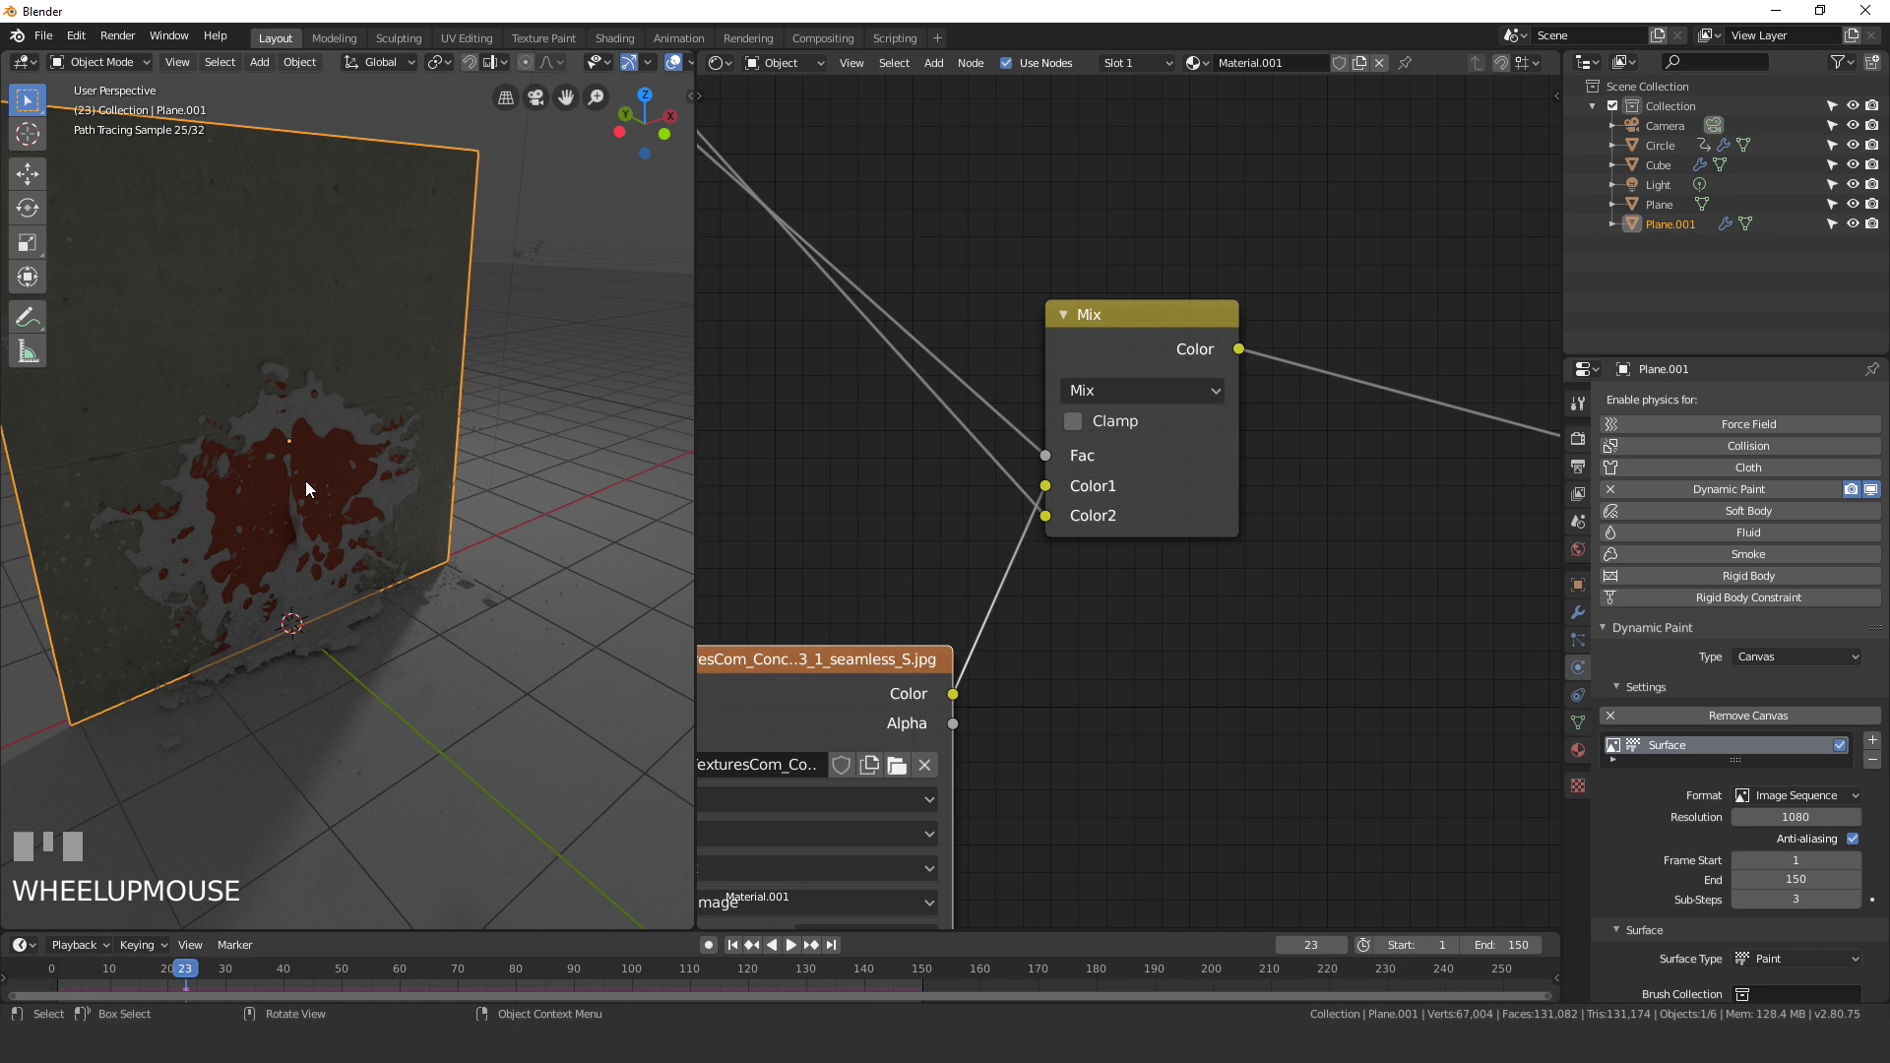
Step: Switch the viewport to rendered shading to preview the splash
scroll("down", 3)
scroll("up", 3)
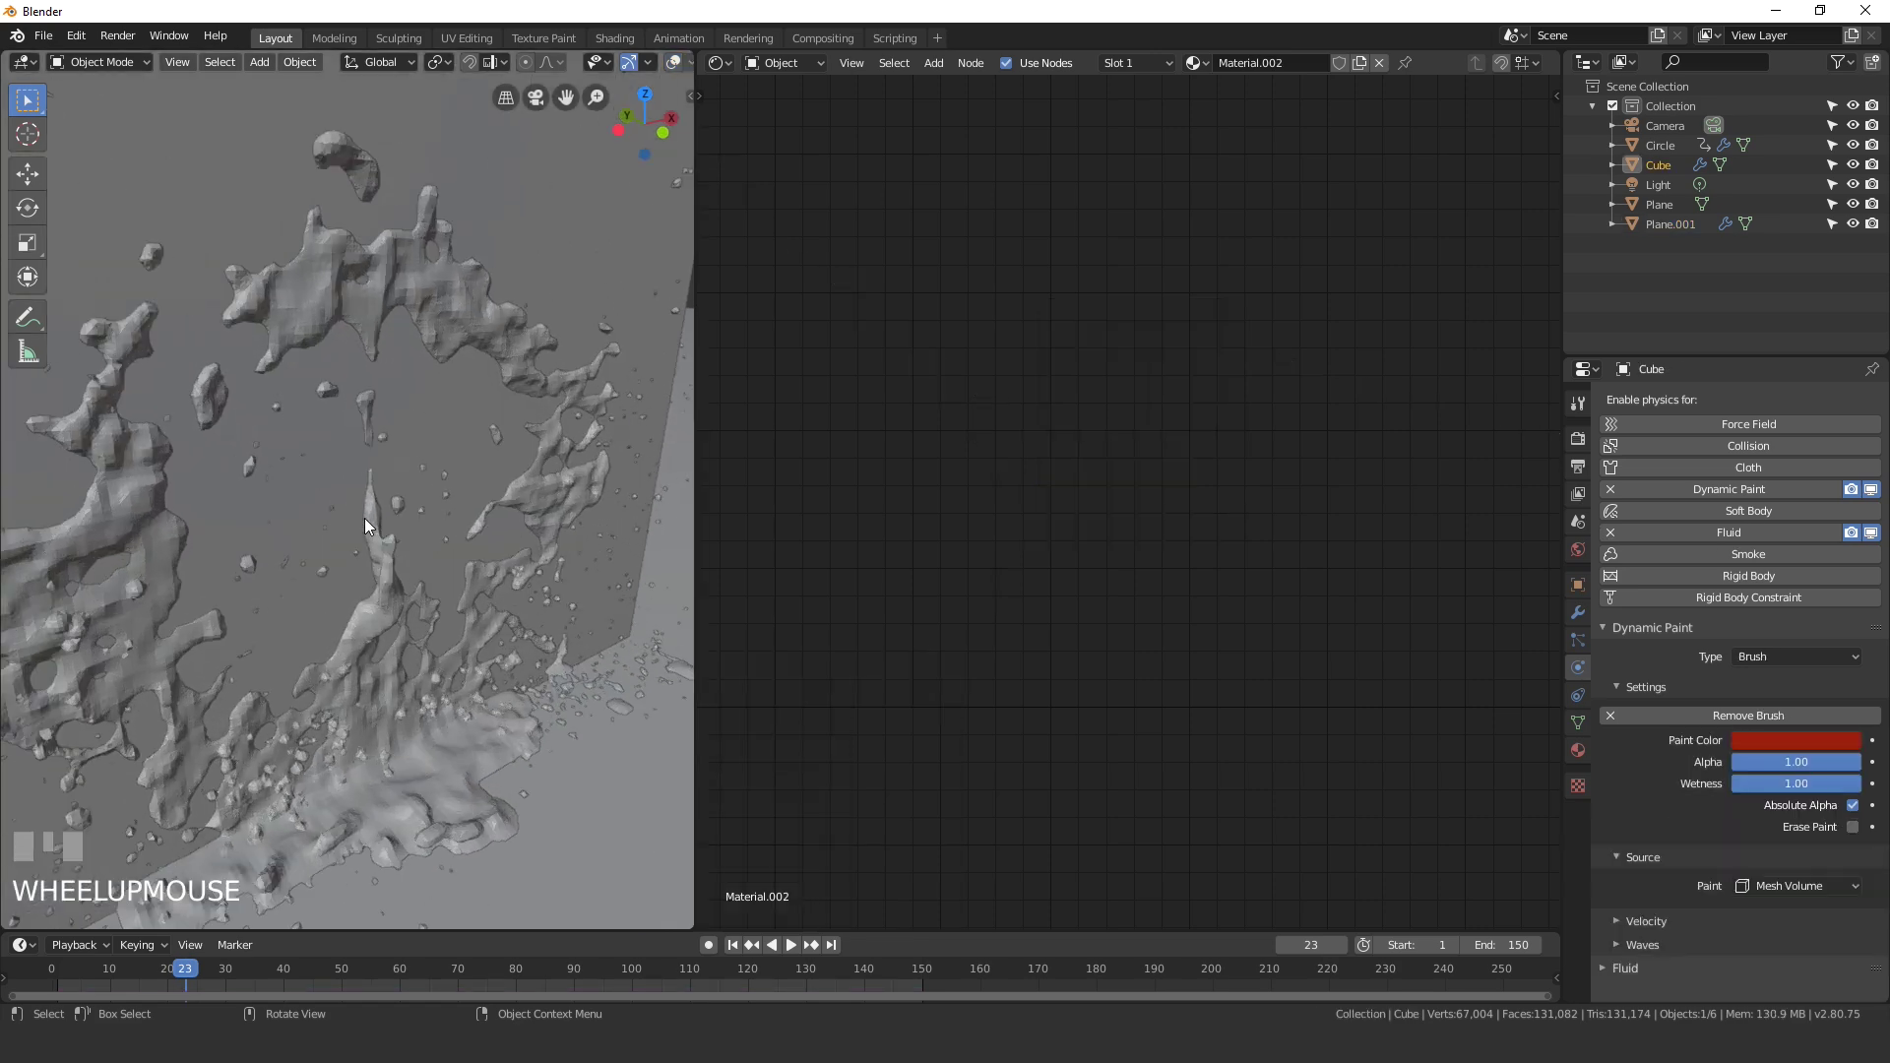
key("z")
left_click_drag(550, 435, 476, 399)
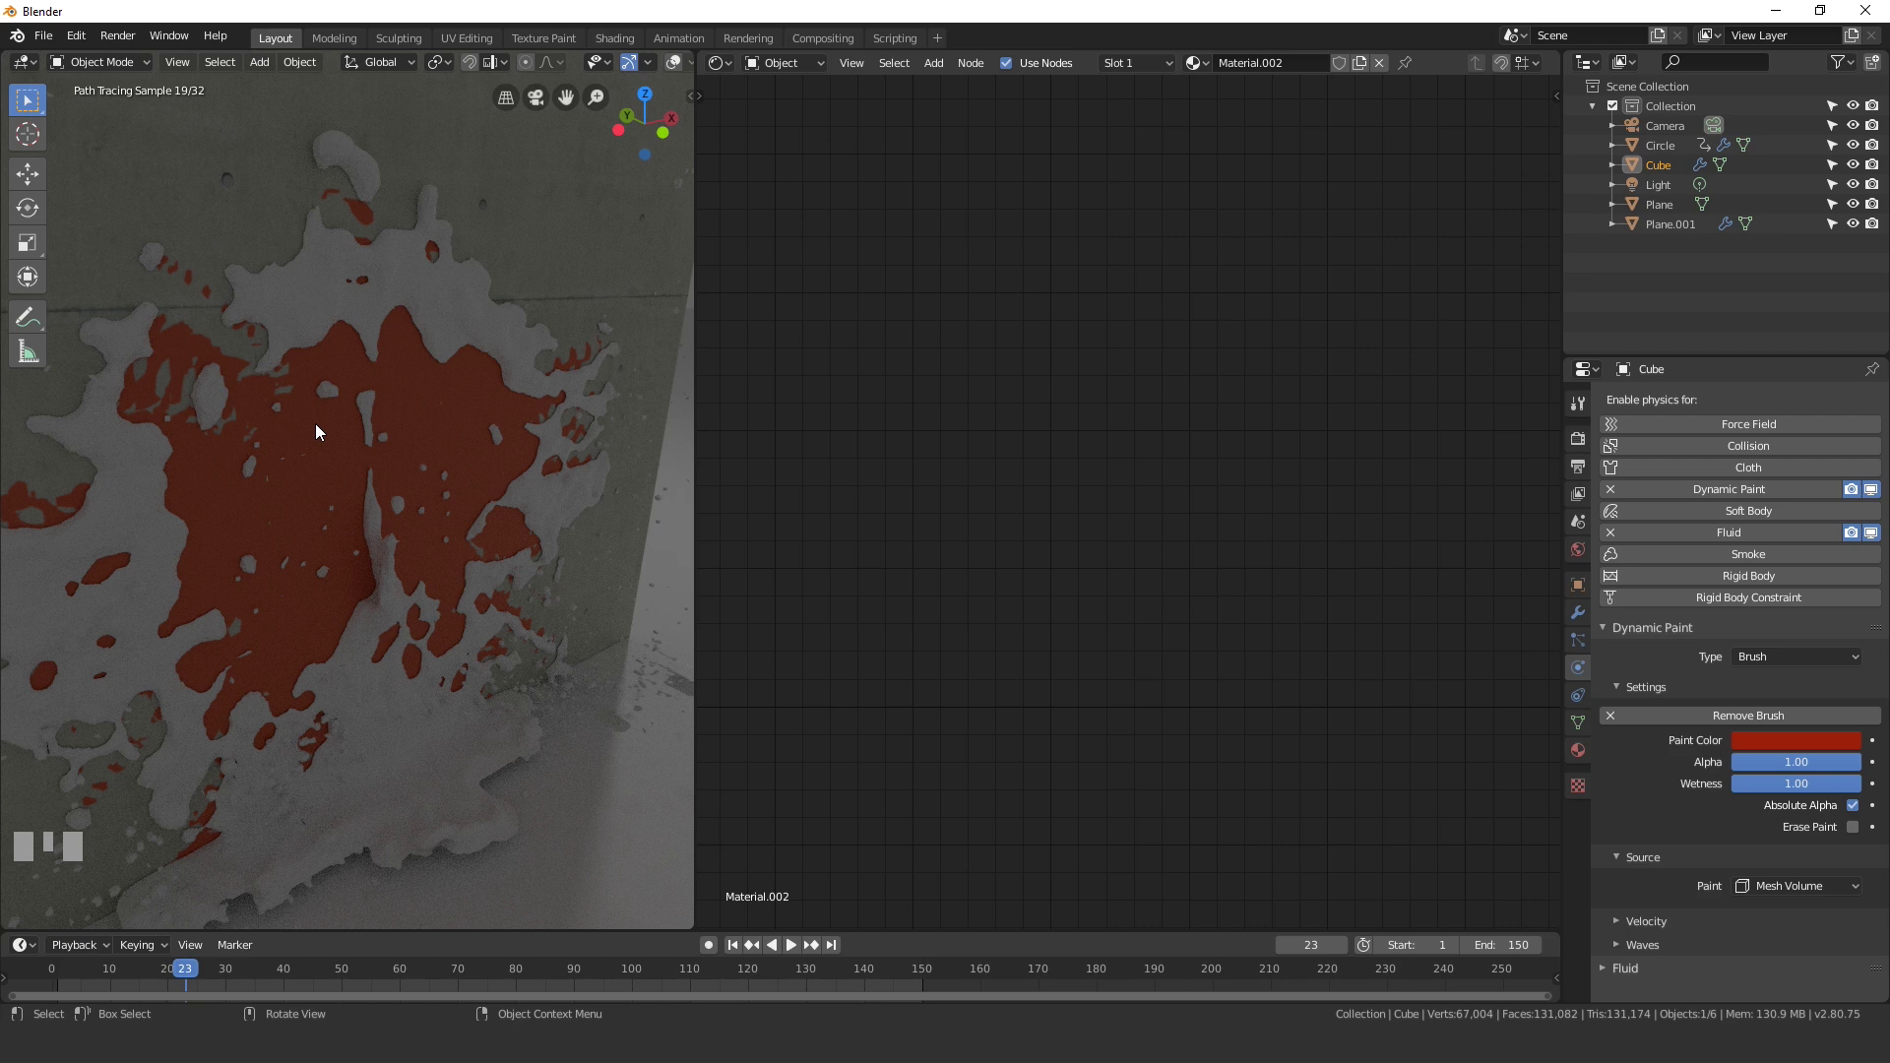
Step: Select the fluid cube and give it a new Material.002 with an orange-red Base Color
left_click_drag(1807, 744, 814, 561)
left_click(823, 554)
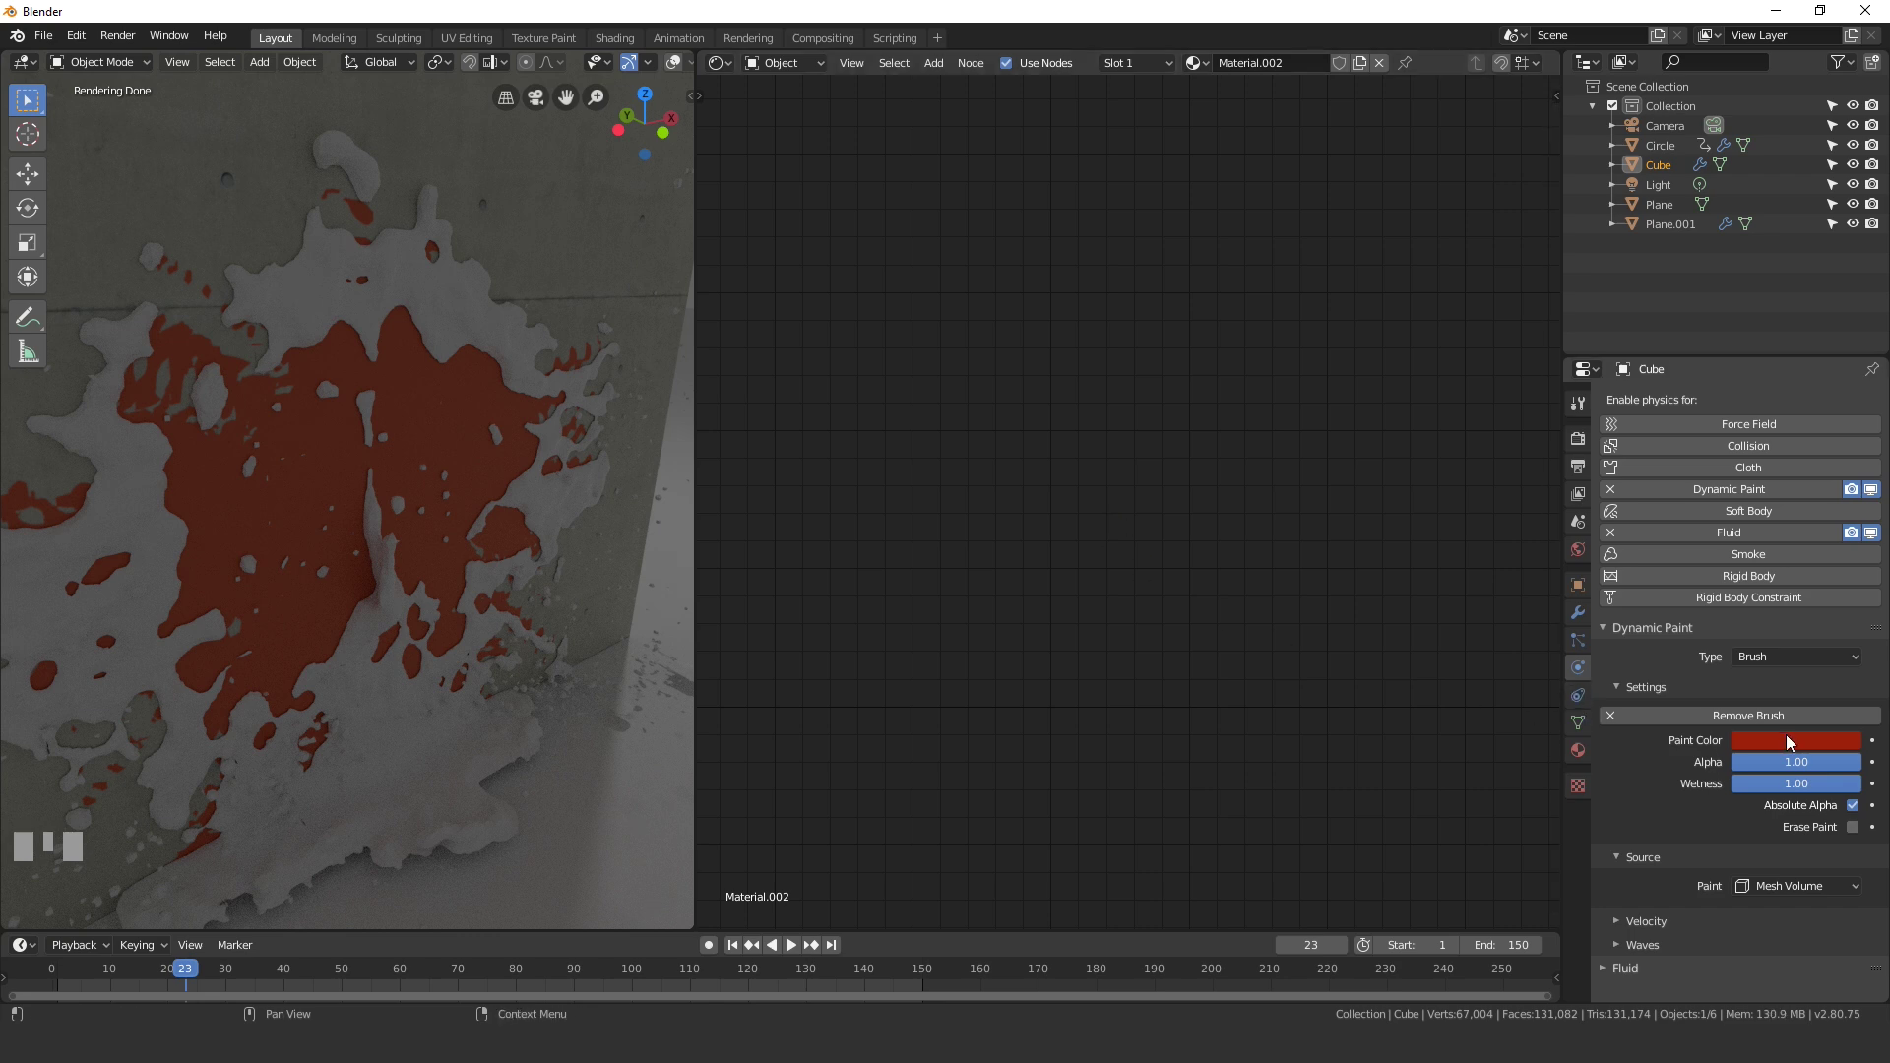
left_click(512, 603)
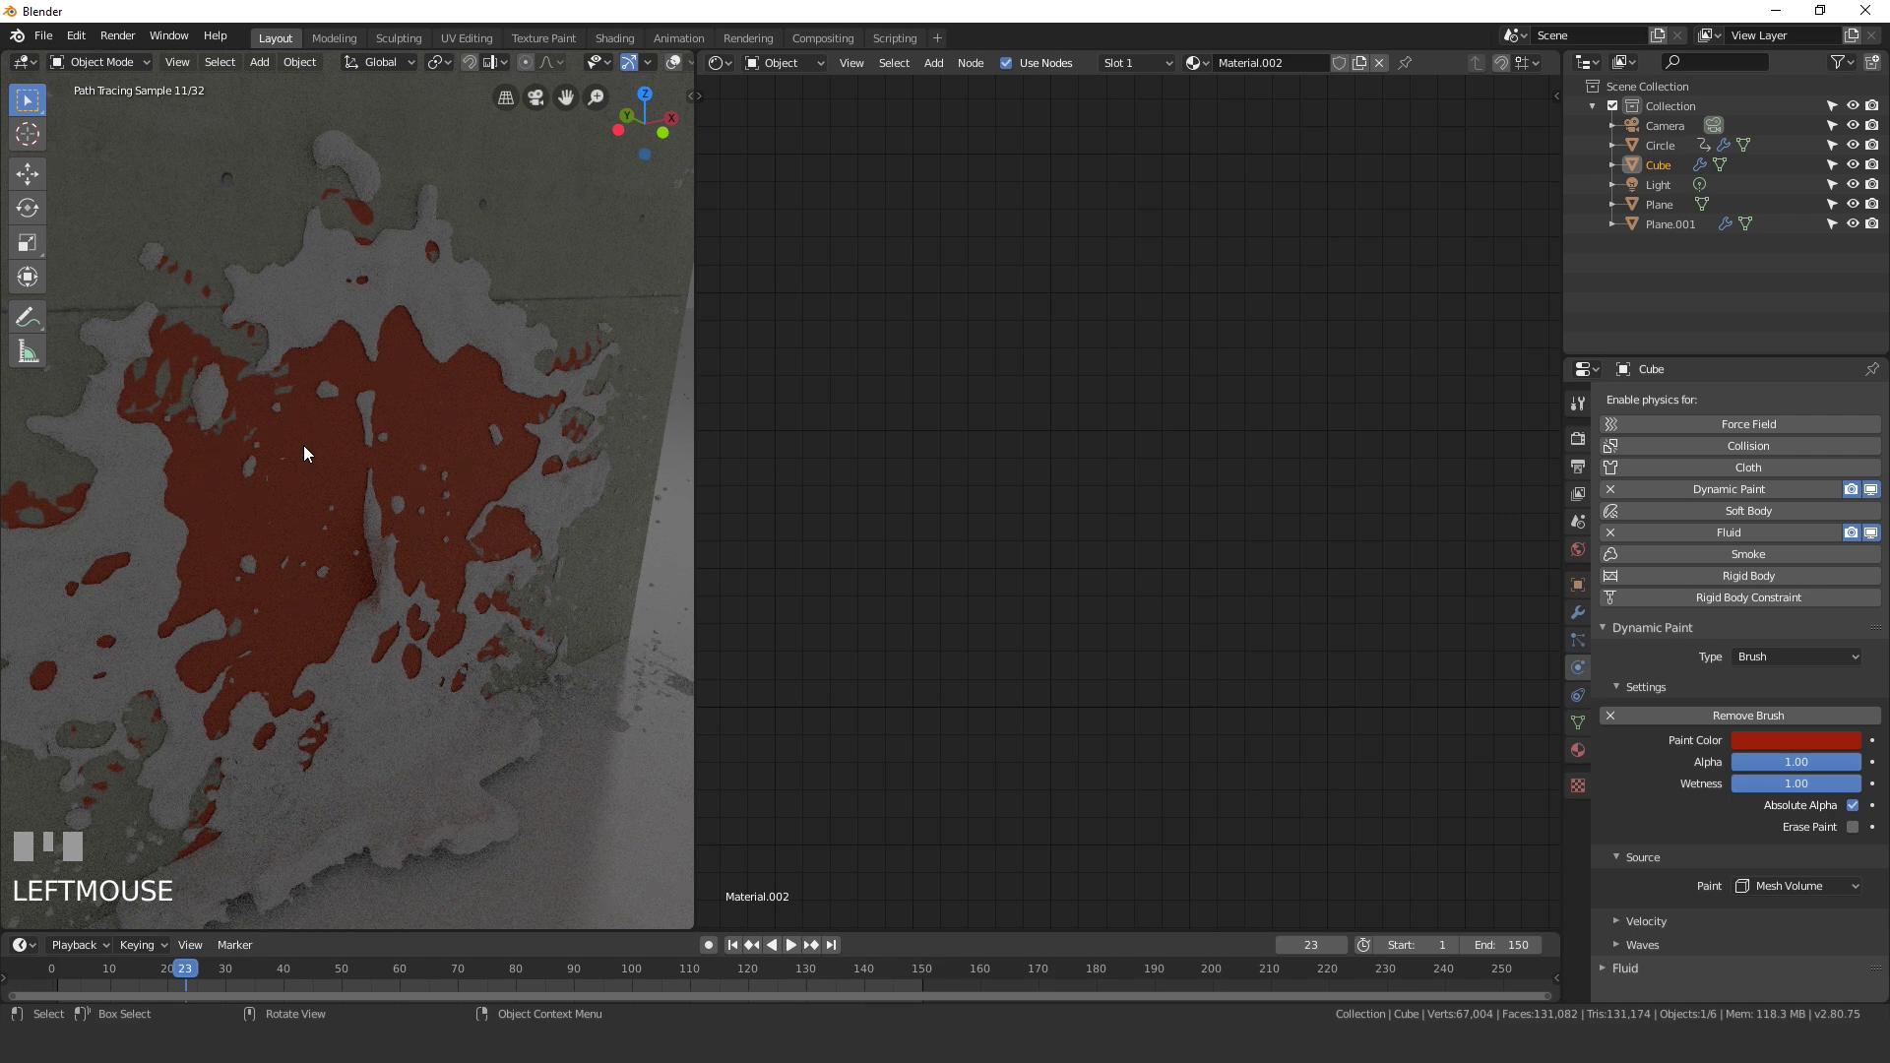
left_click(413, 293)
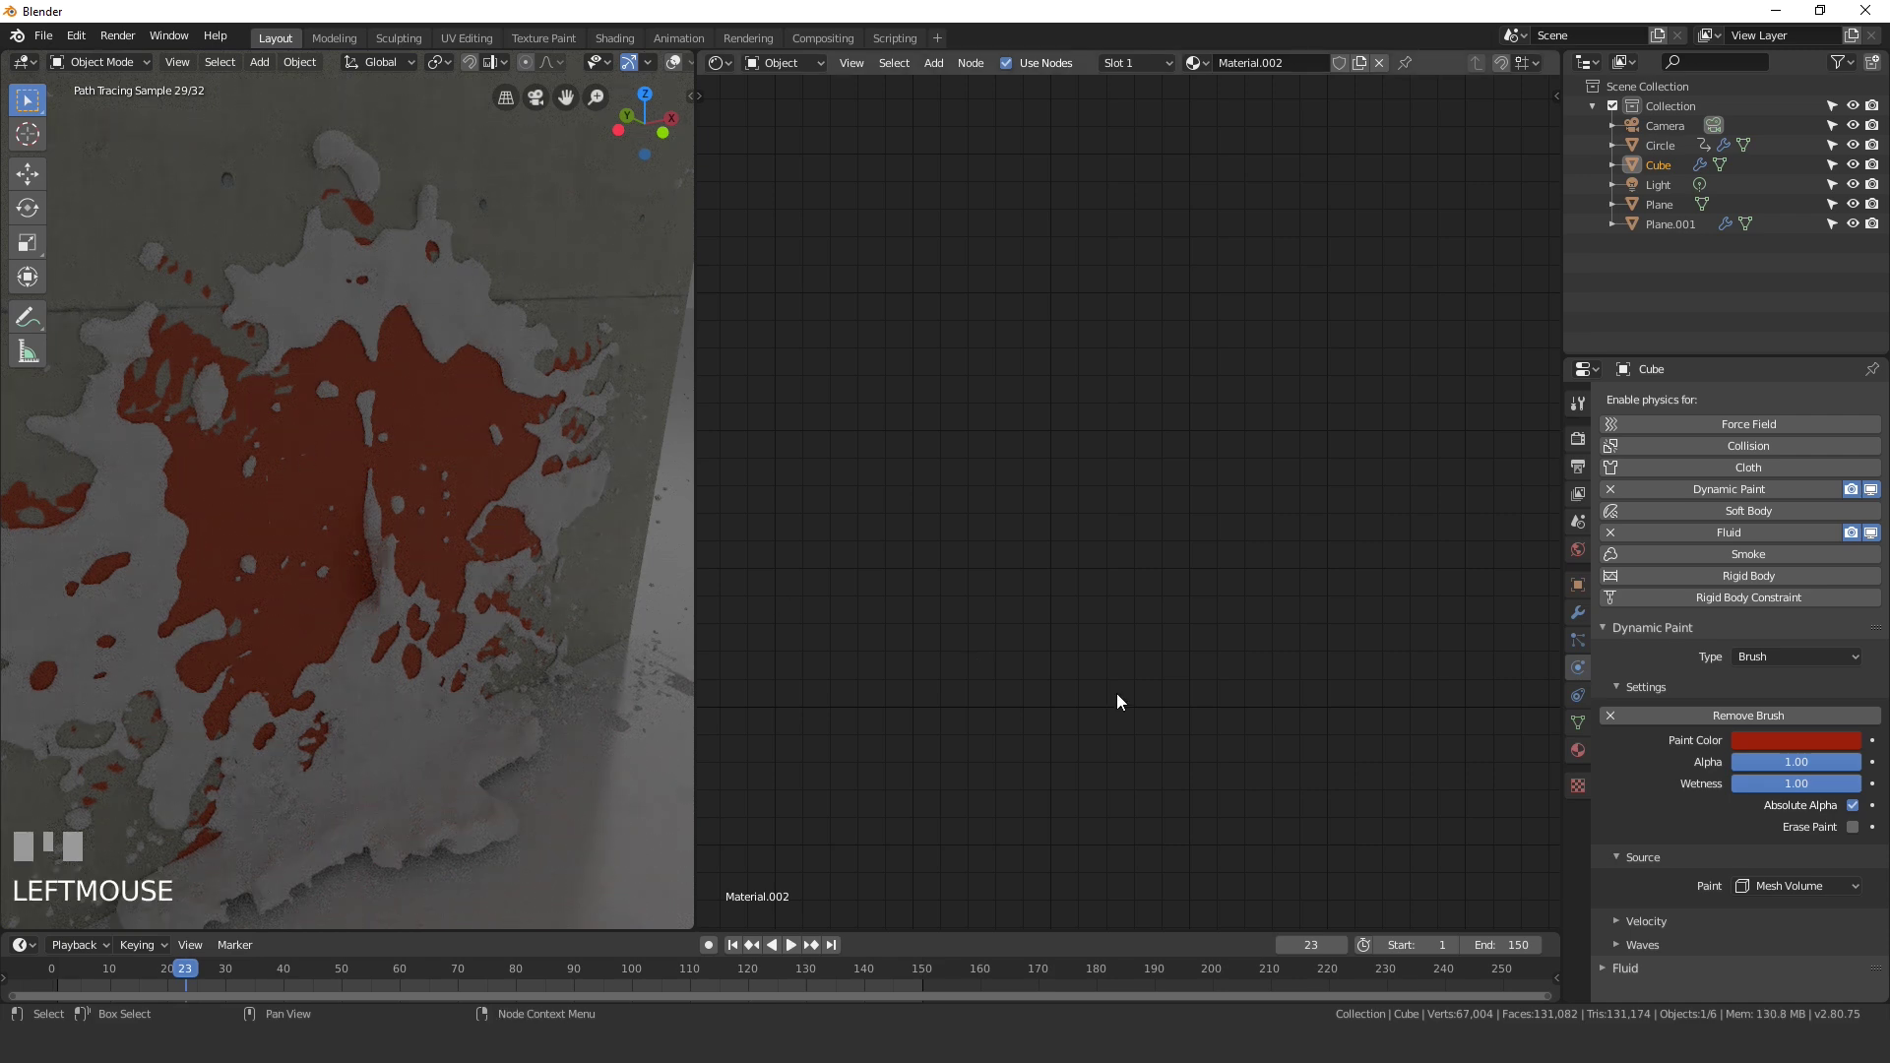
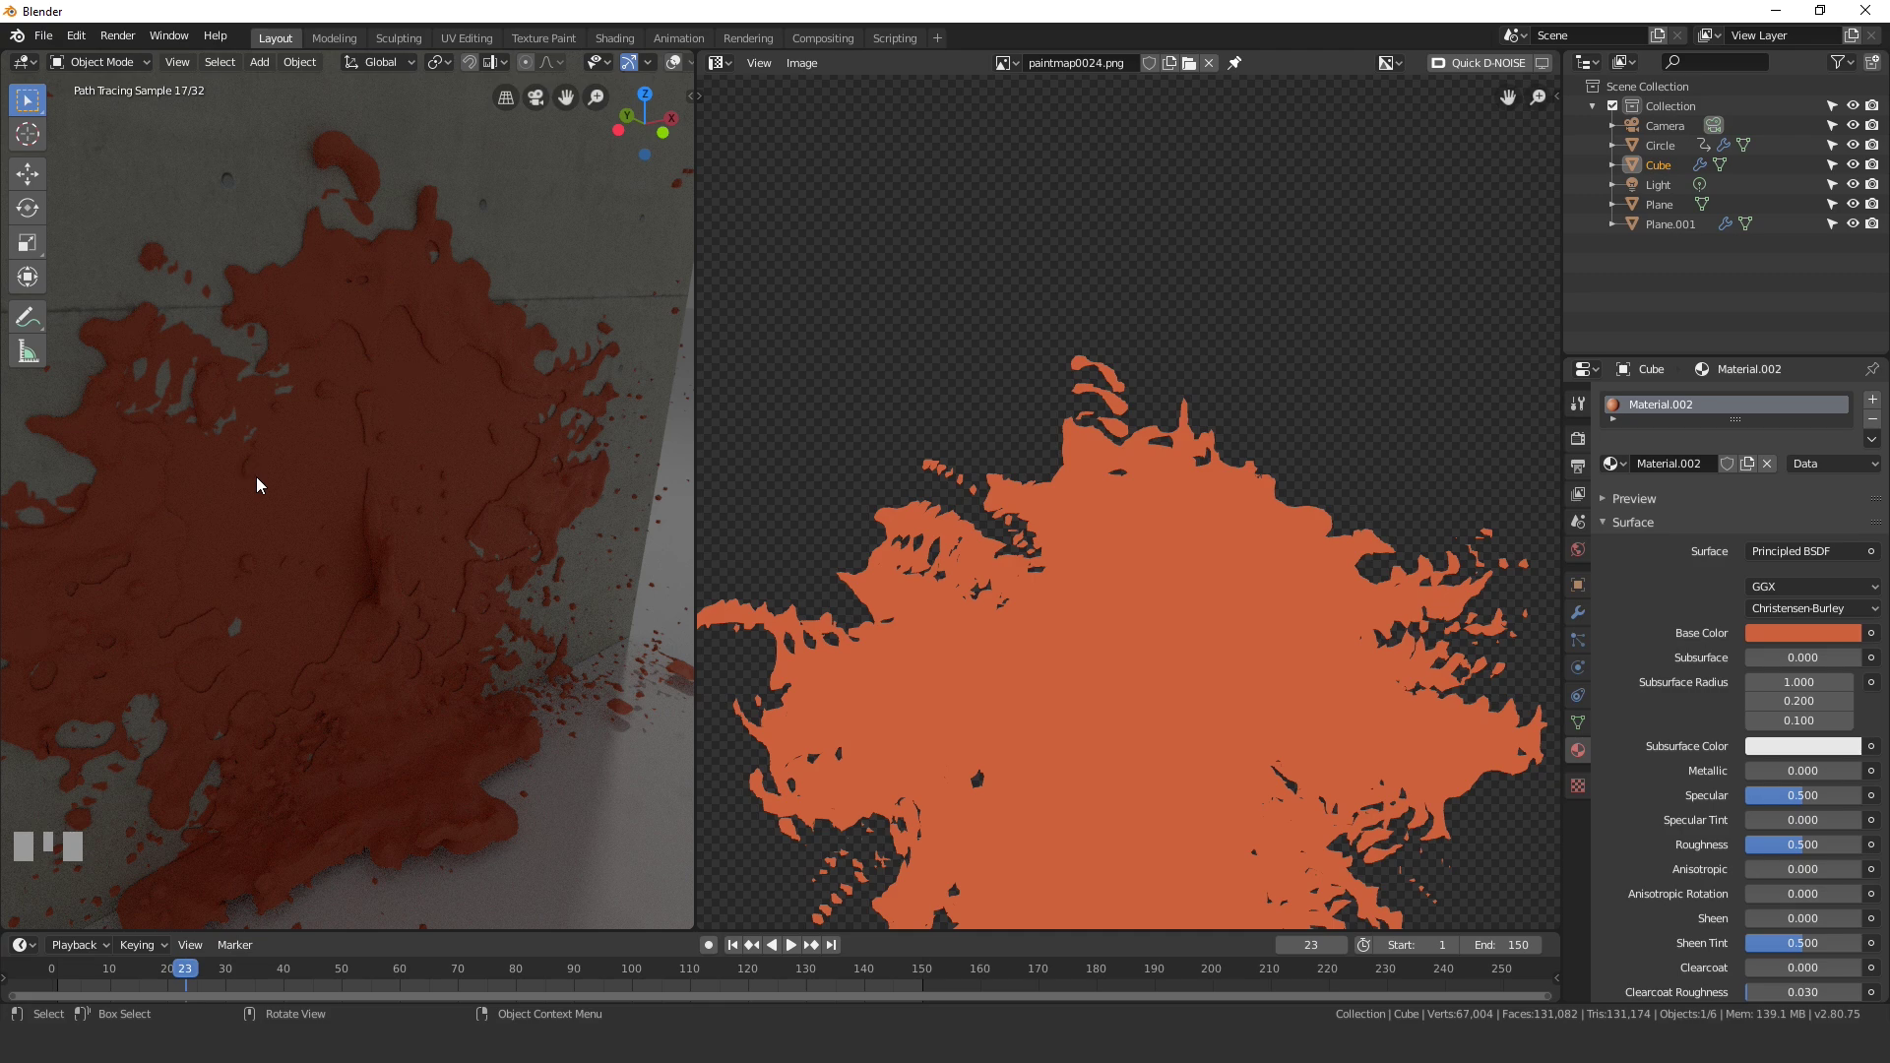
Step: Select the scene Light and bring up its Object Data light settings
middle_click(388, 488)
scroll("down", 3)
scroll("up", 3)
left_click_drag(383, 504, 1582, 445)
left_click(1582, 445)
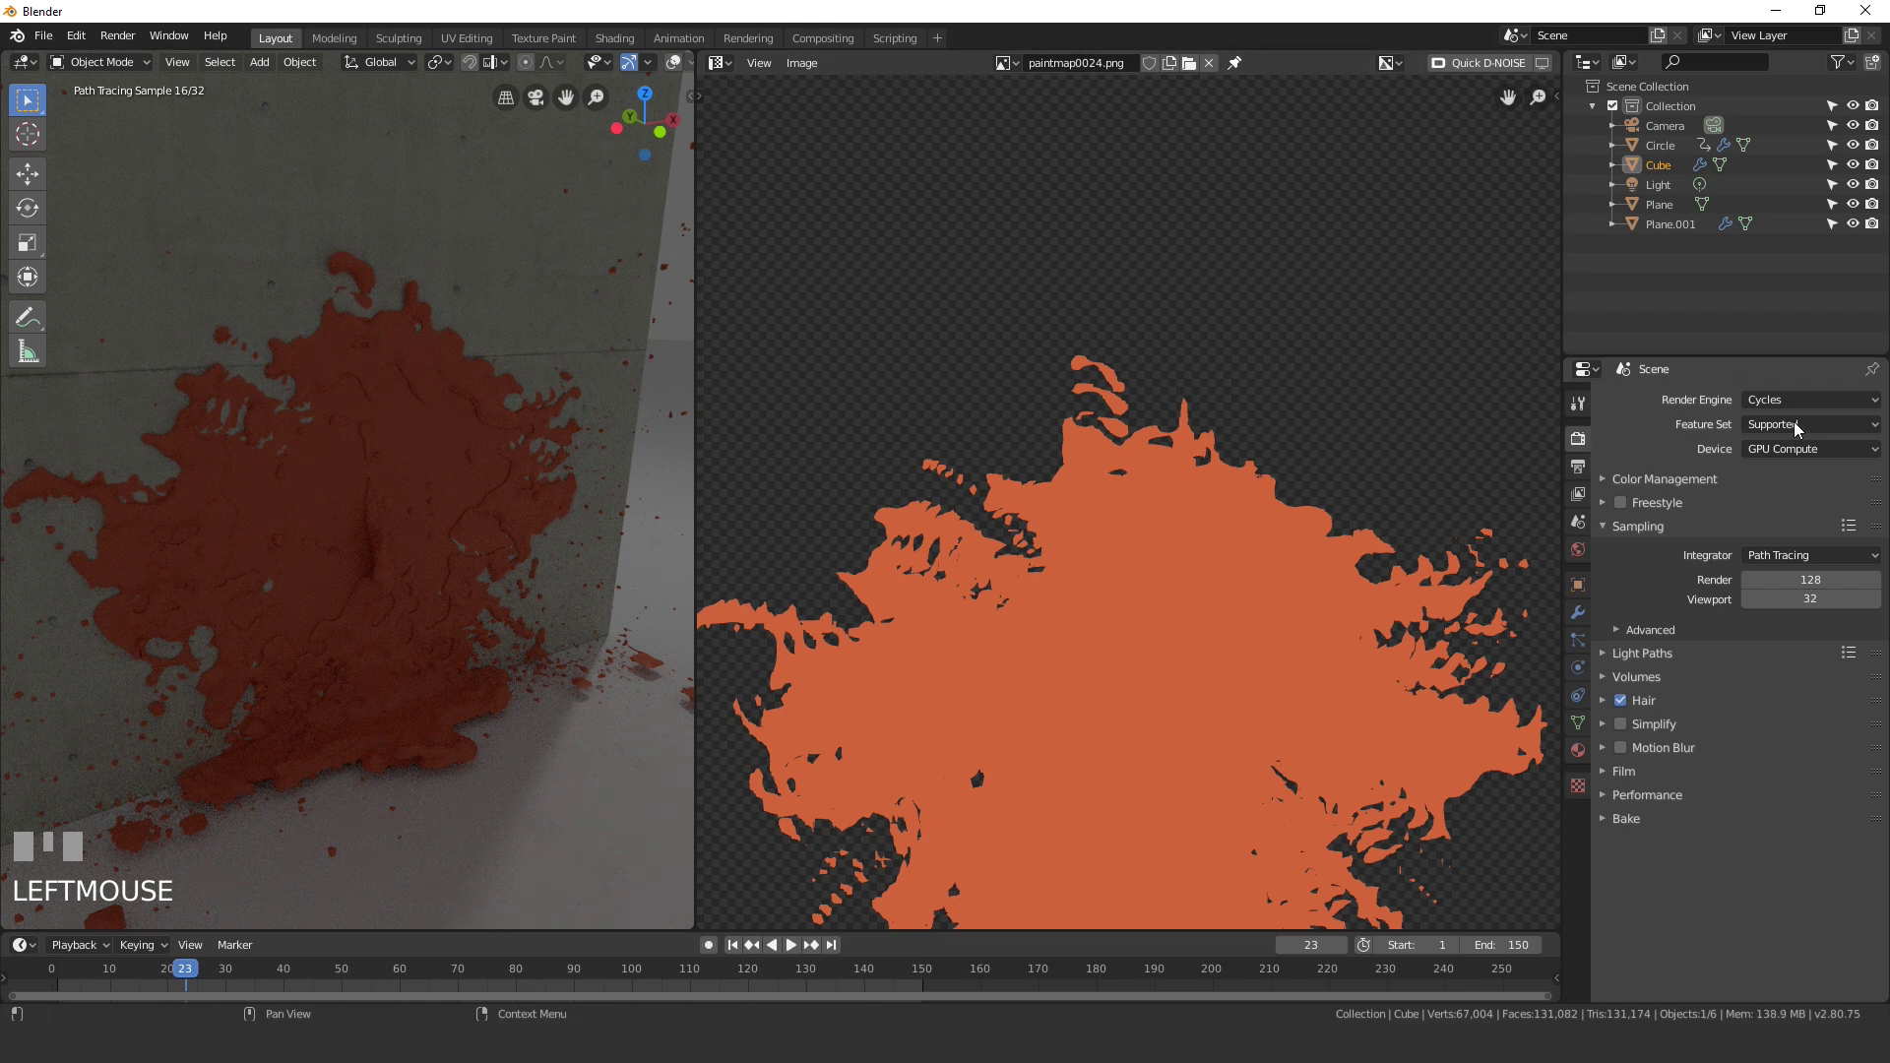
left_click_drag(1794, 409, 982, 449)
scroll("down", 3)
scroll("down", 3)
key("z")
scroll("down", 3)
Step: Make the light a Sun with Strength 3.000
left_click_drag(982, 449, 1038, 624)
left_click(1038, 624)
scroll("up", 3)
left_click_drag(1100, 518, 788, 451)
scroll("up", 3)
key("g")
scroll("down", 3)
key("a")
Step: Set the sun's Angle to 11.4° for softer shadows
left_click_drag(790, 471, 1093, 193)
scroll("up", 3)
scroll("down", 3)
left_click(1093, 193)
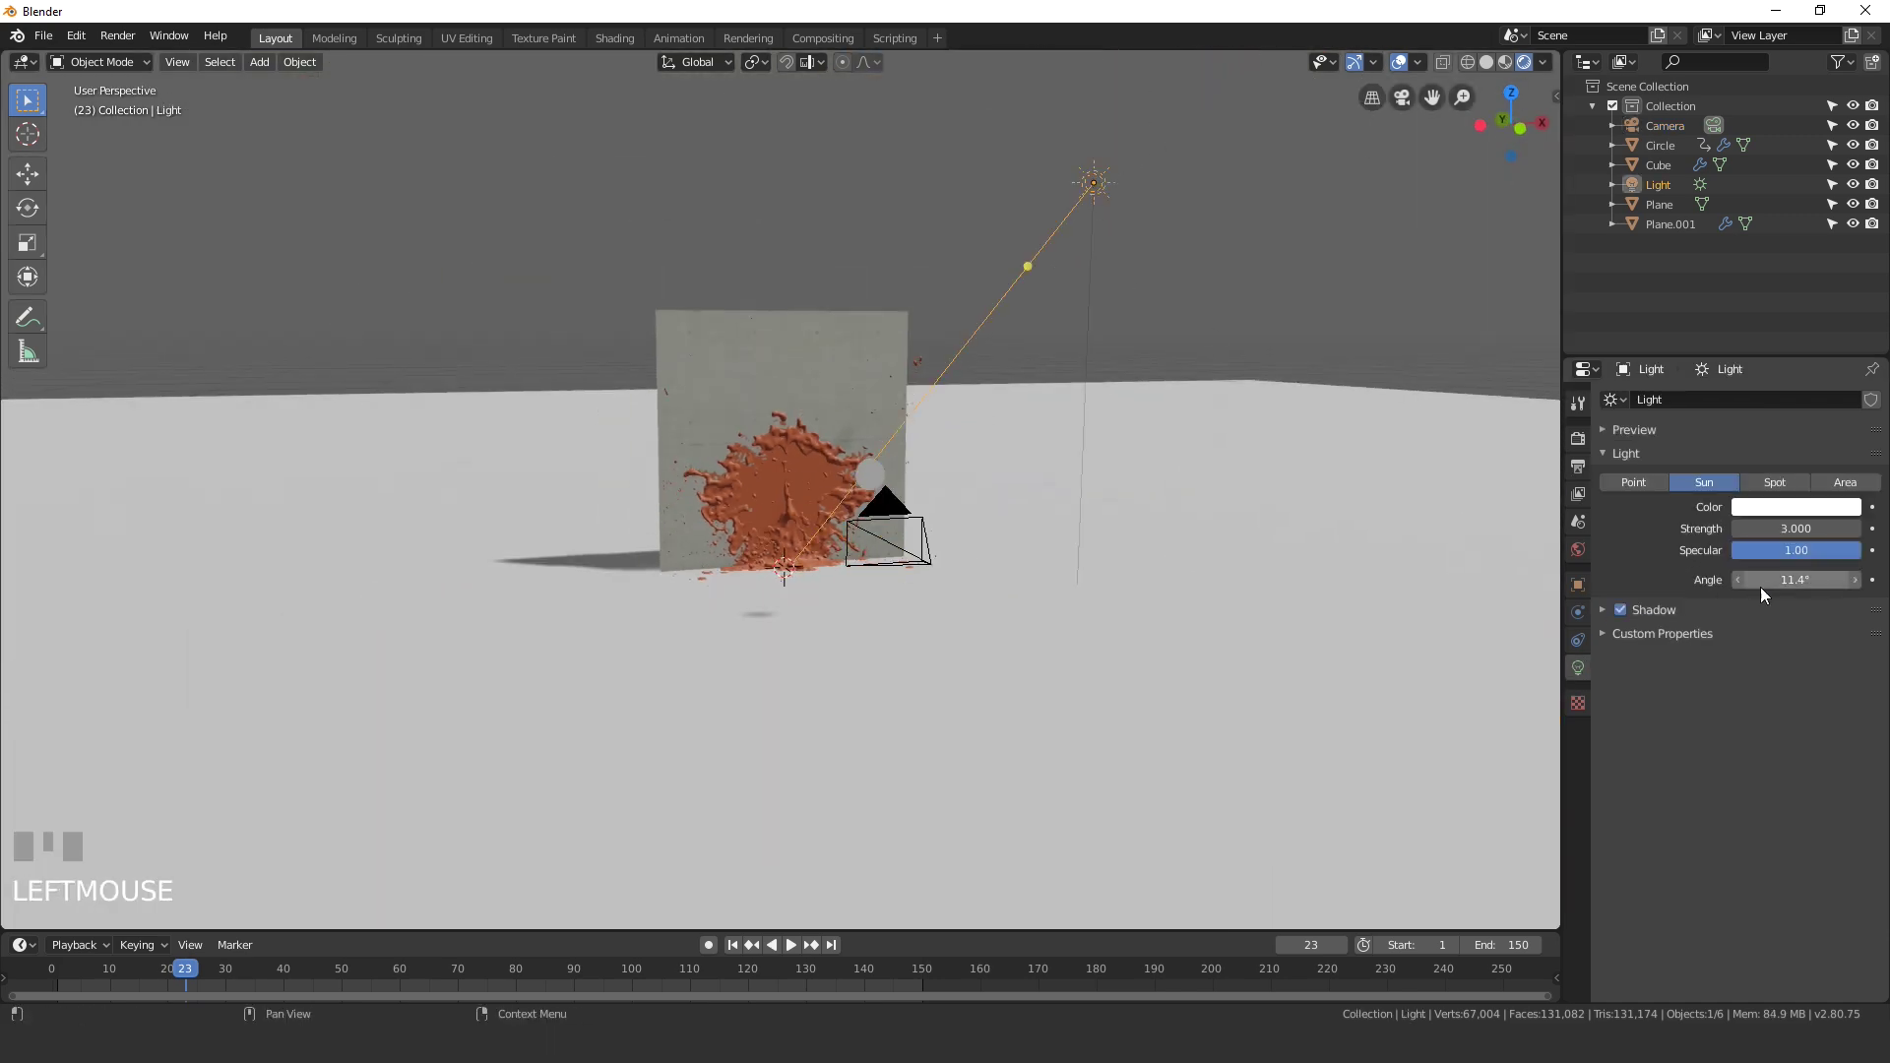
Step: Look through the camera, select the splash mesh and play the animation to check the painted wall
scroll("up", 3)
key("KP_0")
scroll("up", 3)
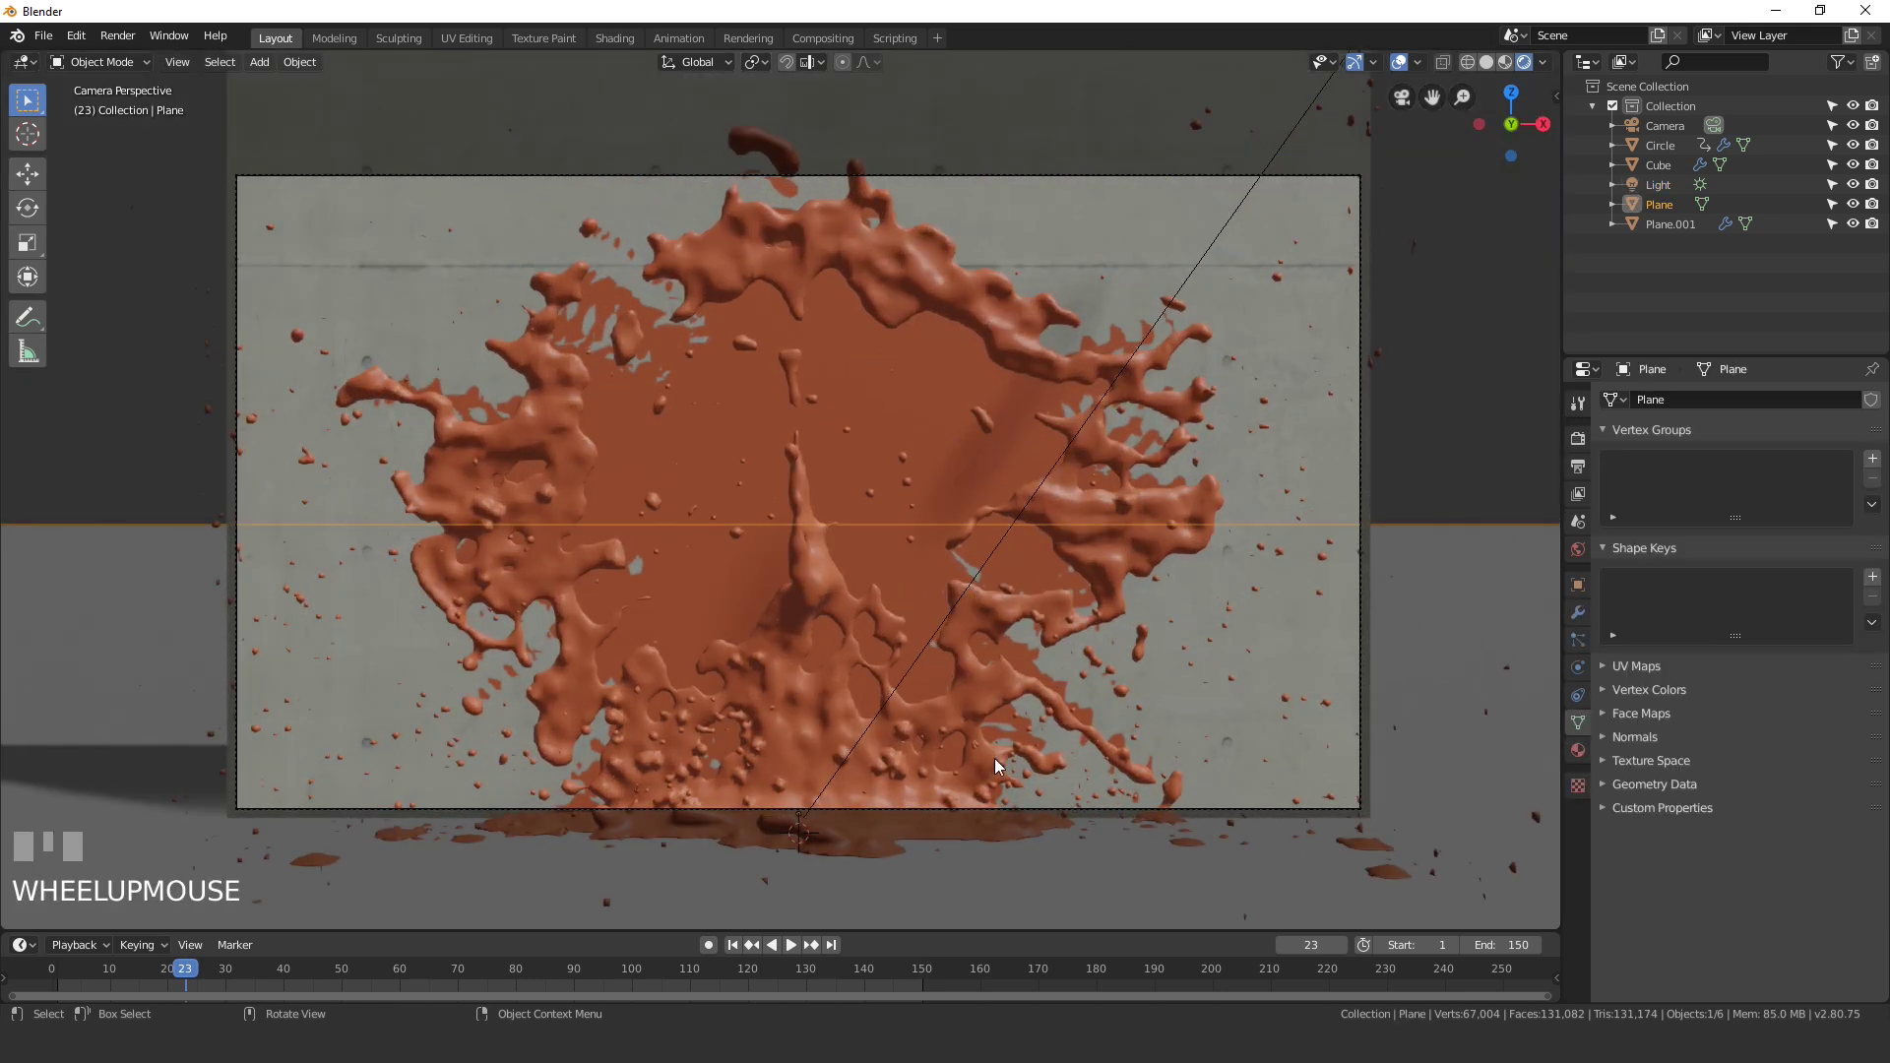
scroll("down", 3)
scroll("up", 3)
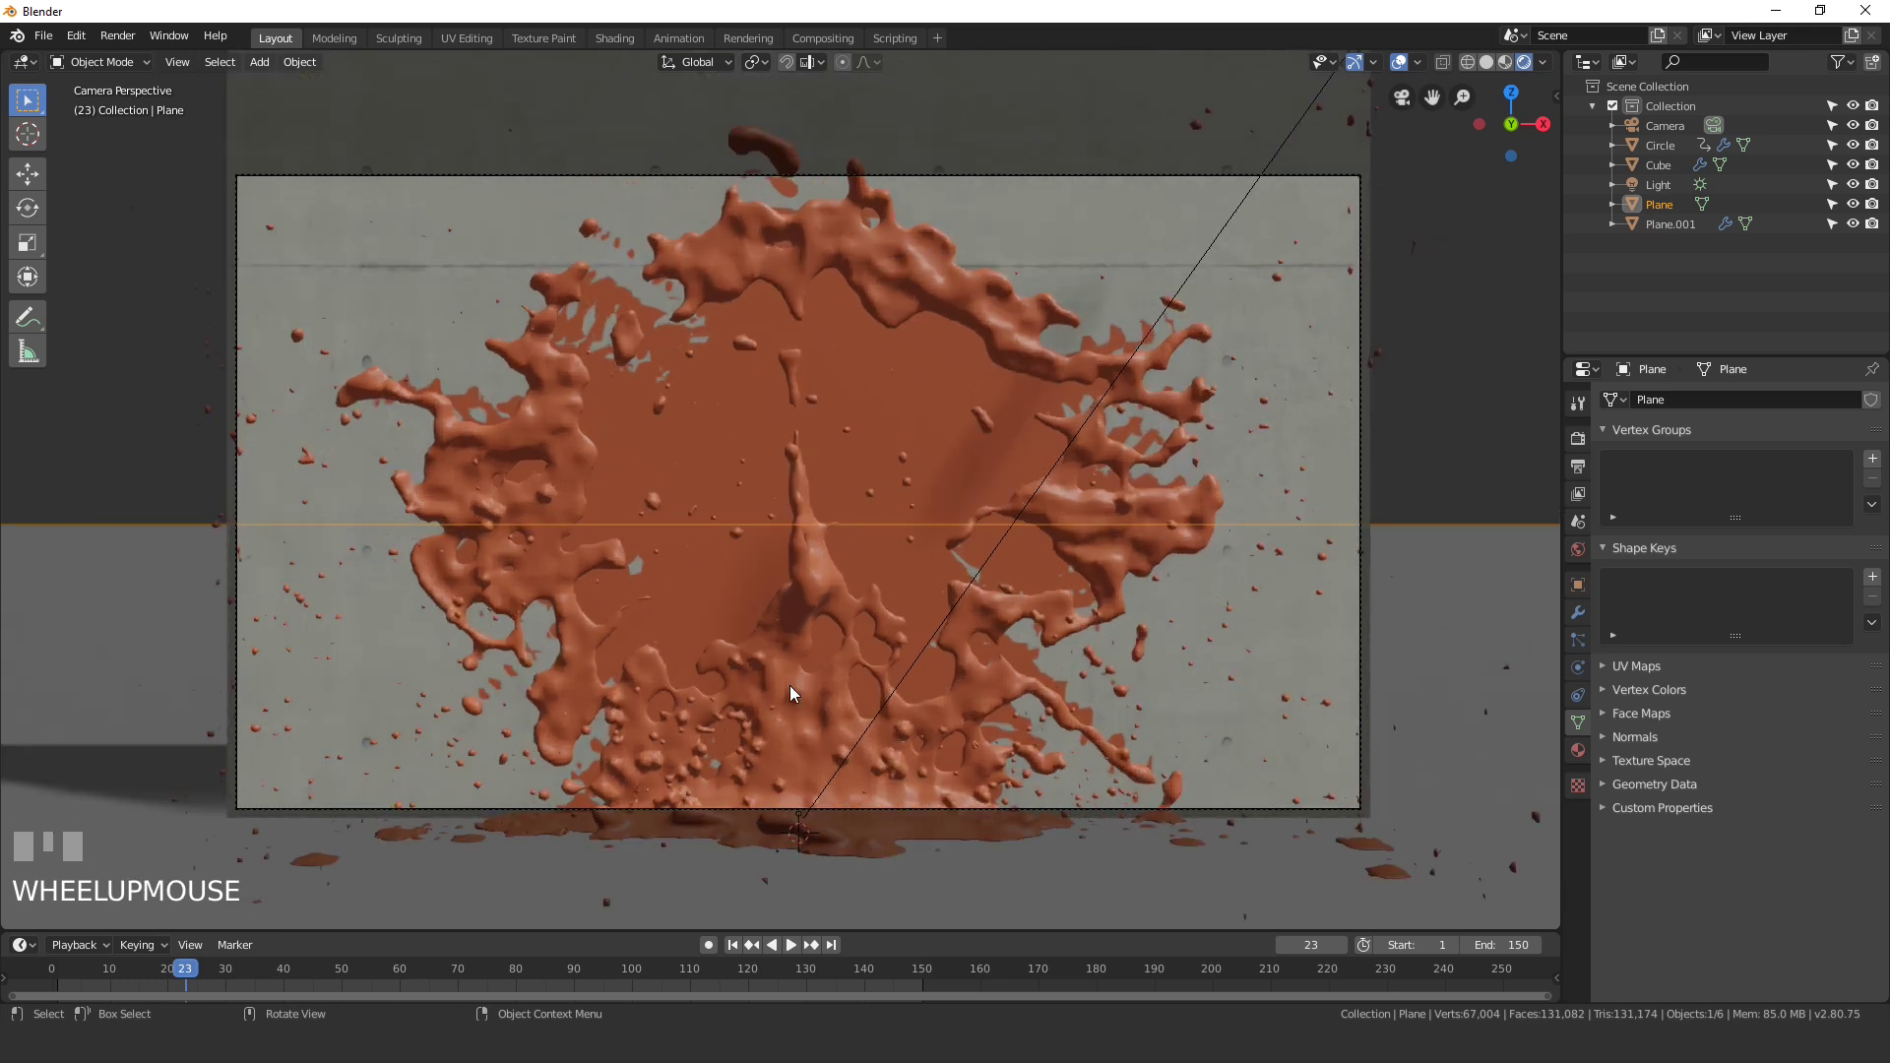
left_click(813, 569)
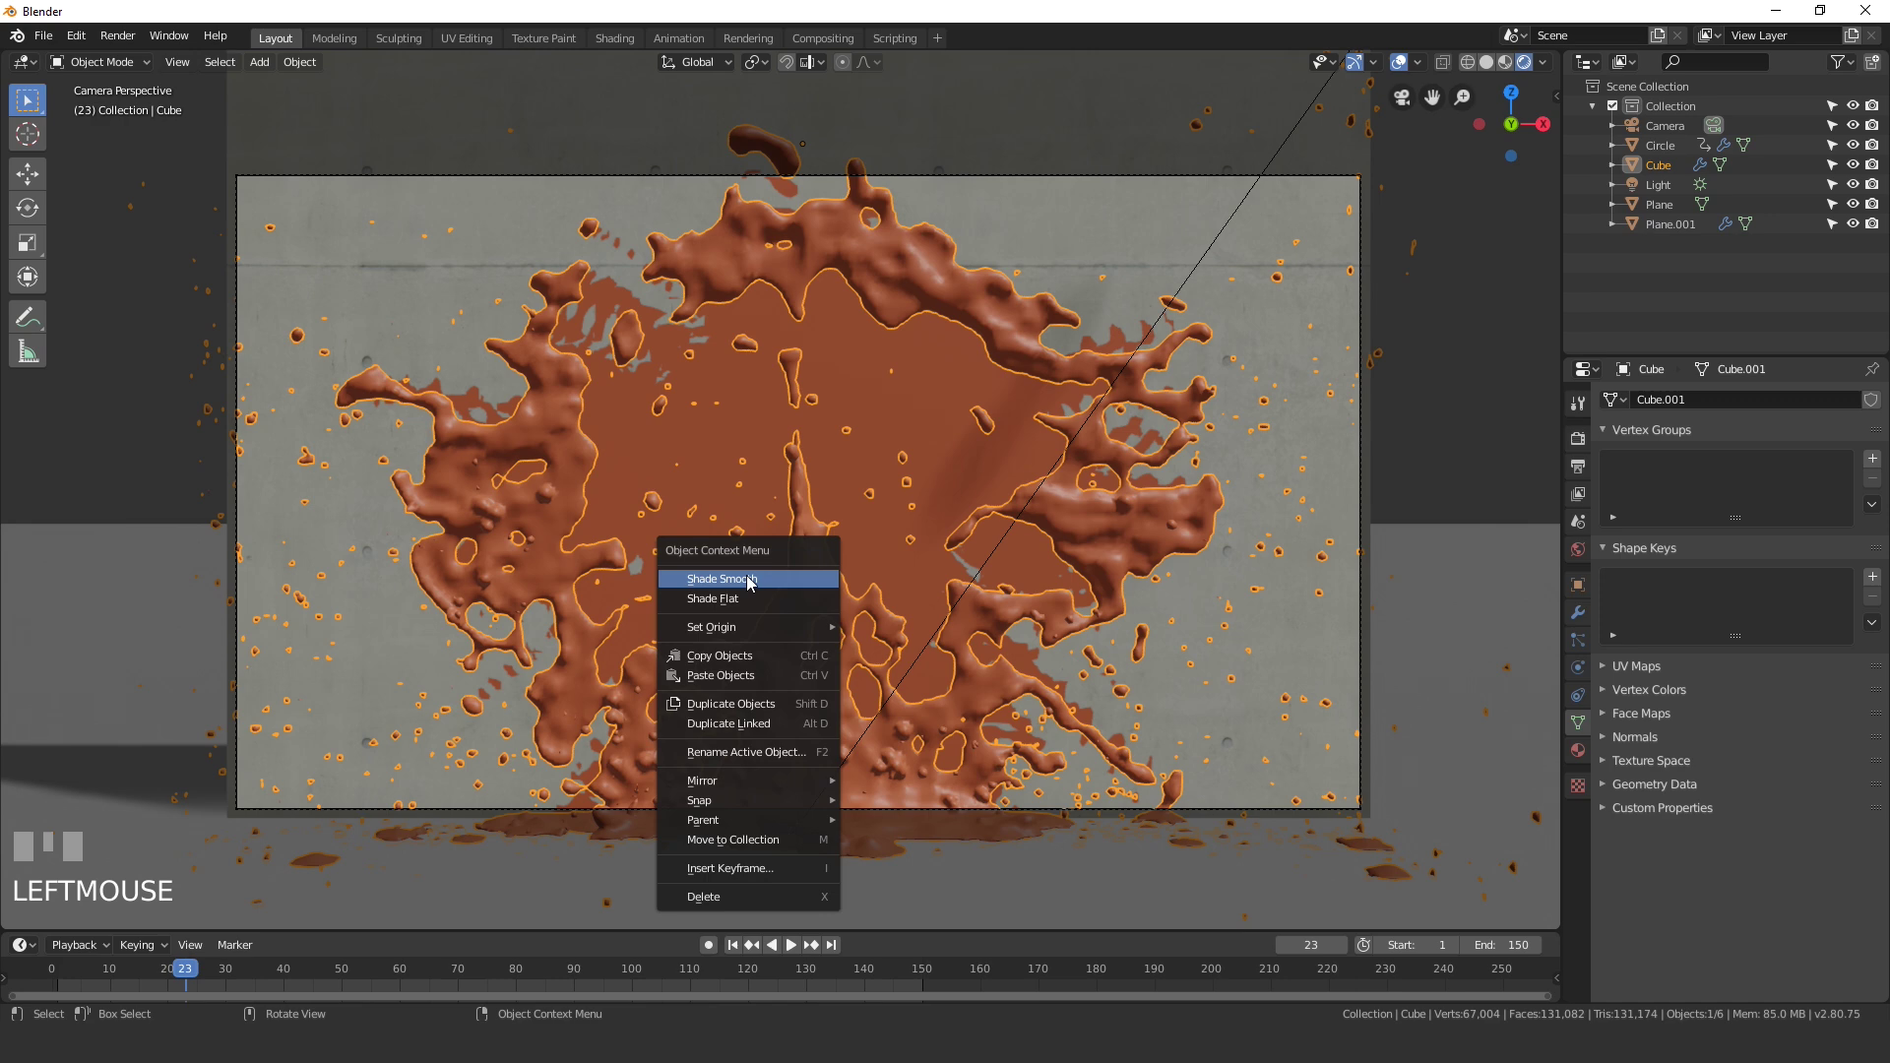
left_click_drag(741, 585, 738, 953)
left_click_drag(737, 953, 752, 743)
key("space")
key("space")
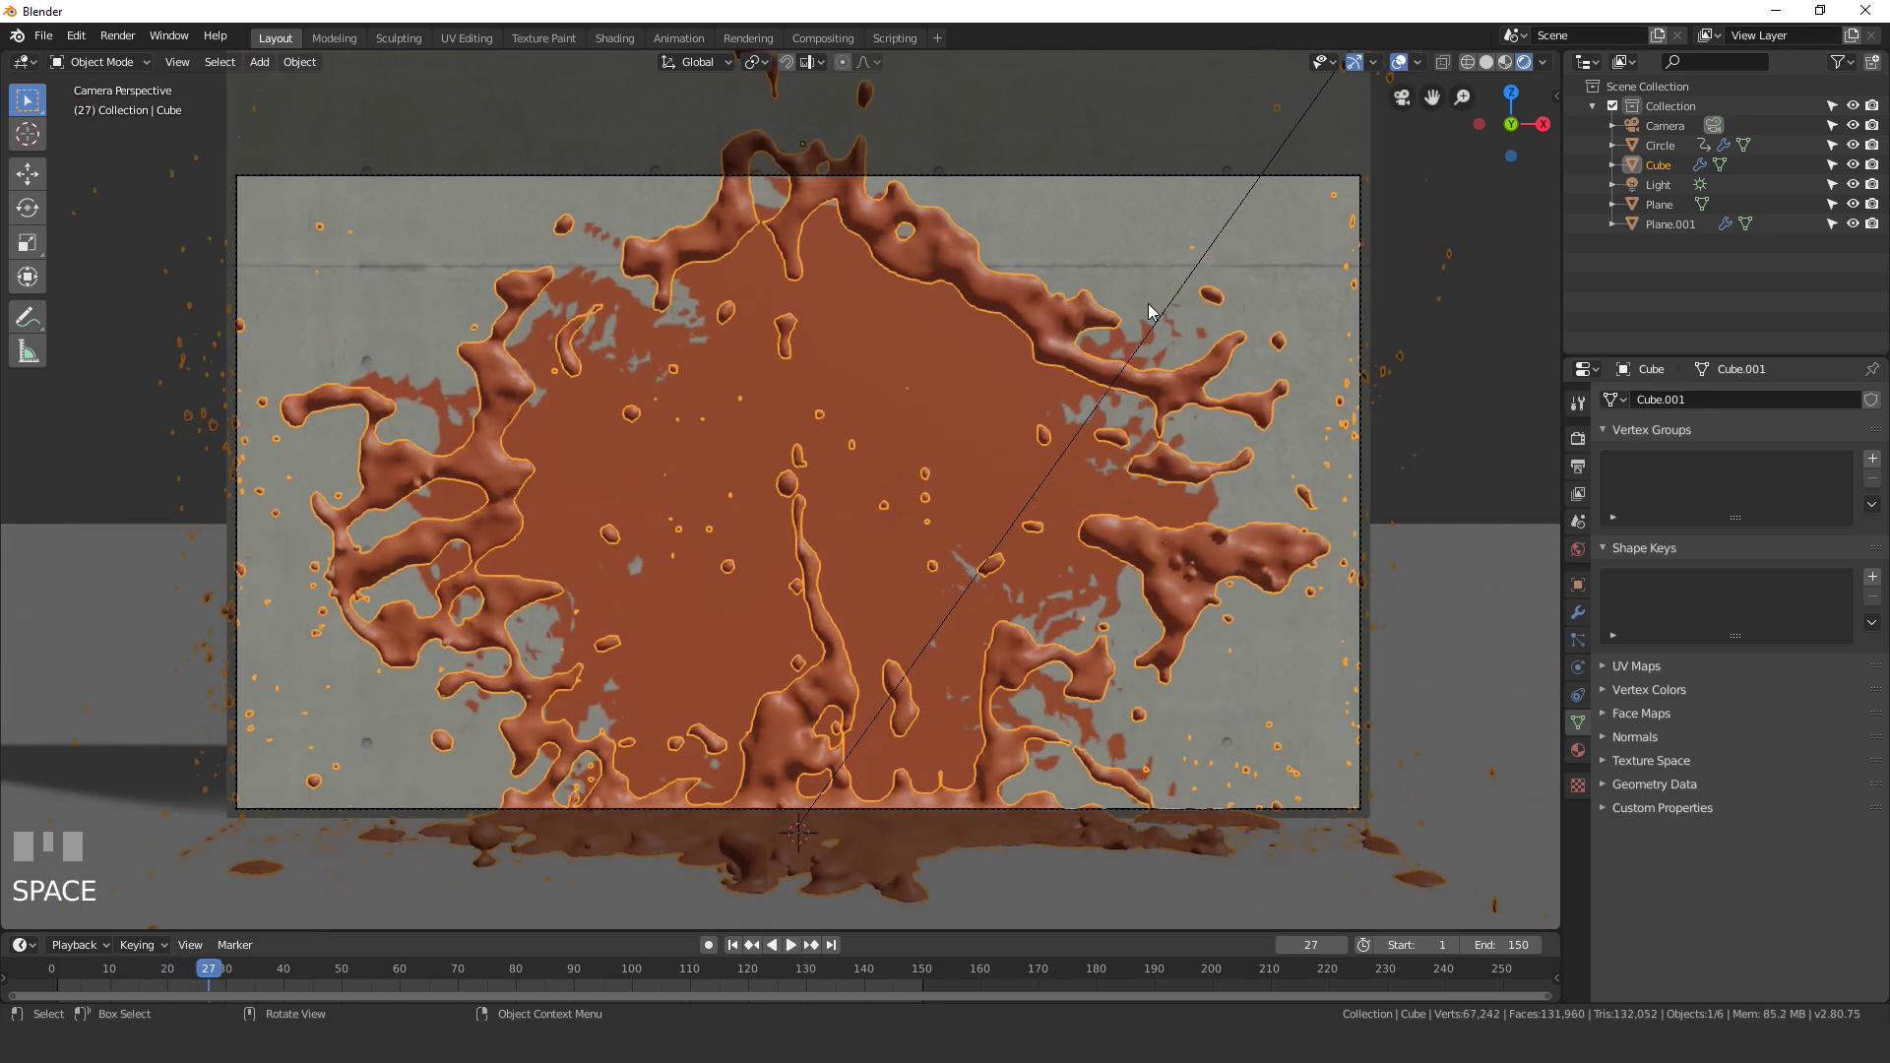
Step: Pull the viewport back to frame the whole scene
scroll("down", 3)
left_click_drag(1080, 429, 1062, 479)
scroll("up", 3)
Step: Return to camera view and set Color Management Look to Filmic High Contrast
key("Return")
left_click_drag(1086, 482, 1627, 538)
left_click(1629, 632)
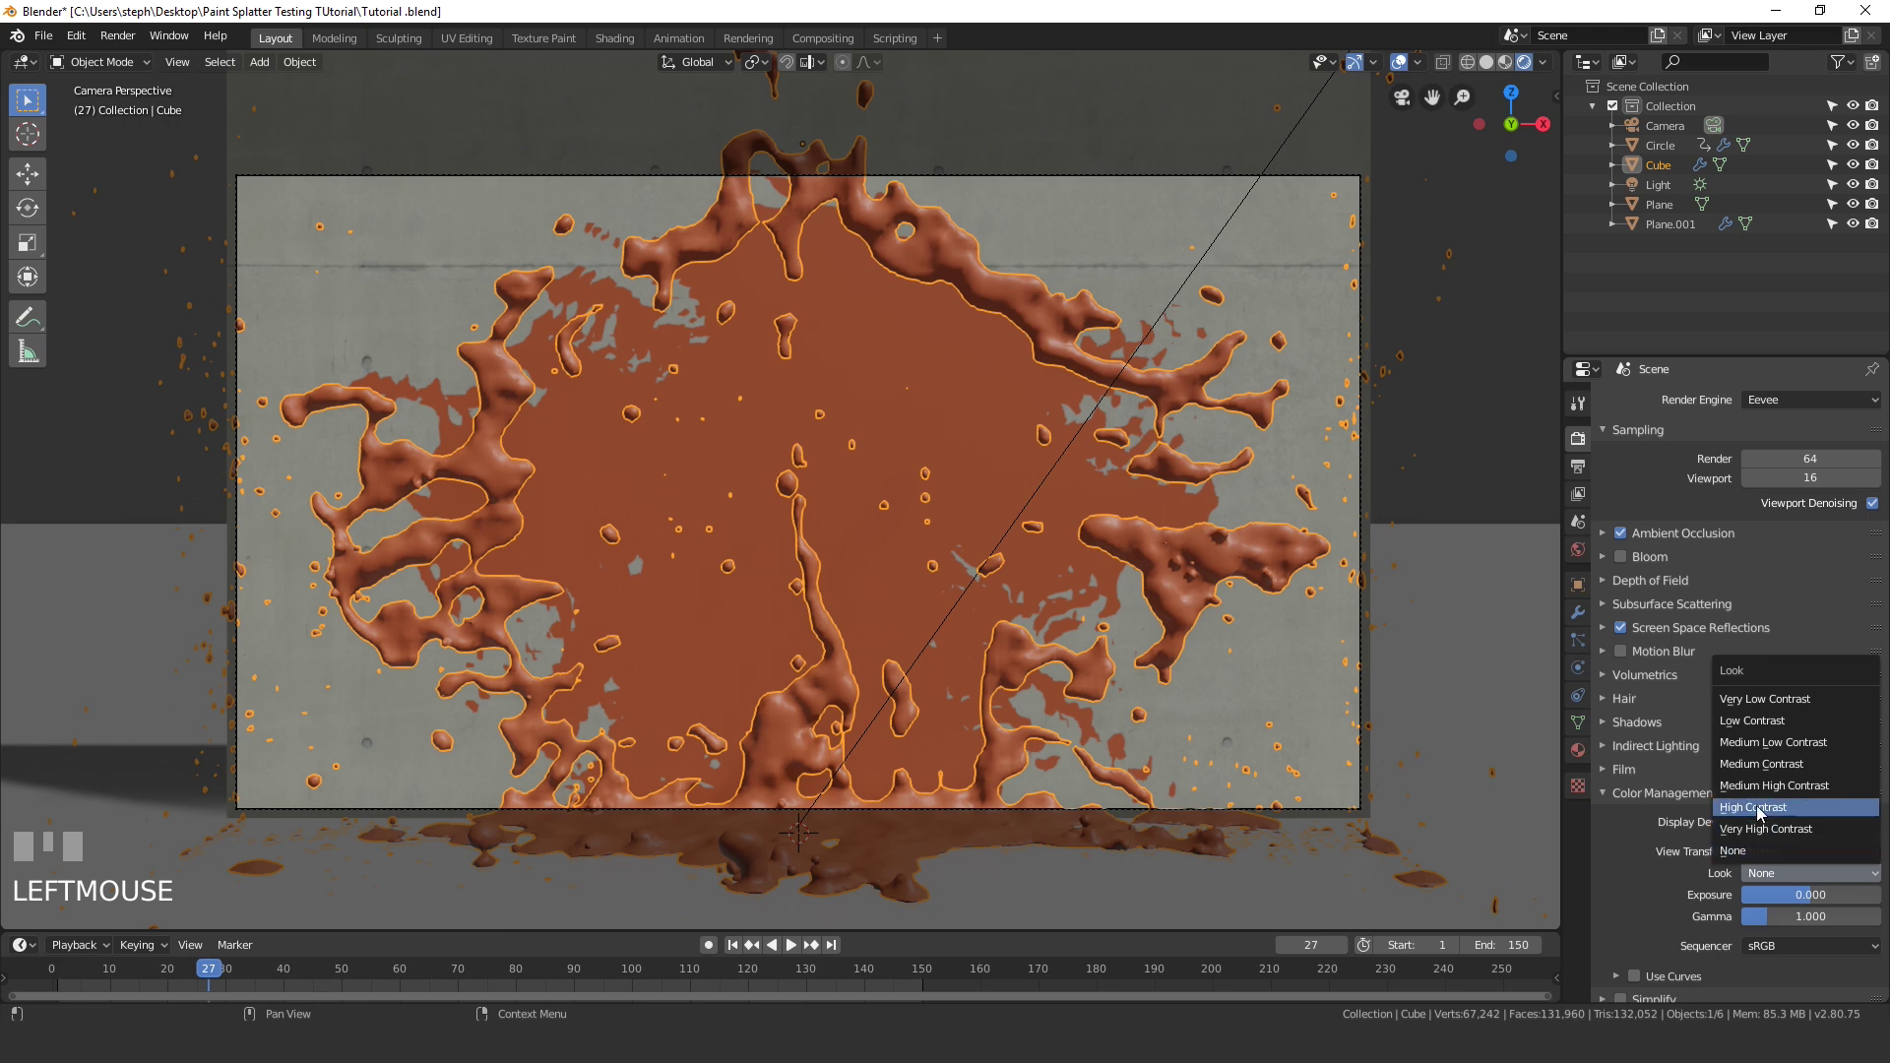
left_click_drag(1758, 813, 1876, 754)
key("Return")
key("Return")
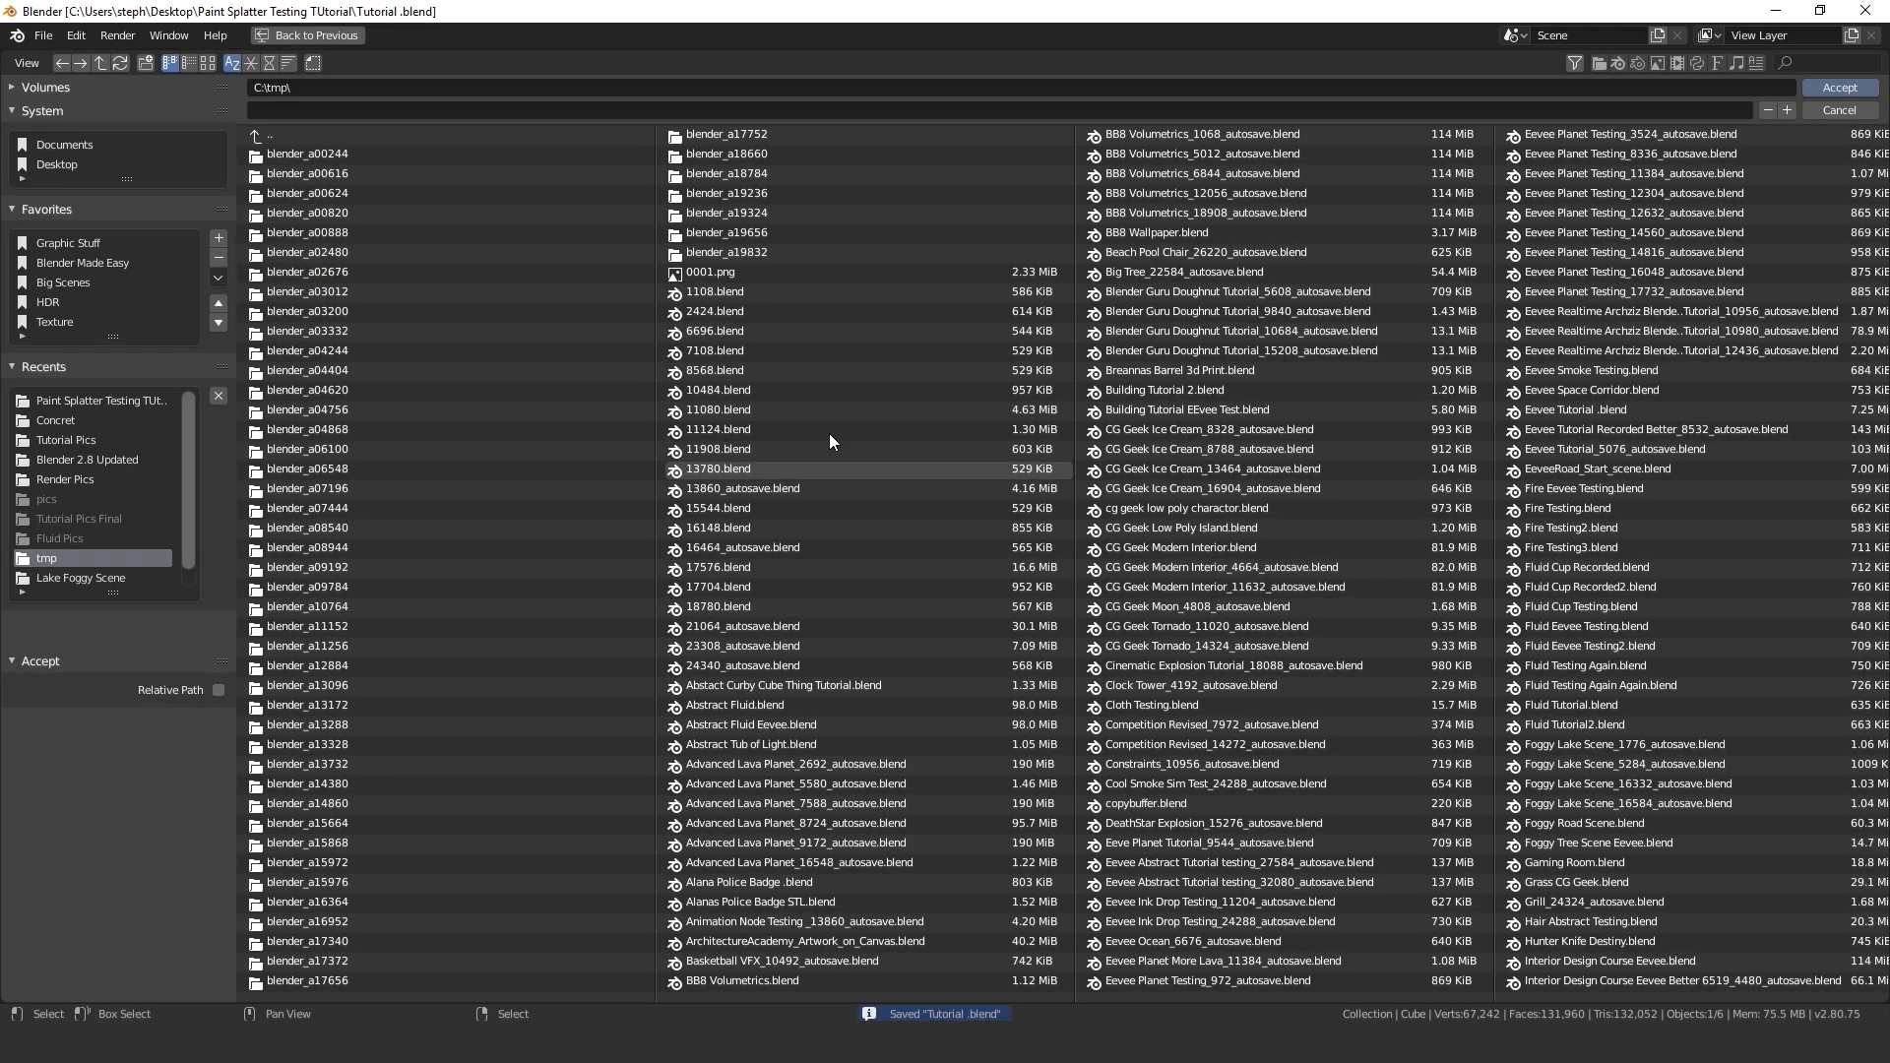
Step: Accept the project's Desktop Tutorial folder as the render output path
key("space")
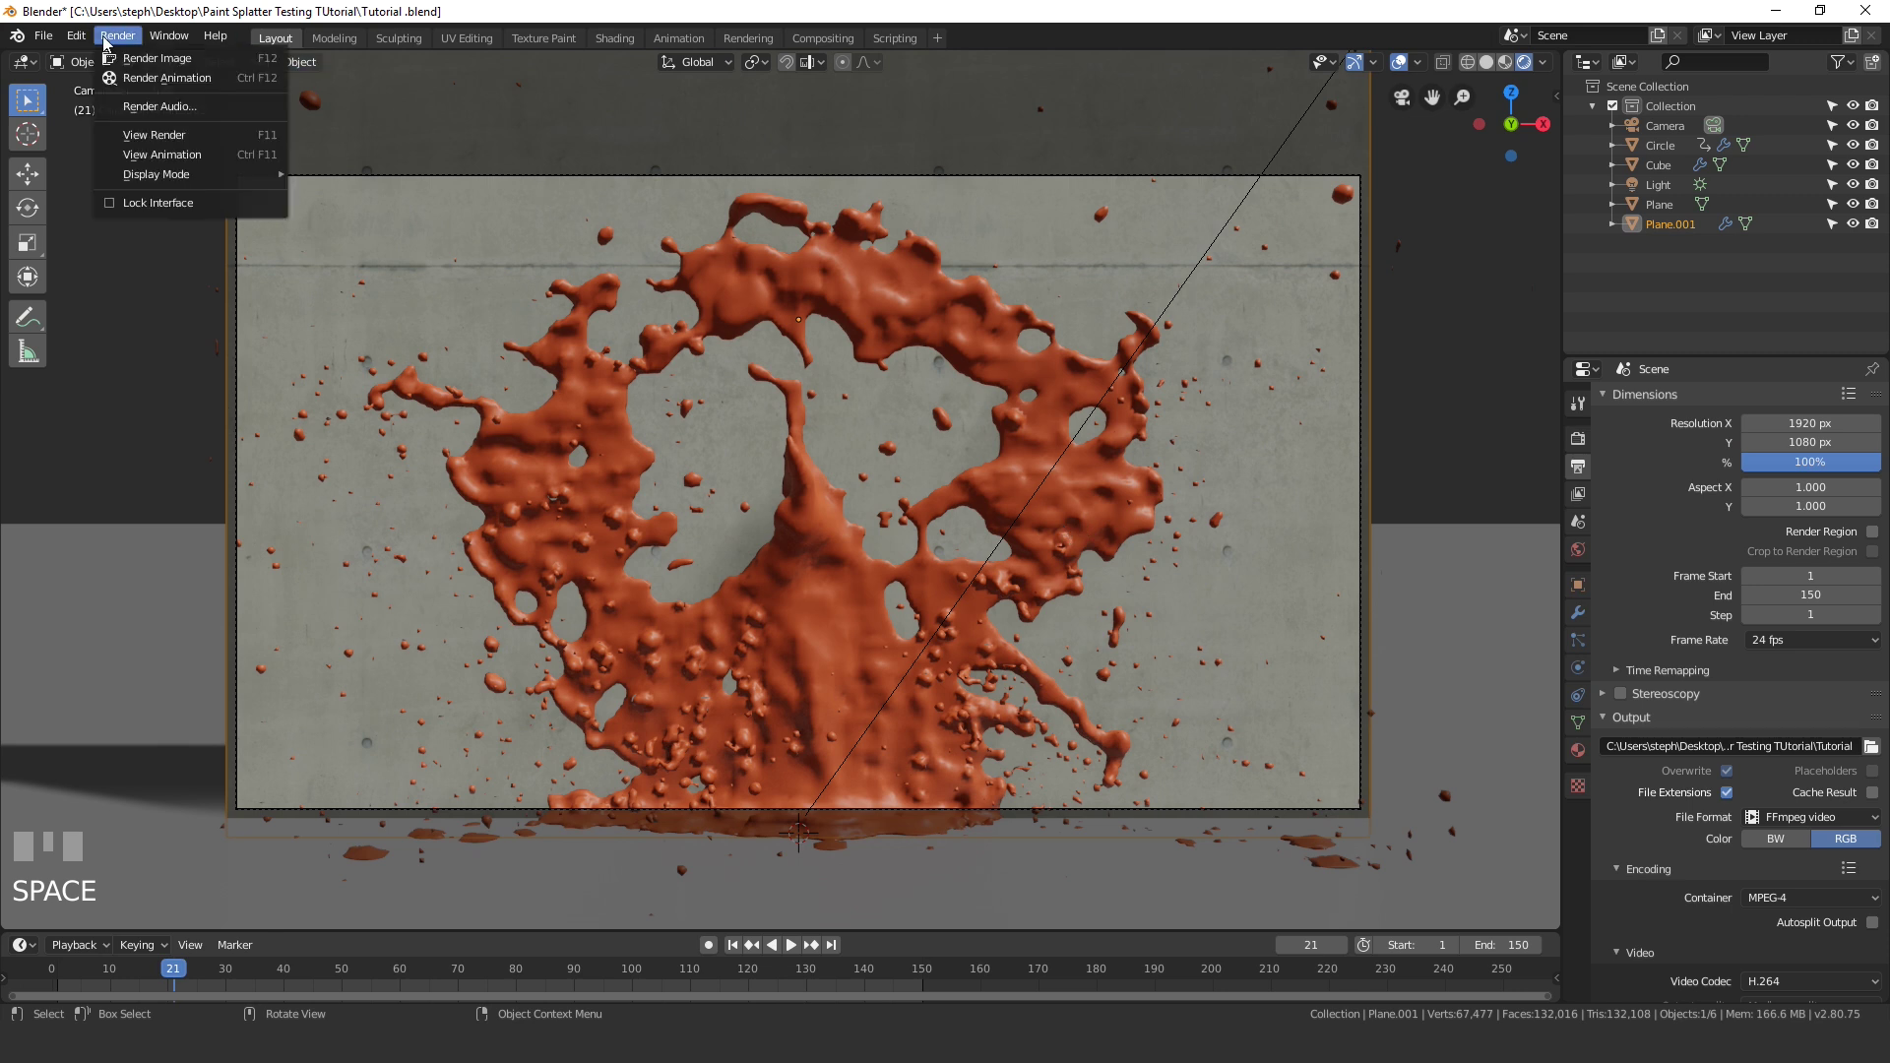